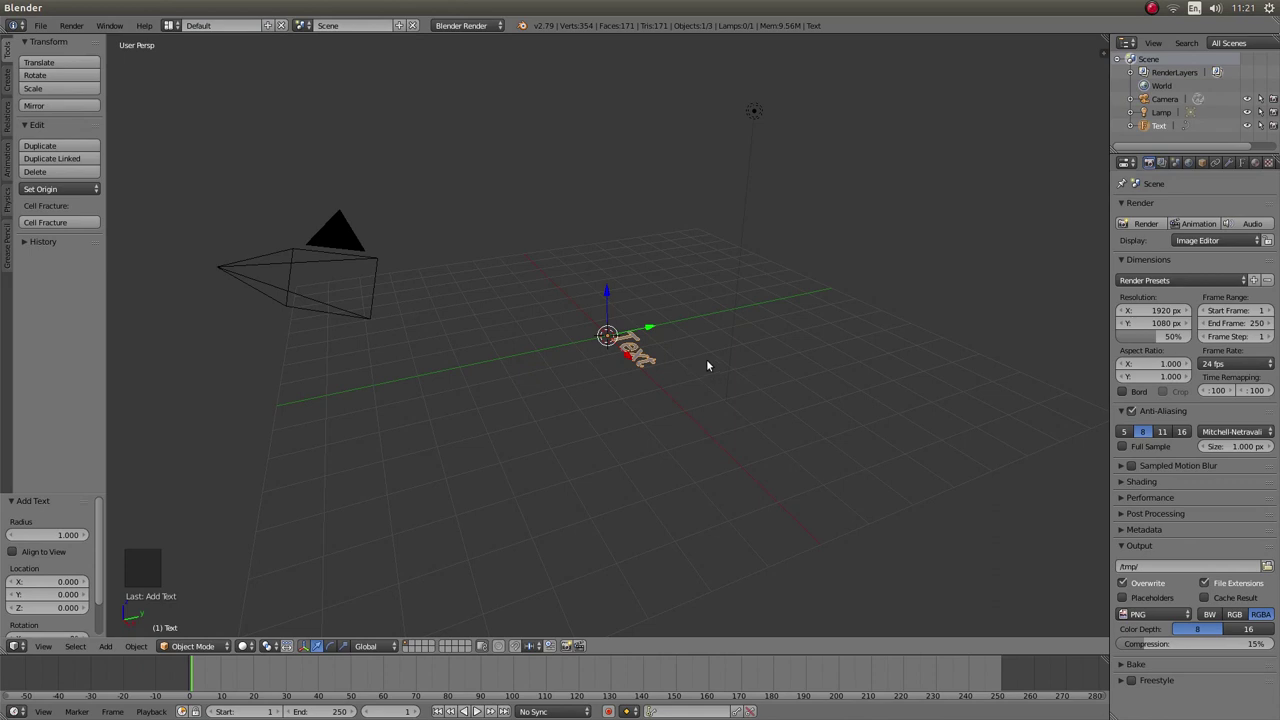
- Rotate the Text object 90° on X and frame it in Front Orthographic view
key(r)
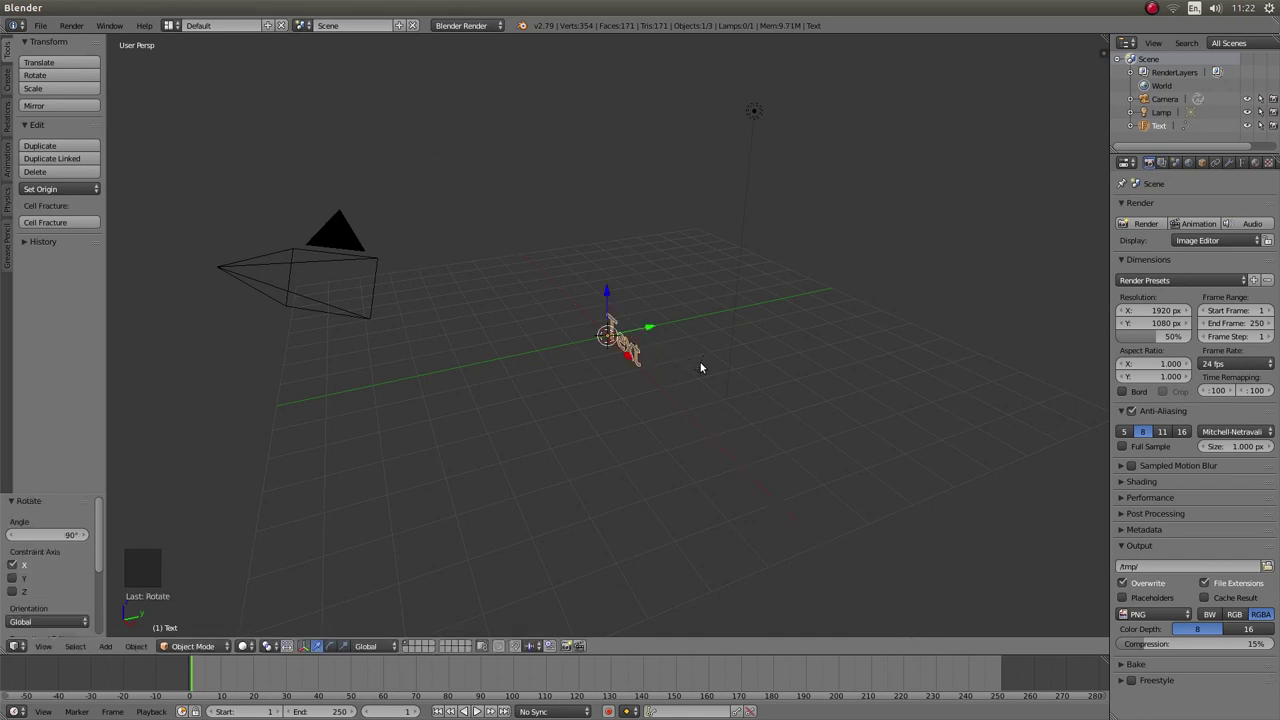
key(KP_1)
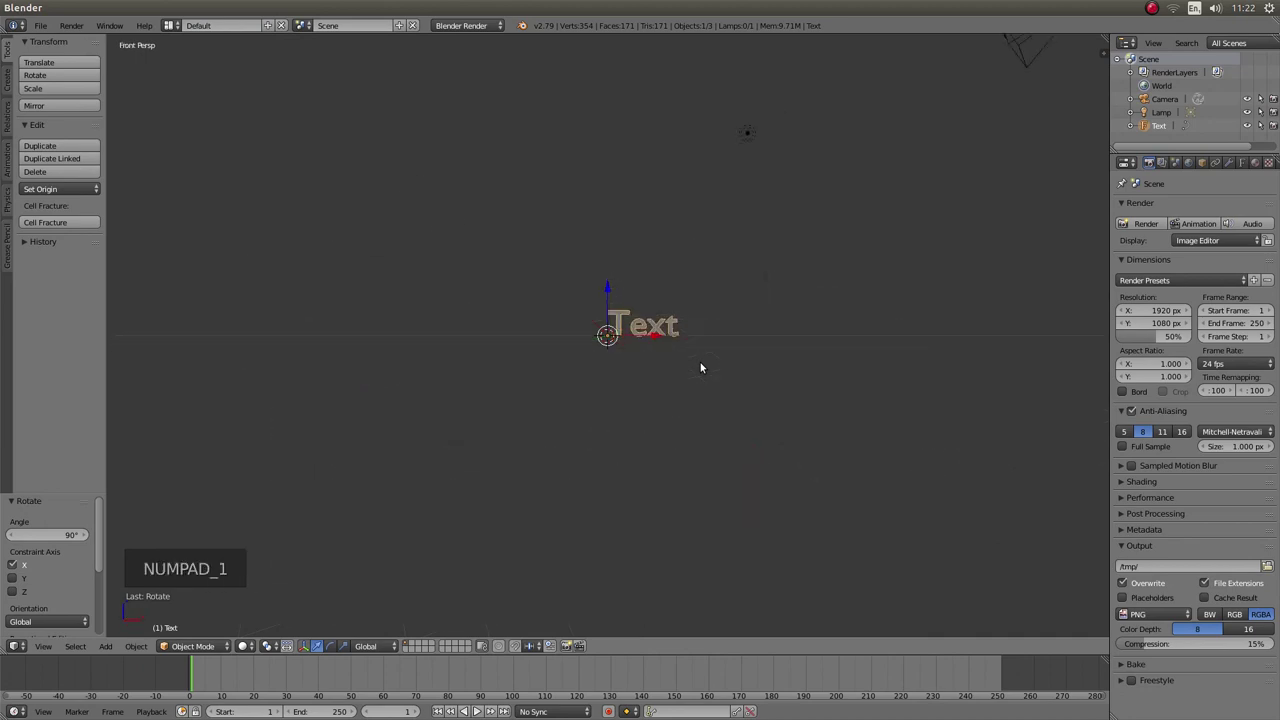
key(KP_5)
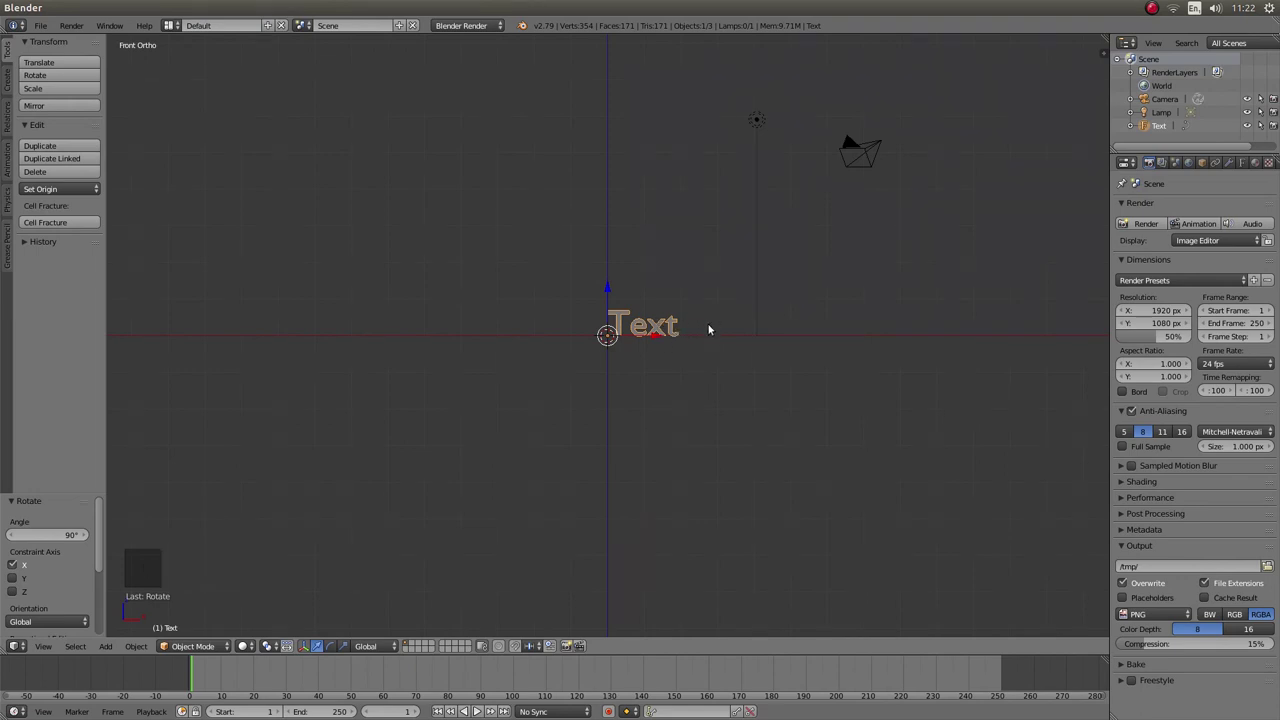
scroll(up, 3)
scroll(up, 3)
scroll(up, 3)
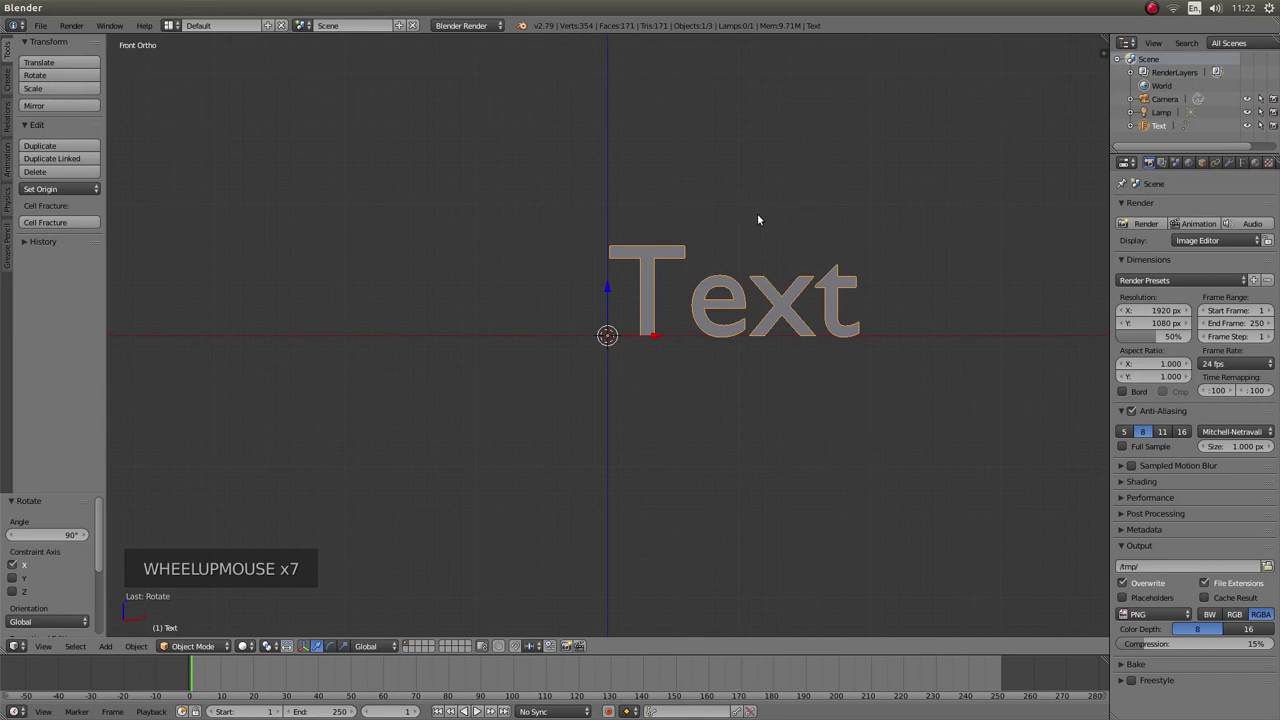
- Erase the four placeholder letters and set Horizontal Alignment to Center in the font properties
key(Tab)
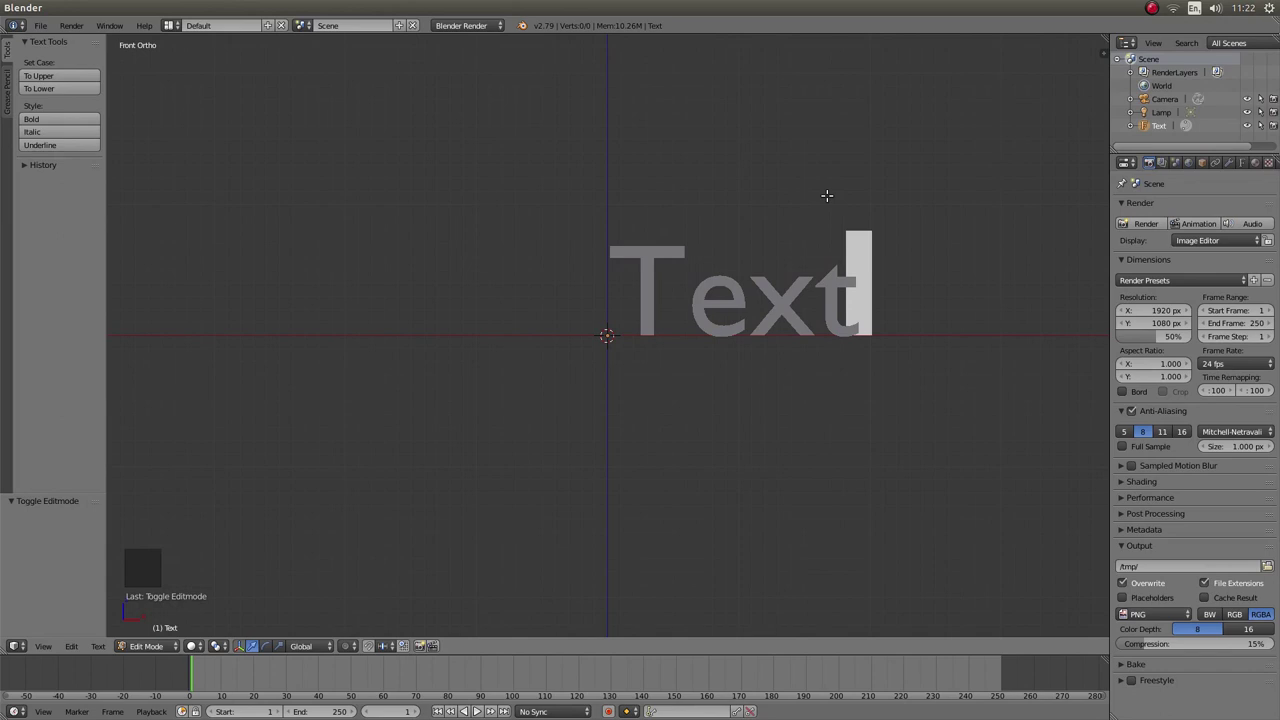
key(BackSpace)
key(BackSpace)
key(BackSpace)
key(BackSpace)
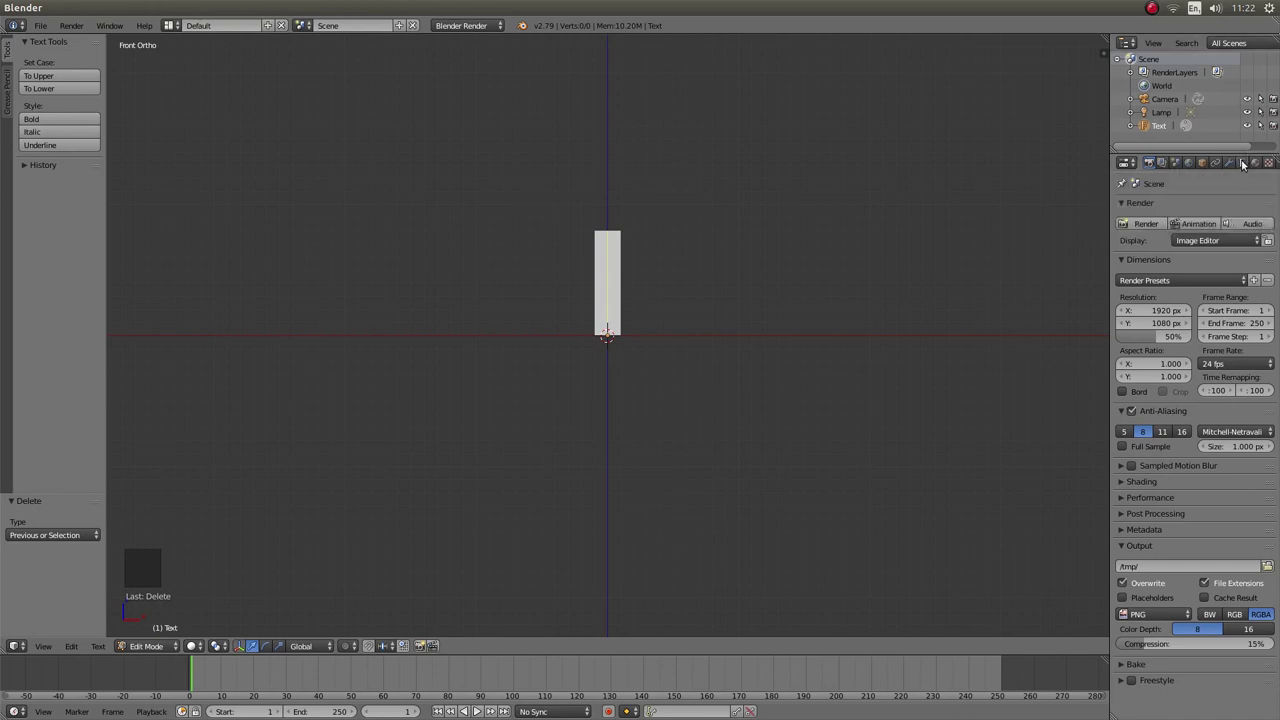
click(1254, 169)
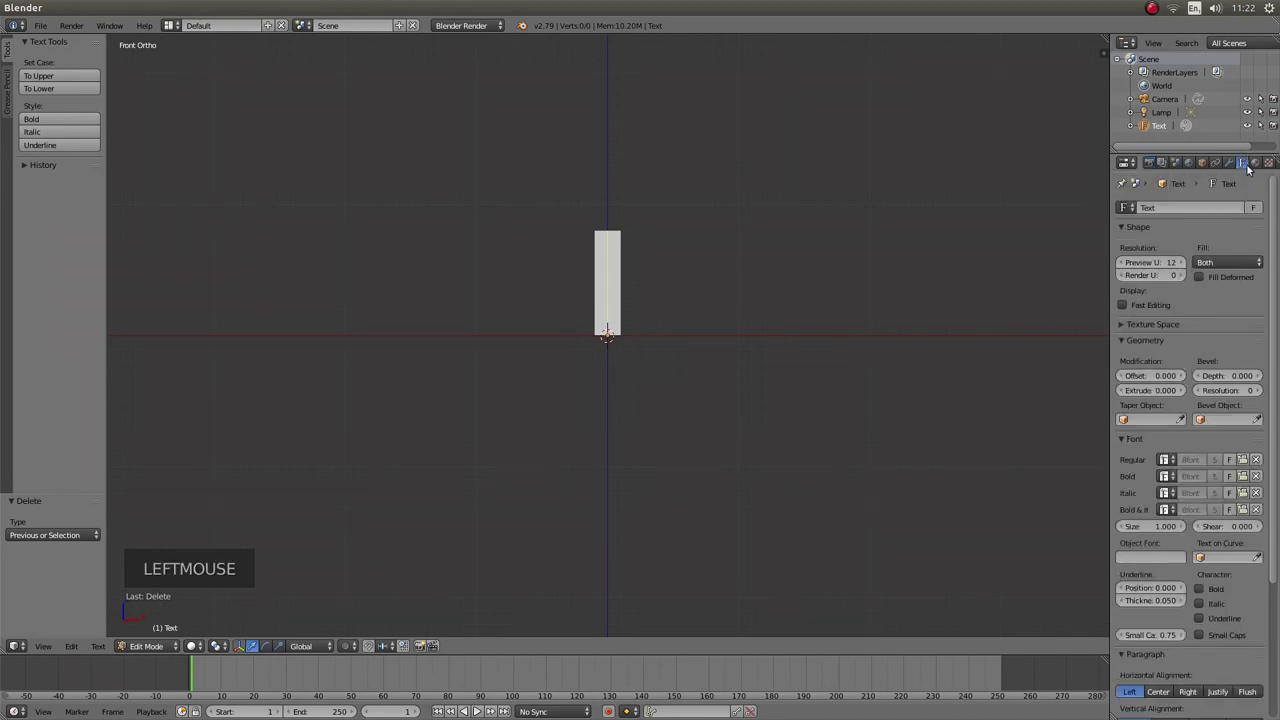
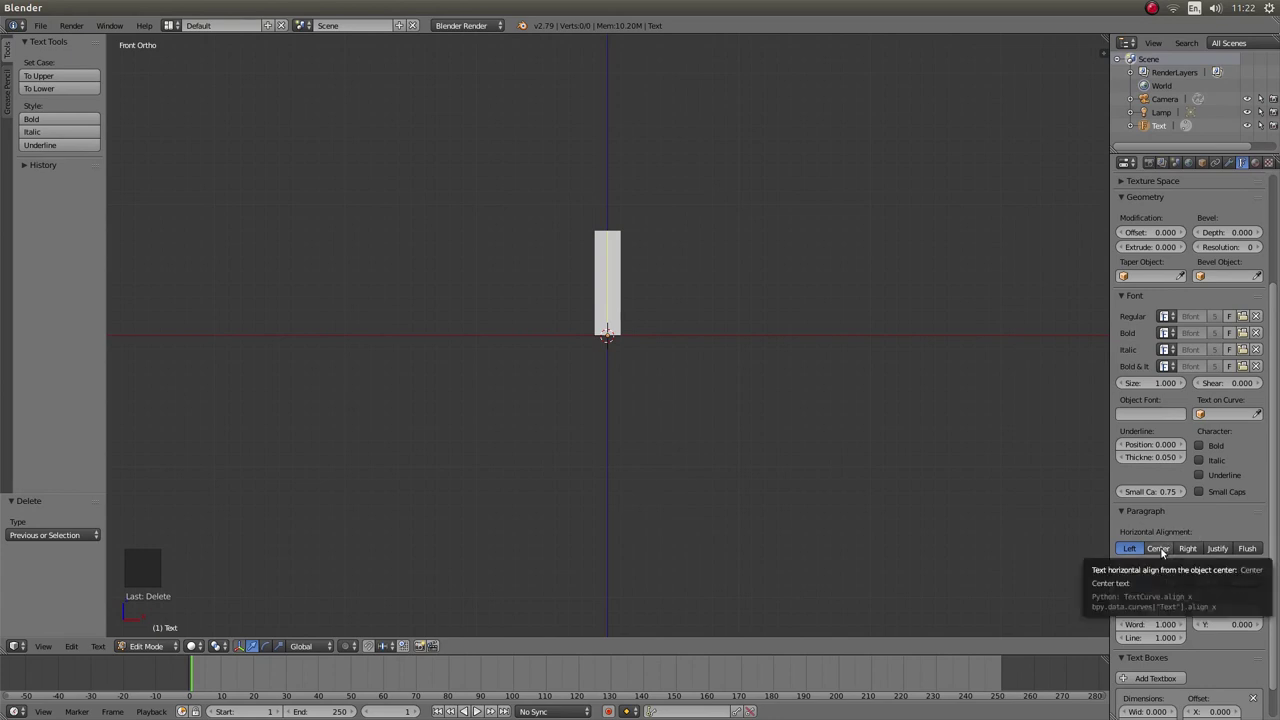
click(1168, 550)
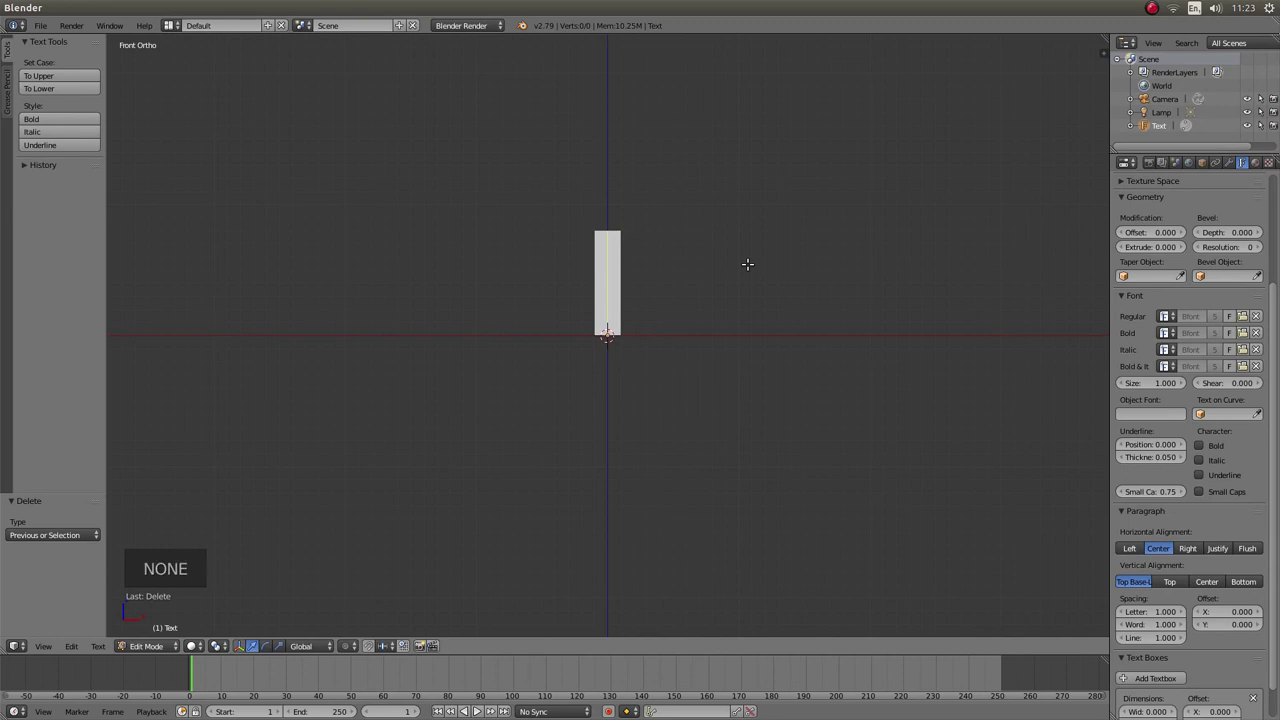
- Enter the text 'Chipper Videos' and view it from the top
key(c)
key(h)
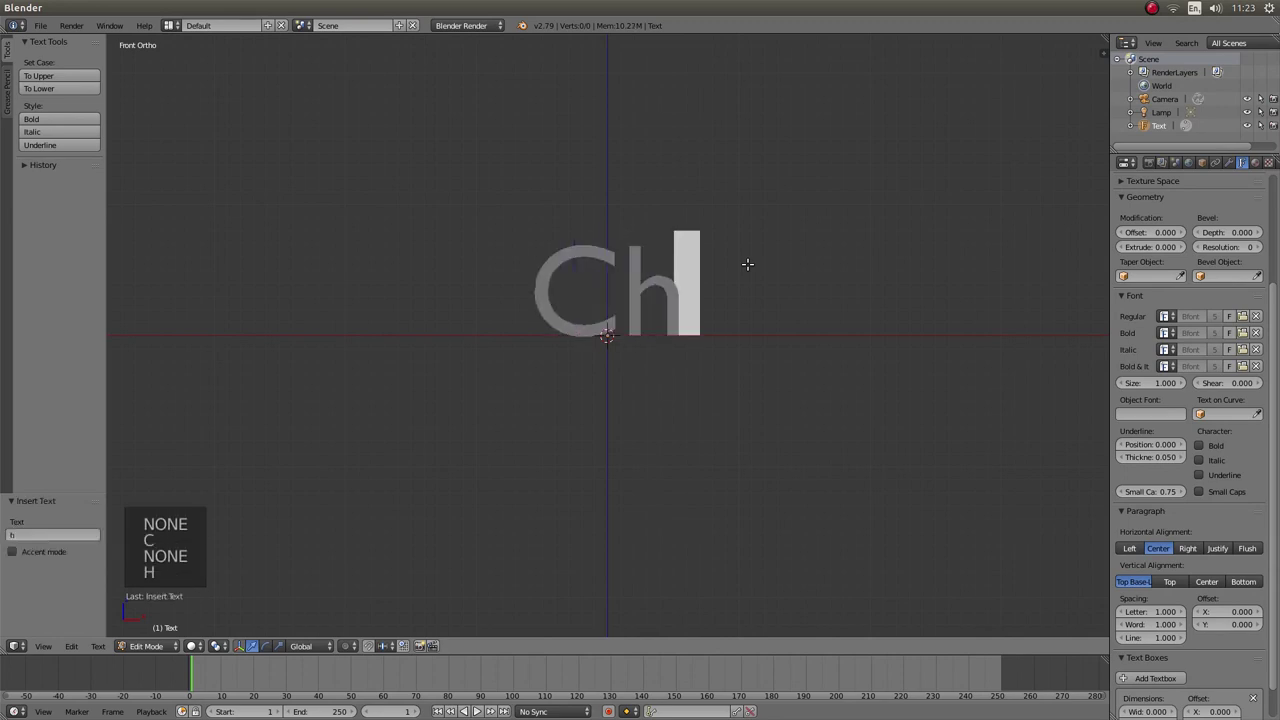
key(i)
key(p)
key(p)
key(e)
key(r)
key(space)
key(v)
key(i)
key(d)
key(e)
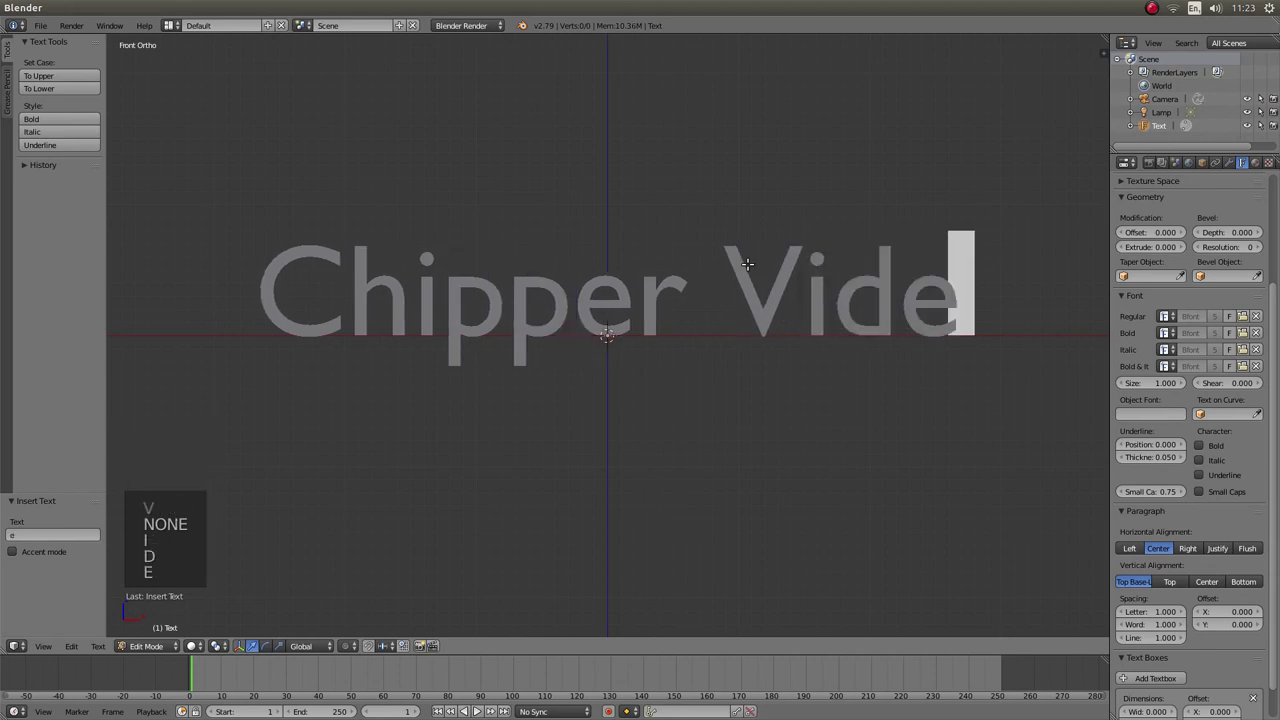
key(o)
key(s)
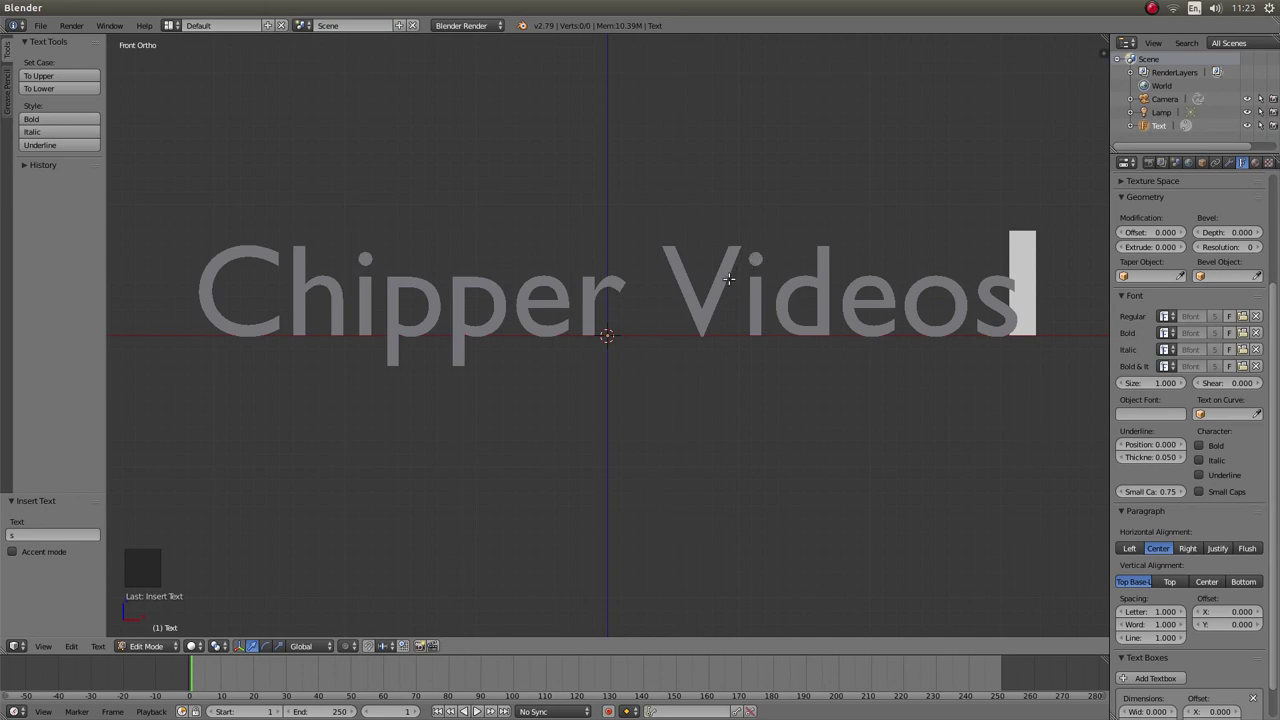
key(KP_7)
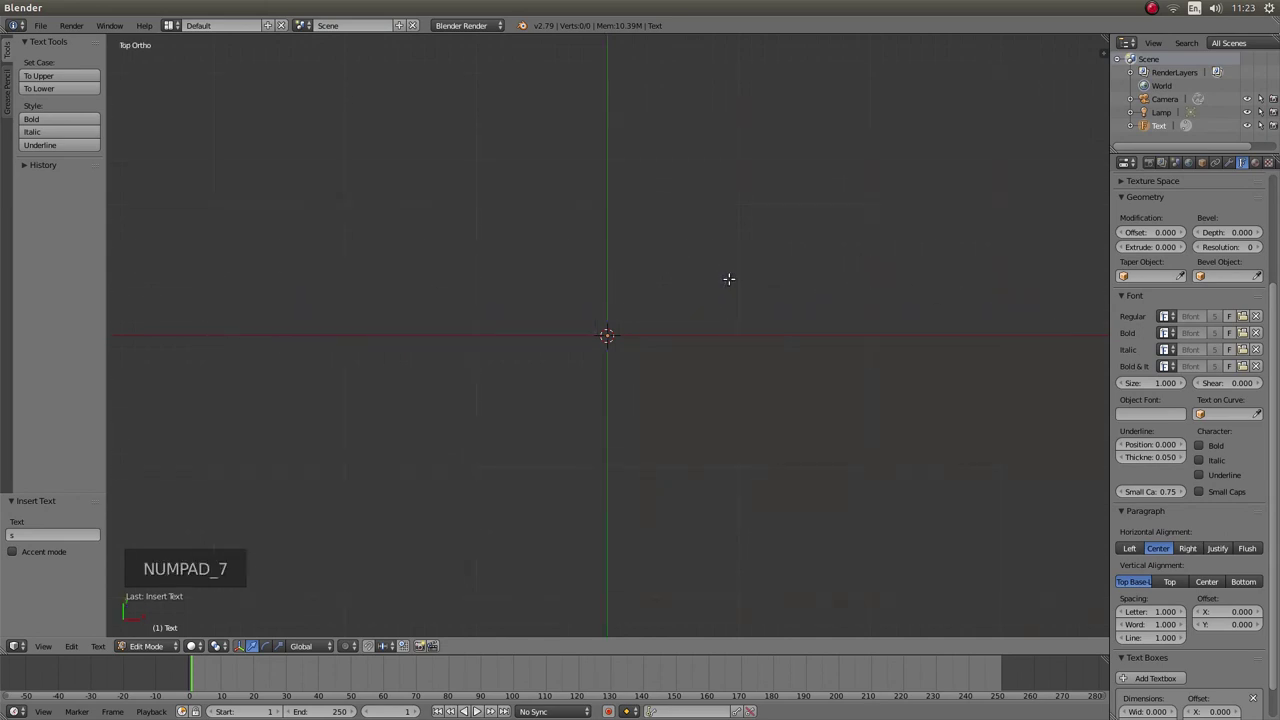
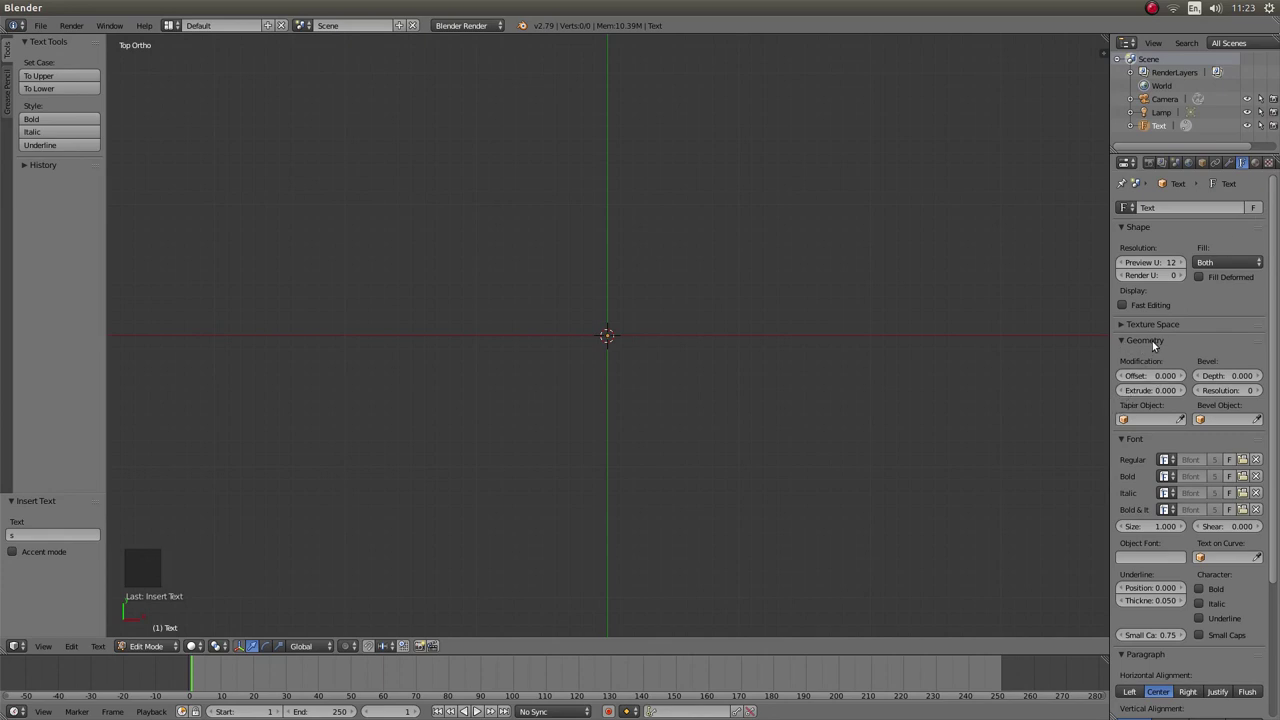
- Set the text's Extrude to 0.150 in the Geometry panel
click(1130, 340)
click(1124, 344)
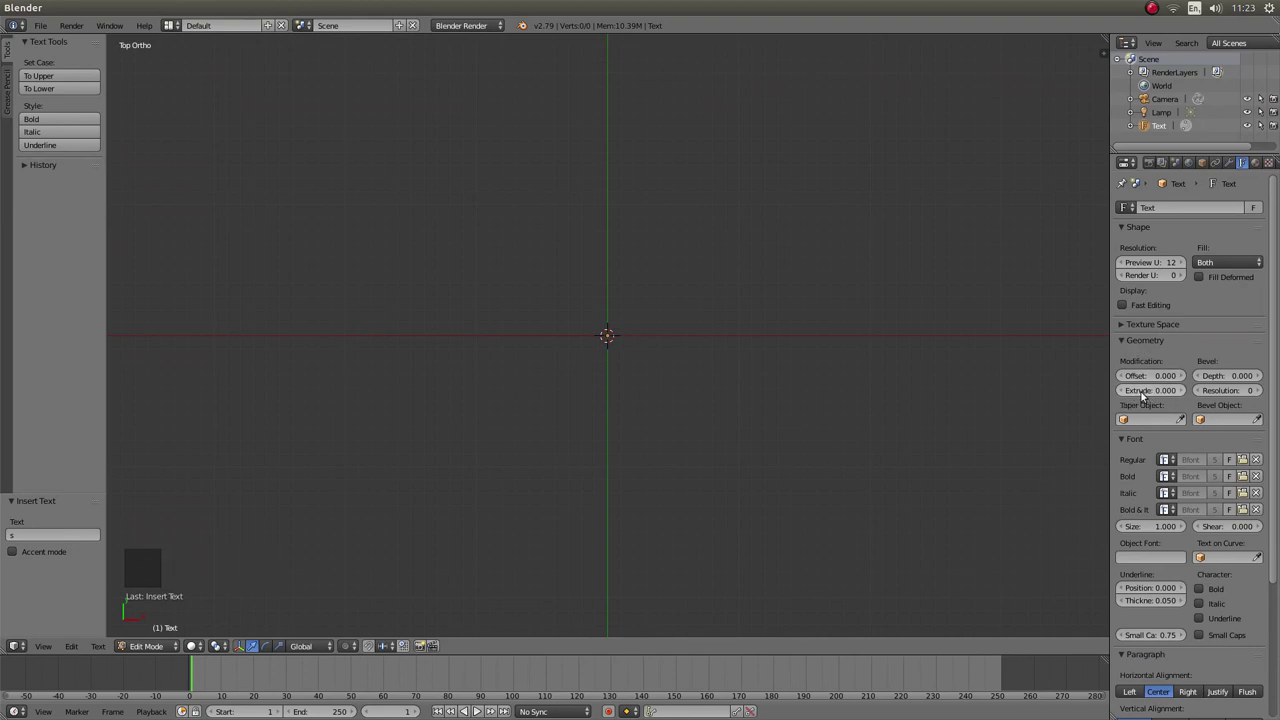
click(1139, 397)
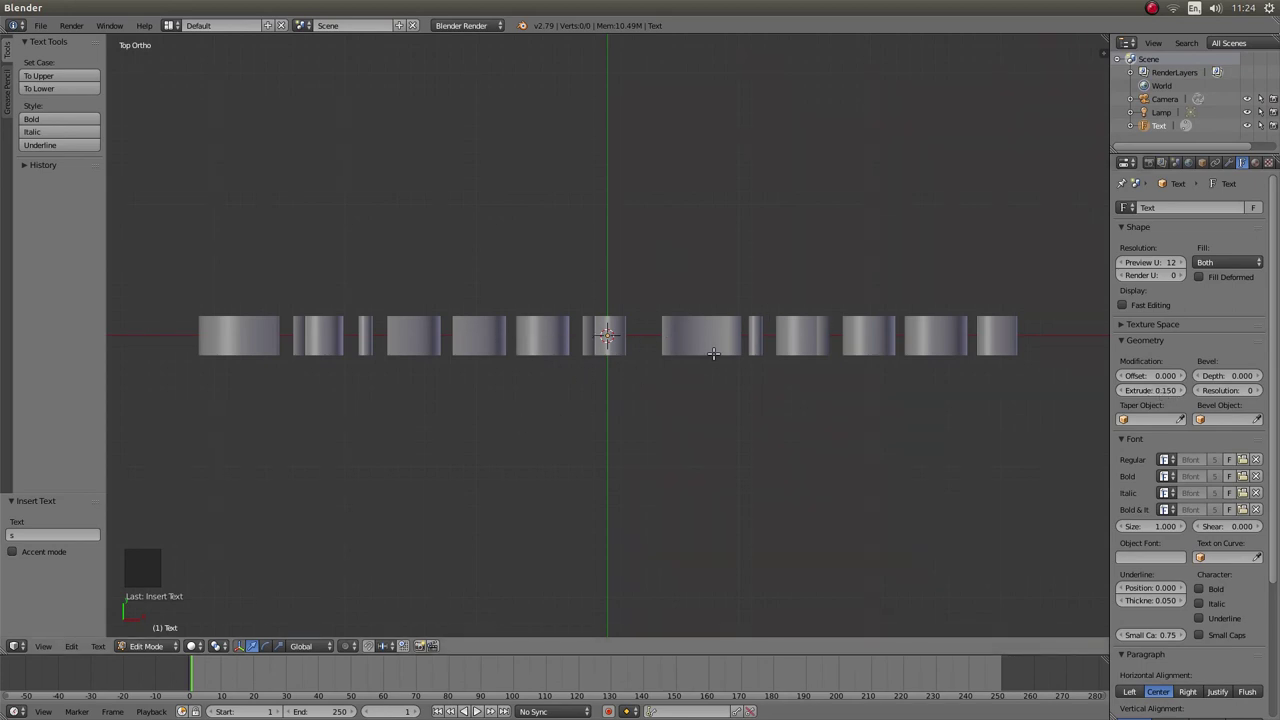
- From front view, set the text's Bevel Depth to 0.025
key(KP_1)
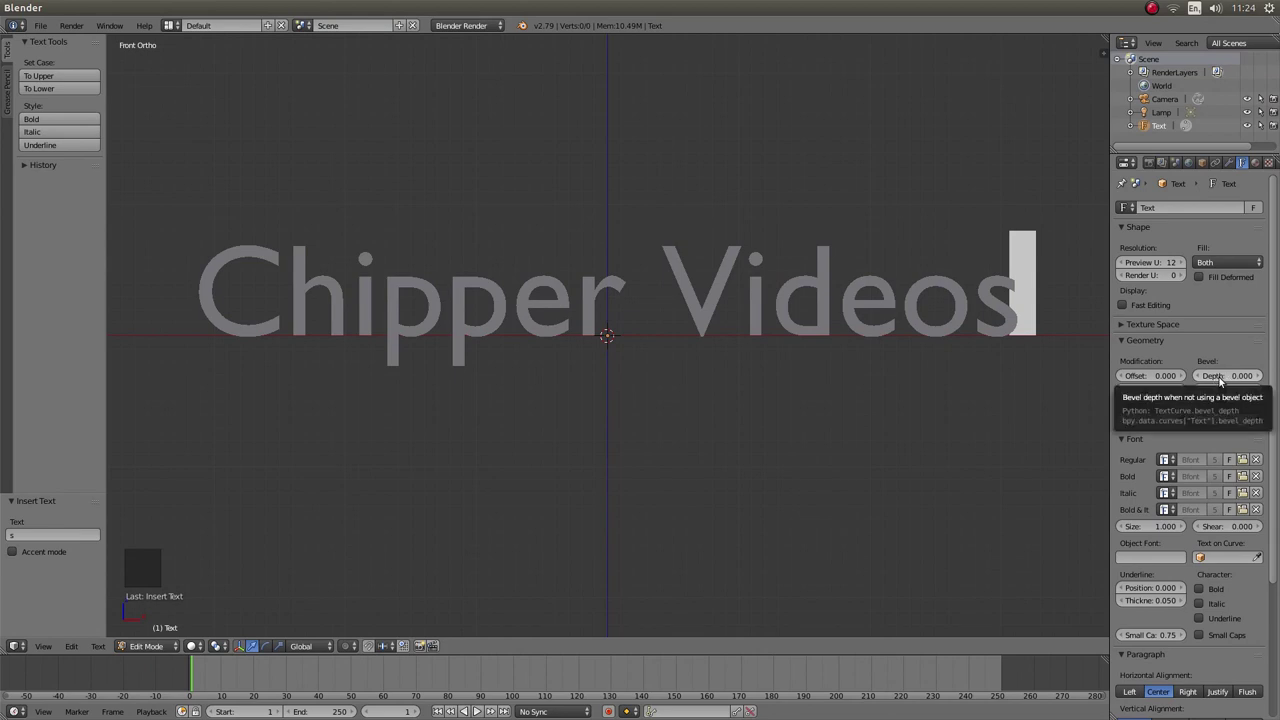
click(1222, 380)
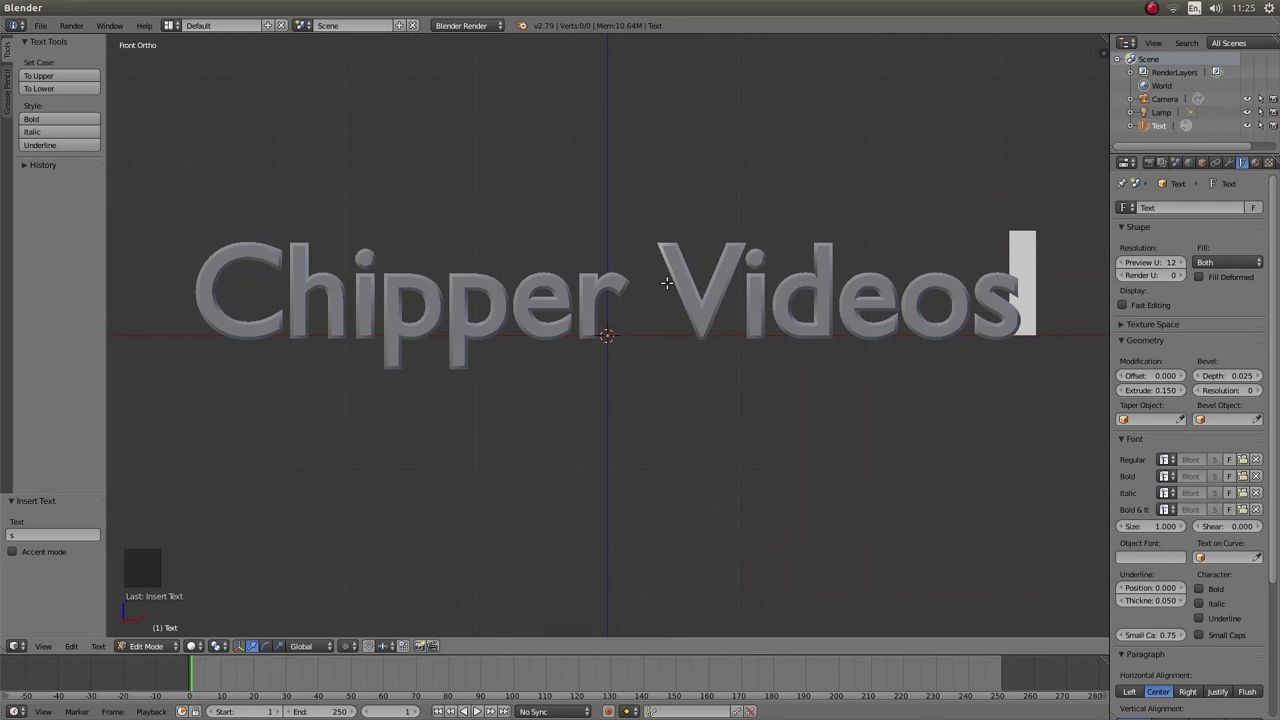
- Leave text editing and convert the text into a mesh with Alt+C
key(Tab)
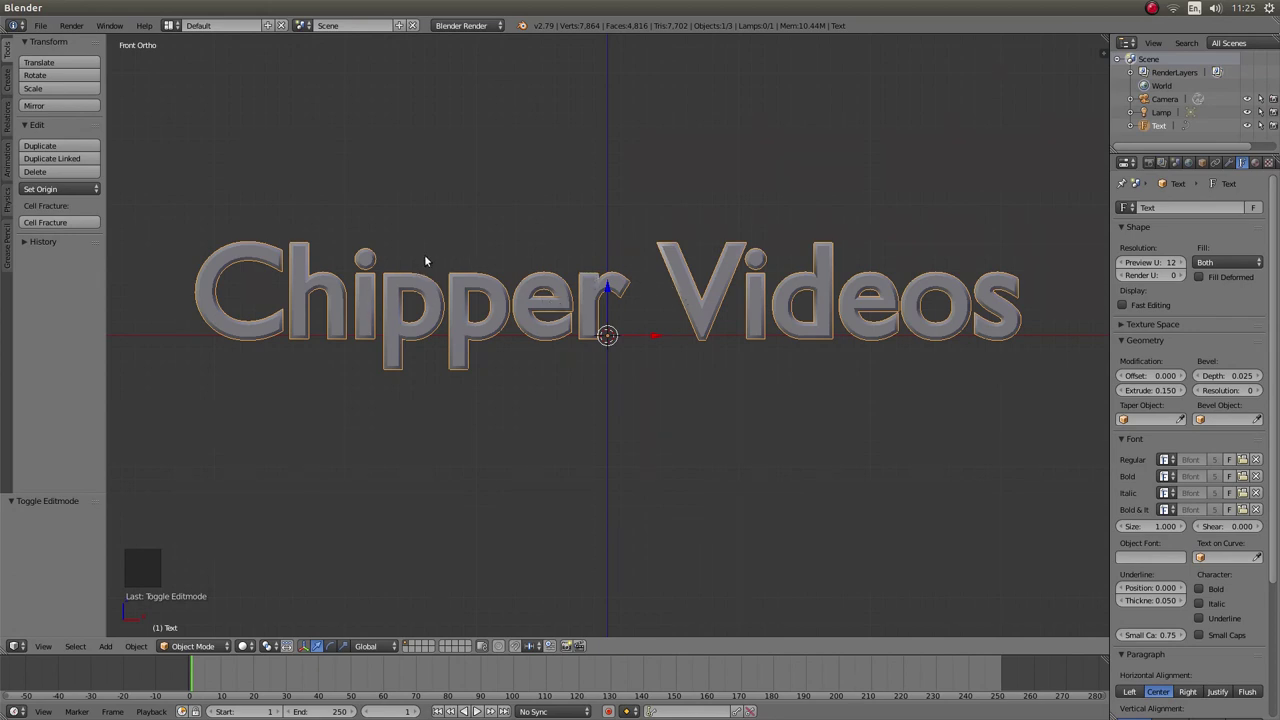
key(alt+c)
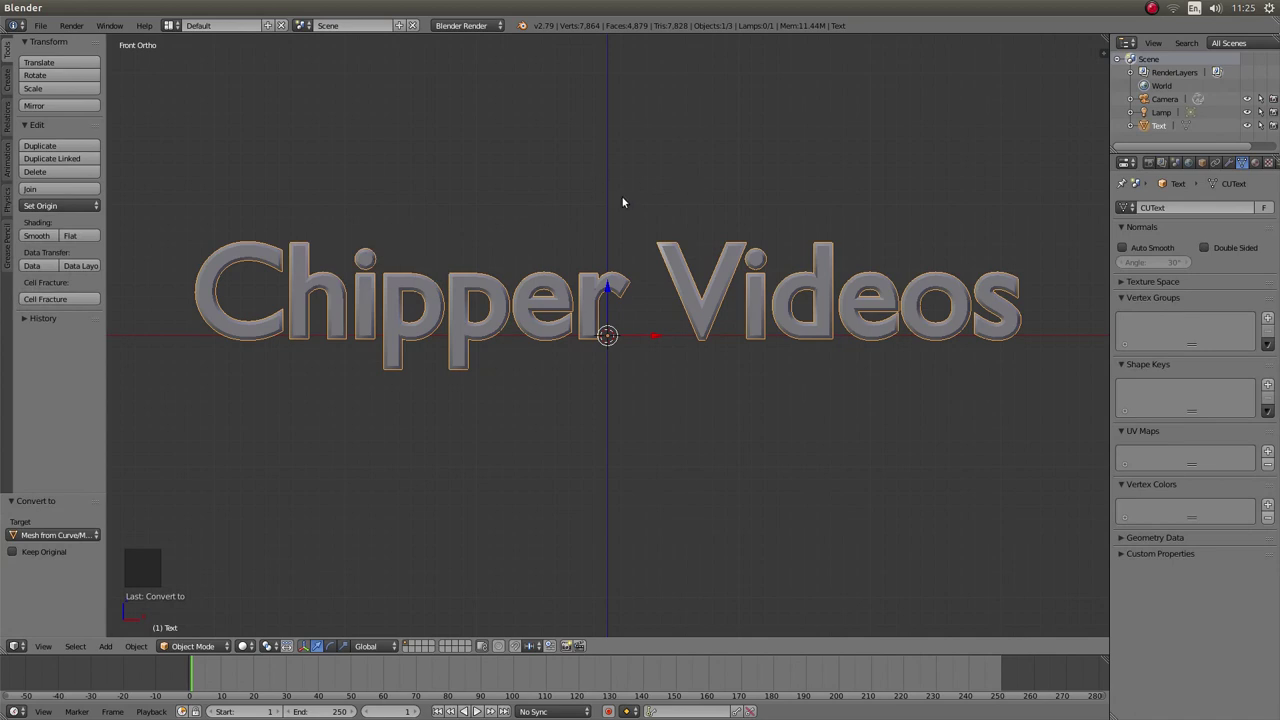
- Enter mesh Edit Mode and zoom in to inspect the letters' geometry
key(Tab)
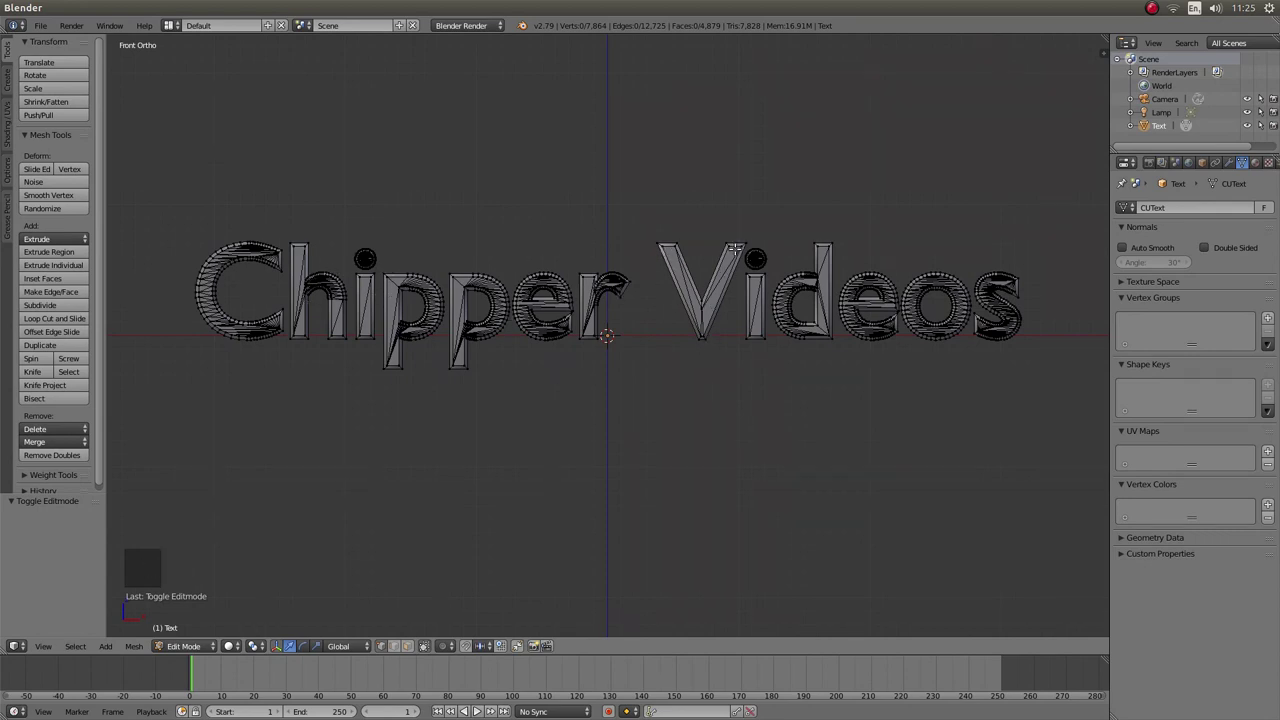
scroll(up, 3)
scroll(up, 3)
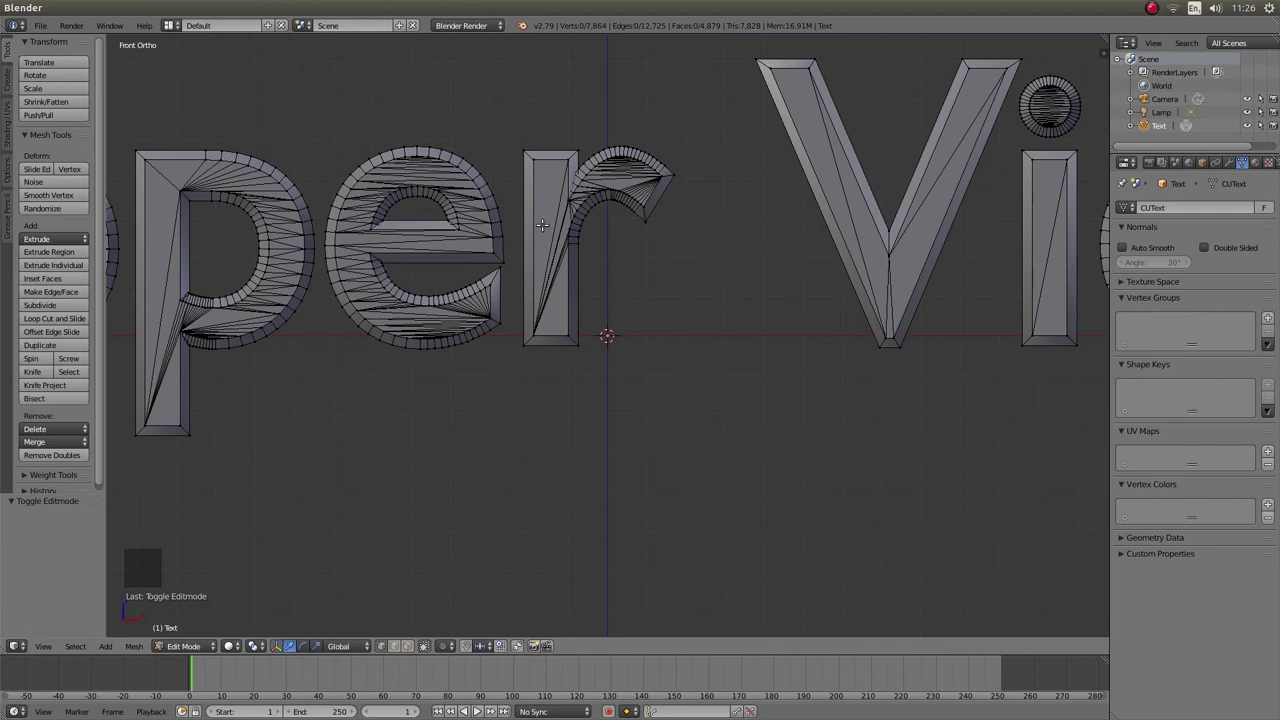
scroll(down, 3)
scroll(down, 3)
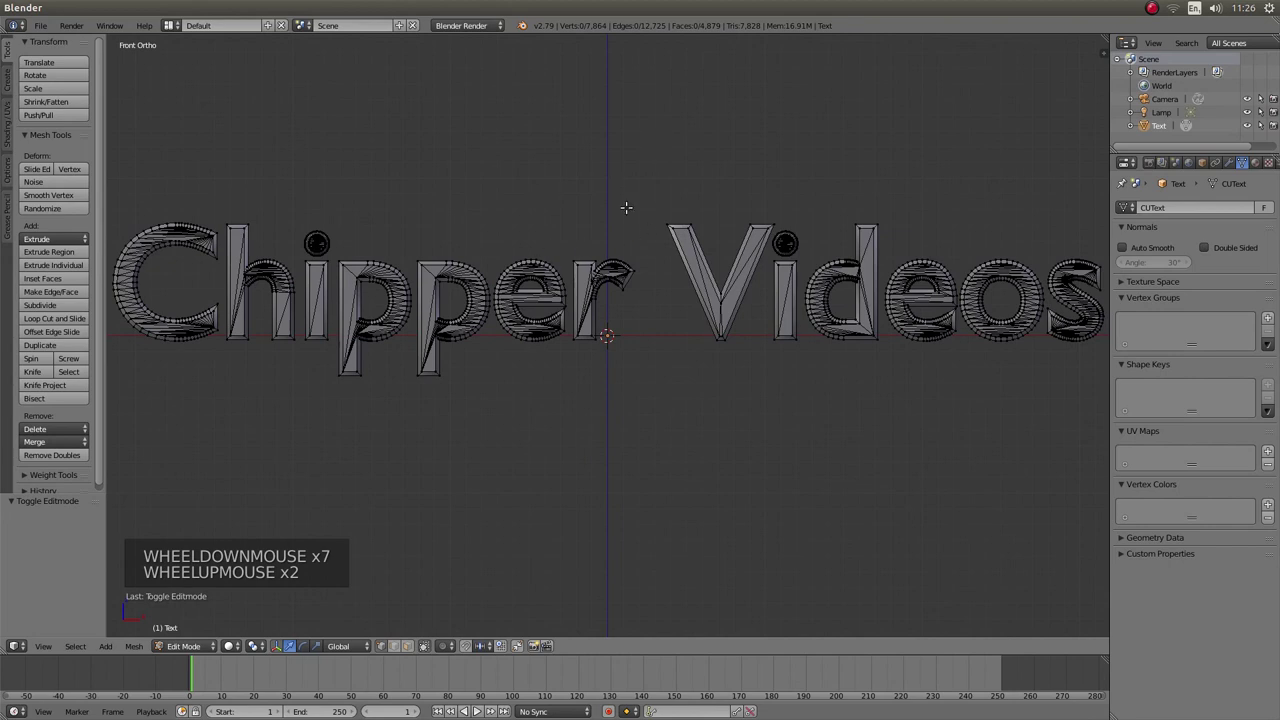
- Select all vertices, Subdivide the whole mesh, and return to Object Mode
key(a)
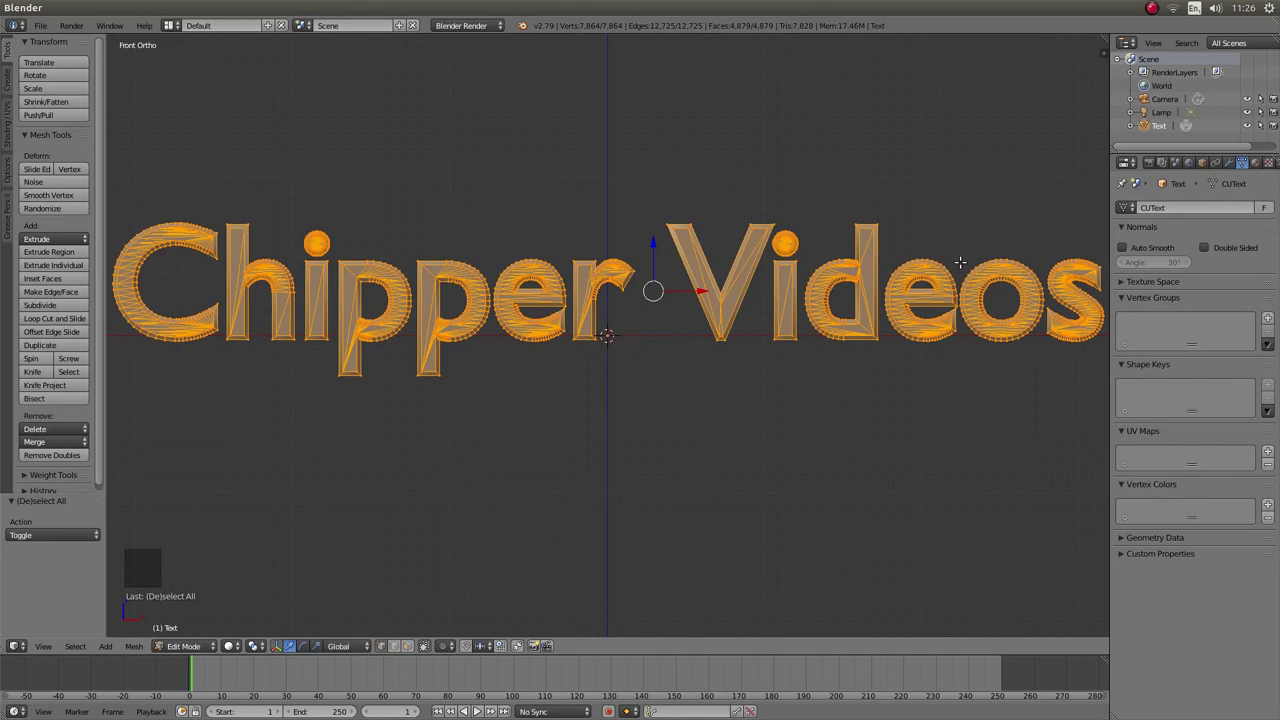
key(a)
key(a)
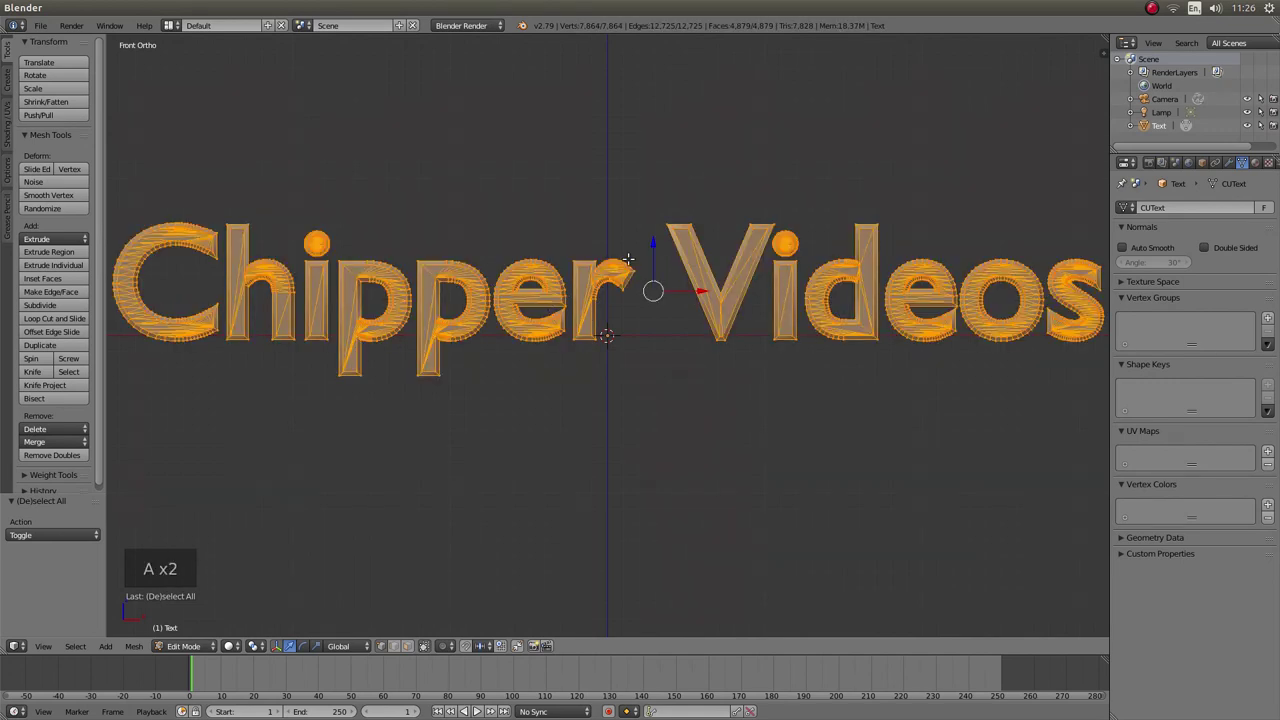
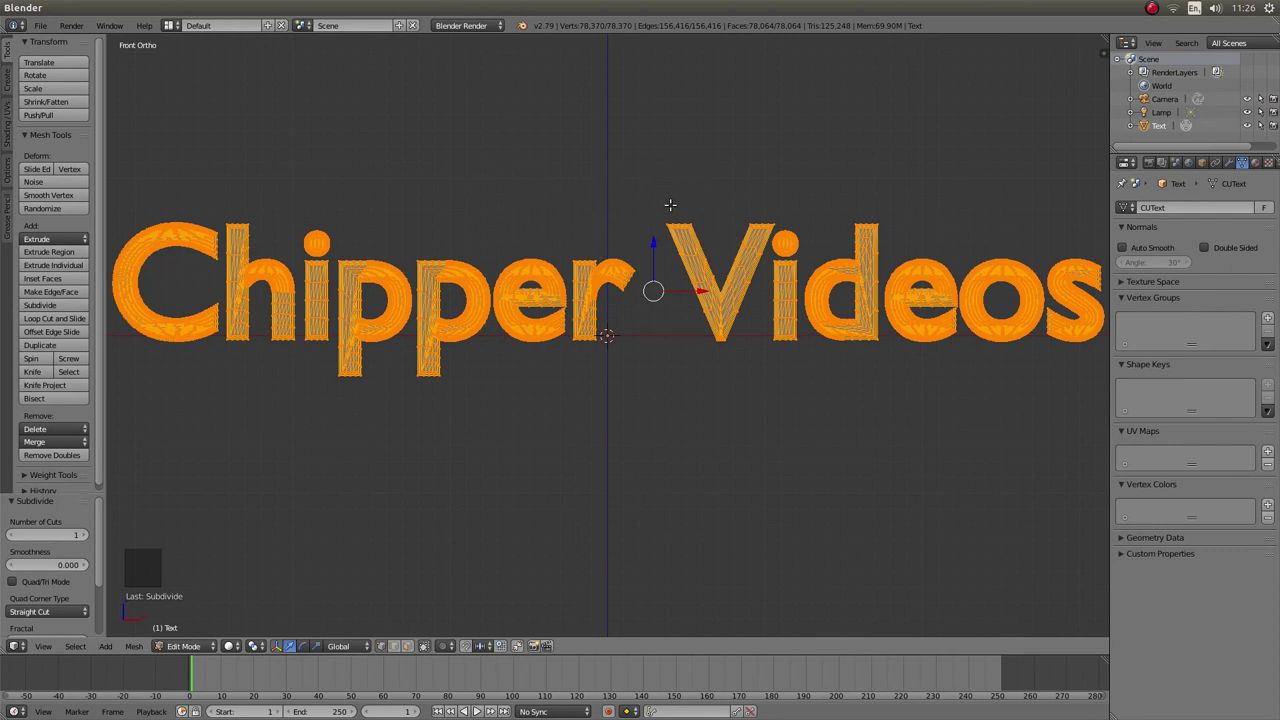
key(Tab)
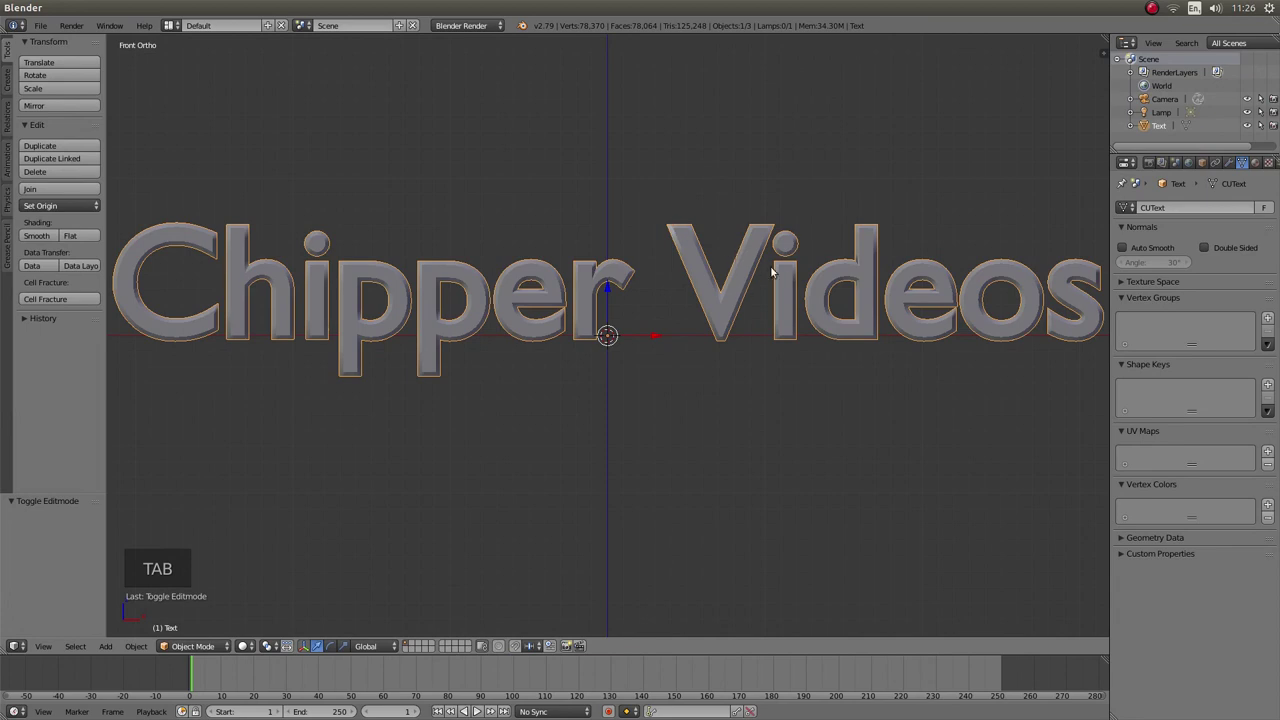
scroll(down, 3)
- Zoom out and look down on the lettering from Top view
scroll(down, 3)
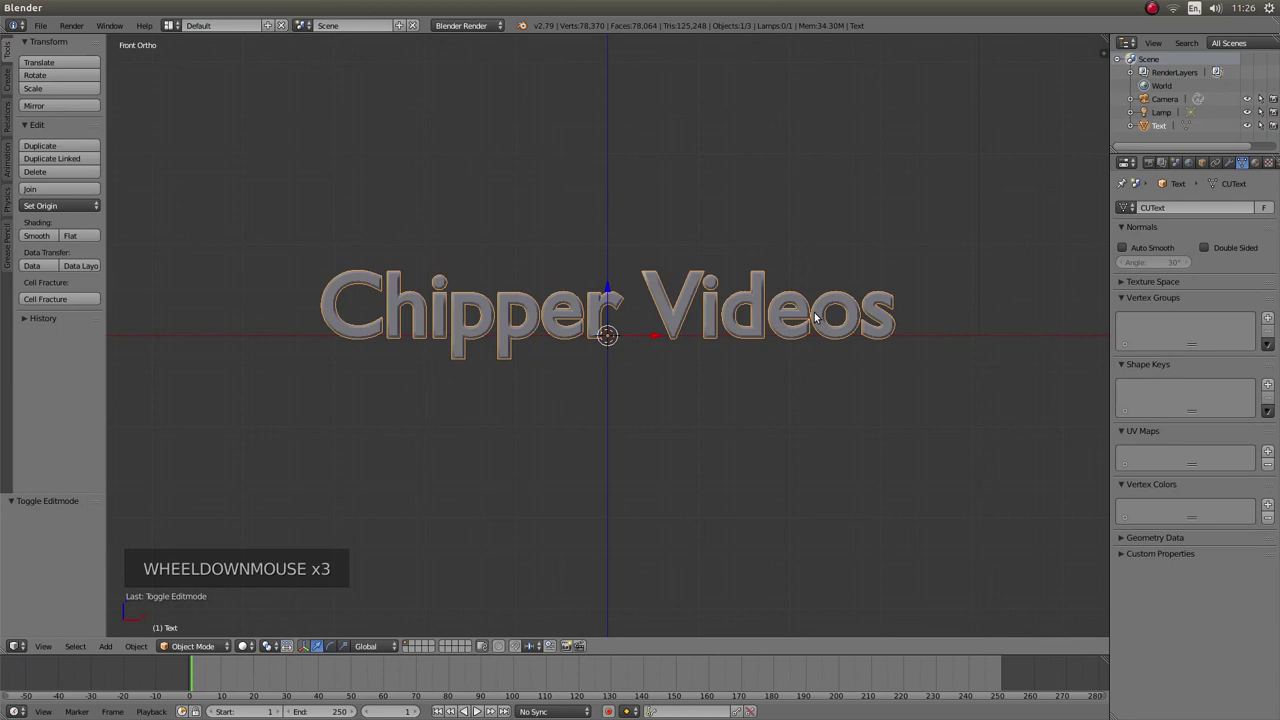
key(KP_7)
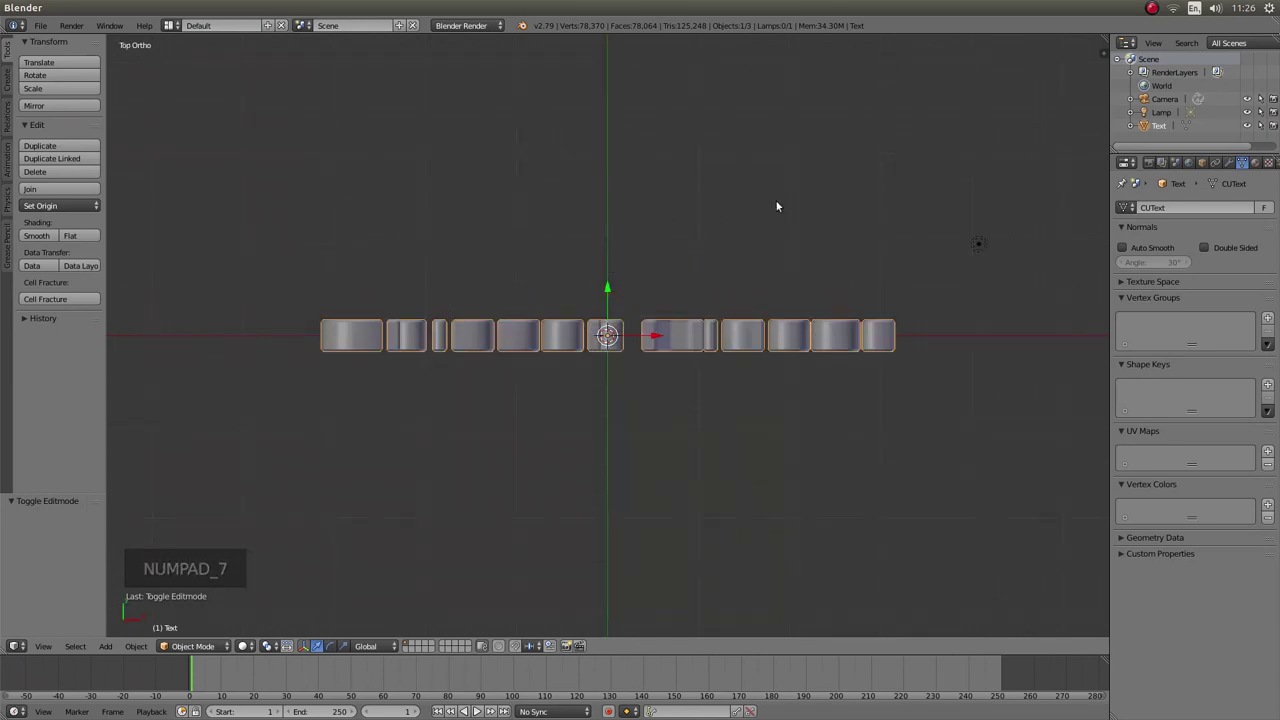
scroll(down, 3)
- Add a Bezier circle at the origin and scale it about threefold to enclose the text
key(shift+a)
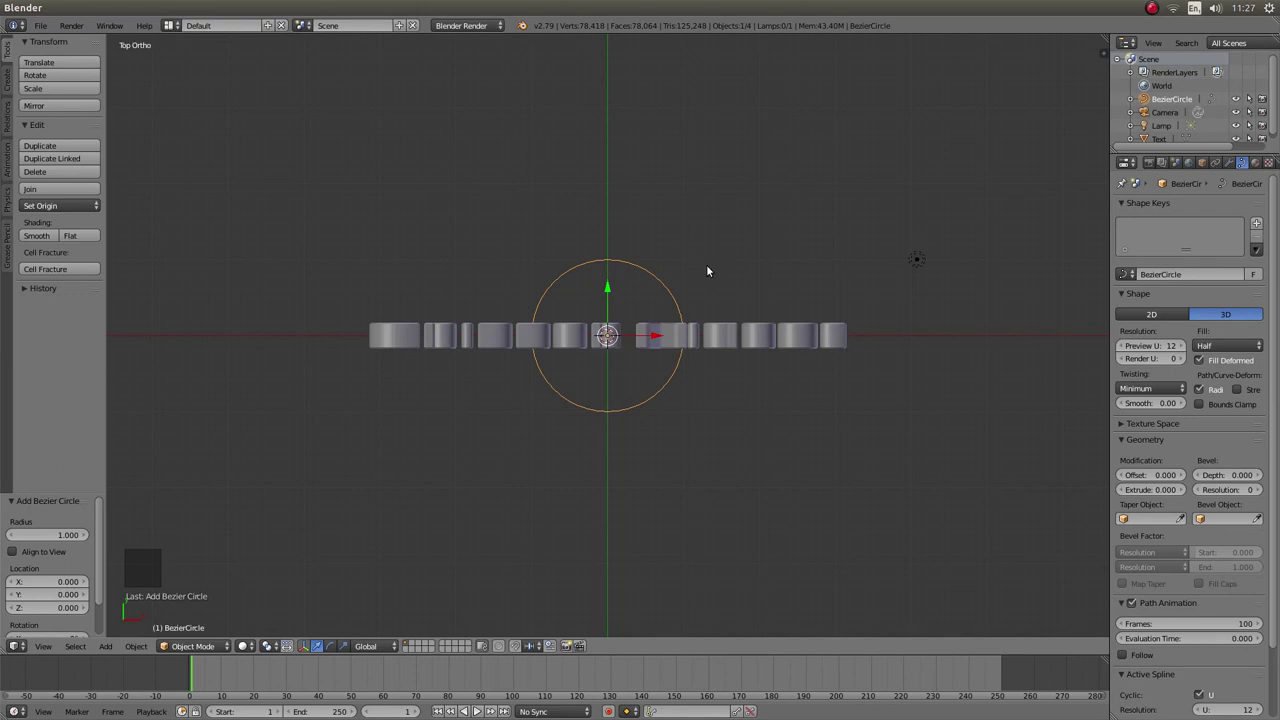
key(s)
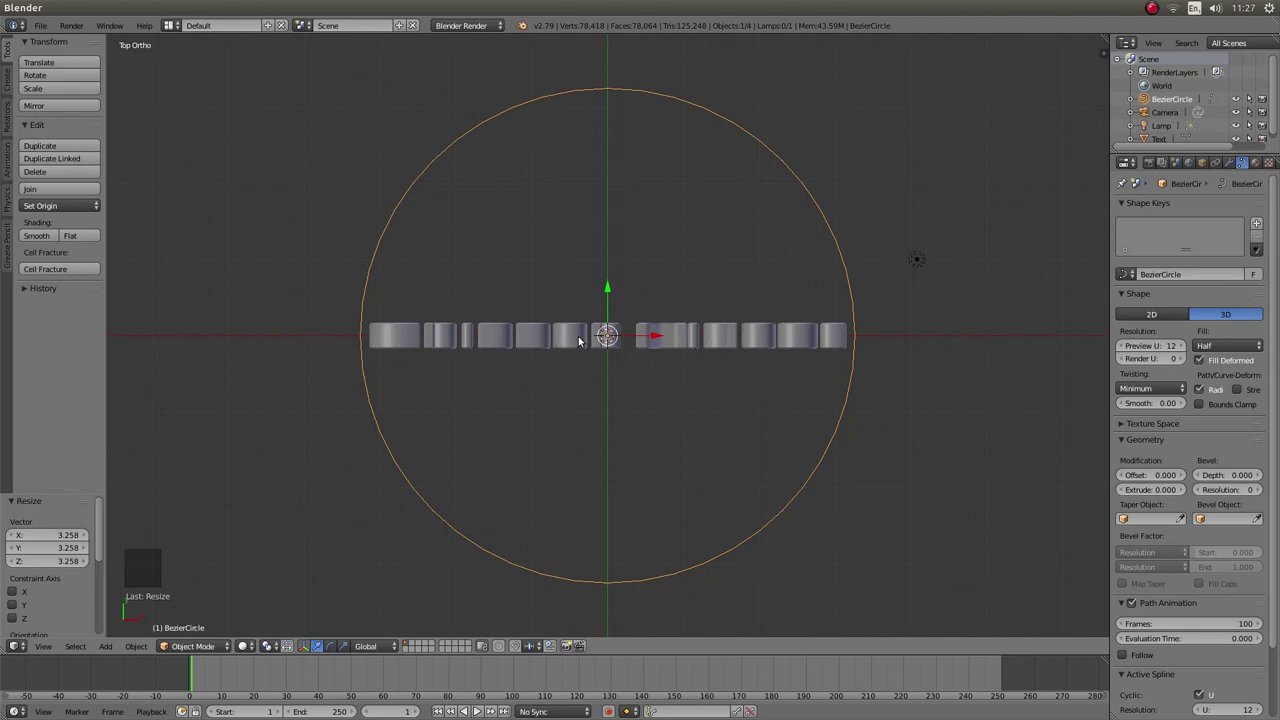
- Add a Curve modifier to the text with BezierCircle as its deform object
right_click(585, 339)
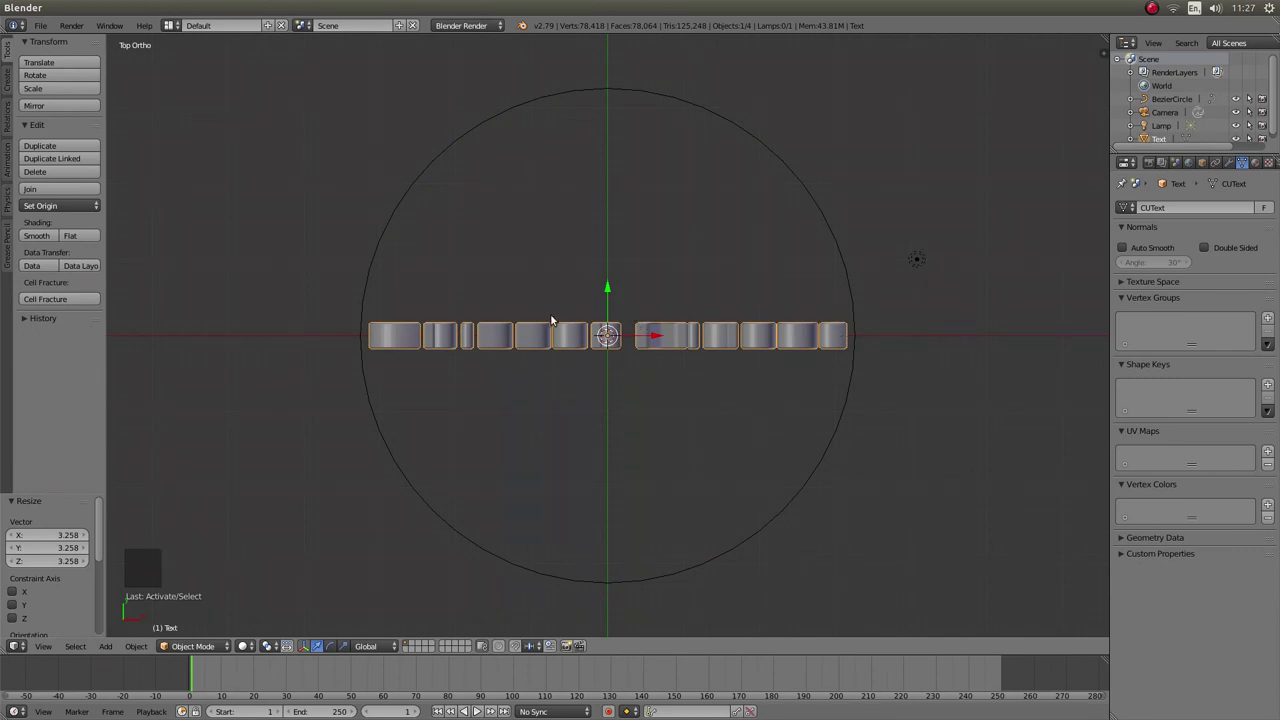
key(KP_1)
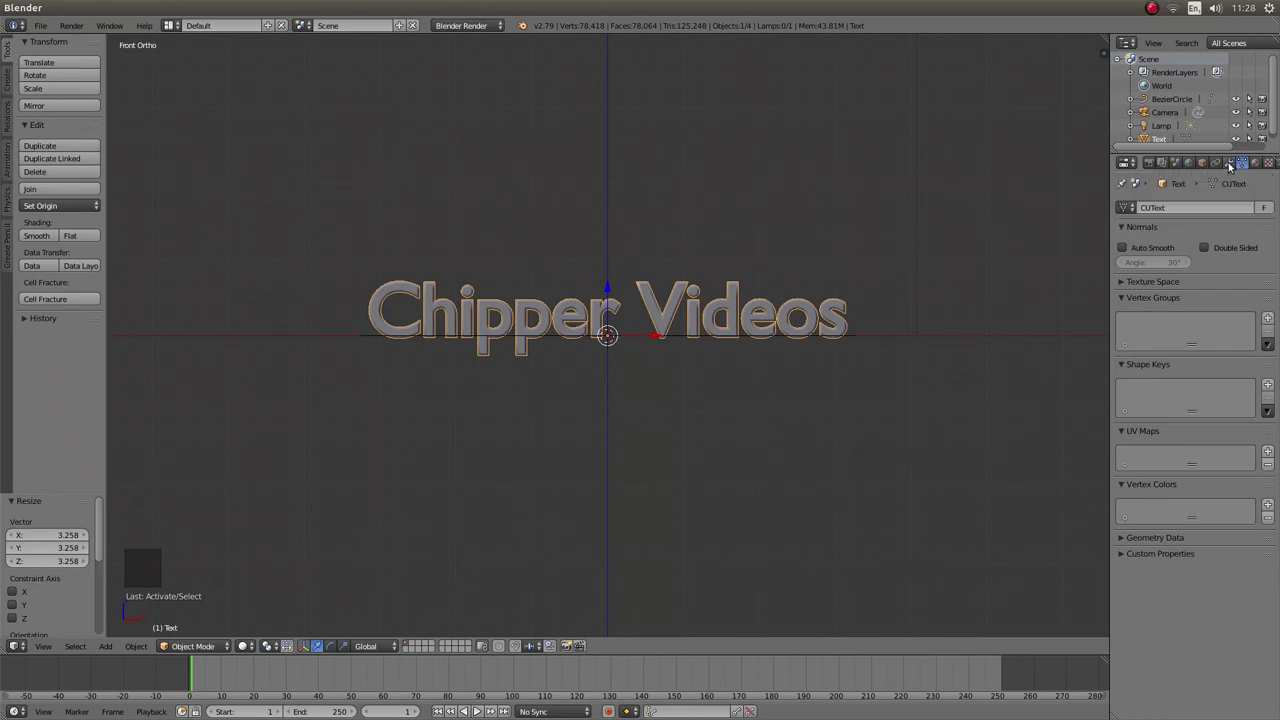
click(1241, 171)
click(1155, 212)
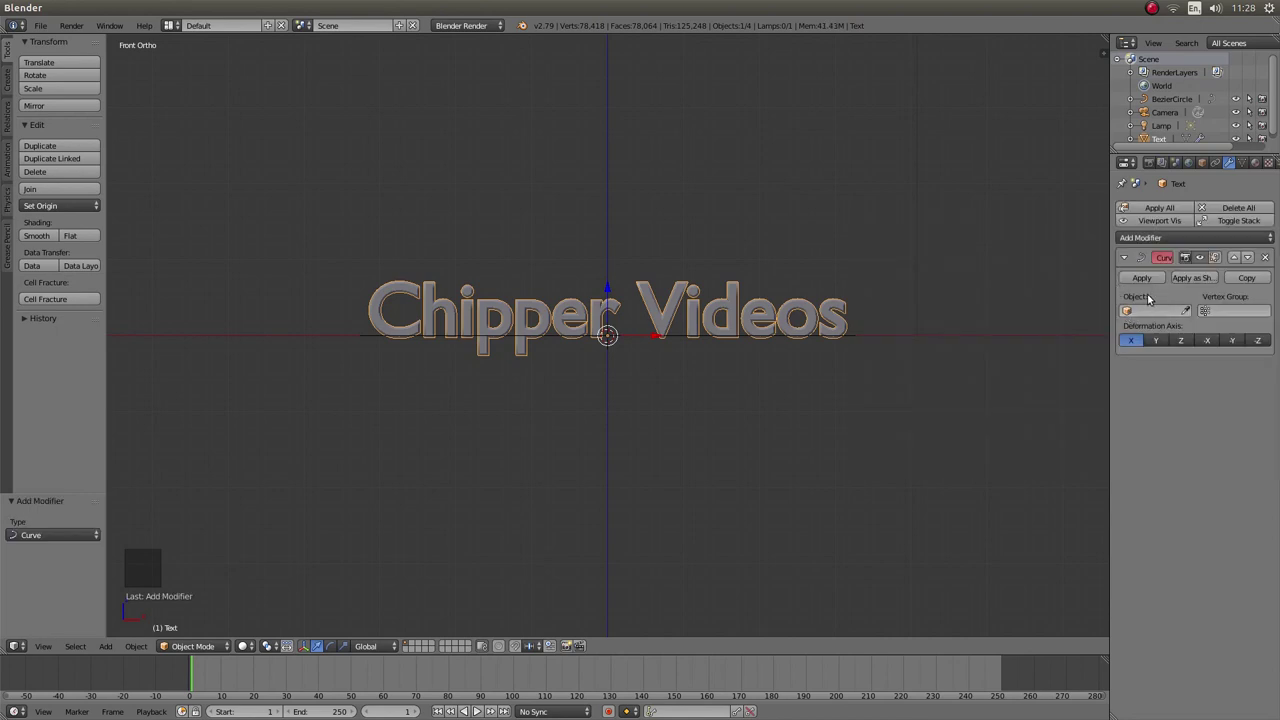
click(1130, 310)
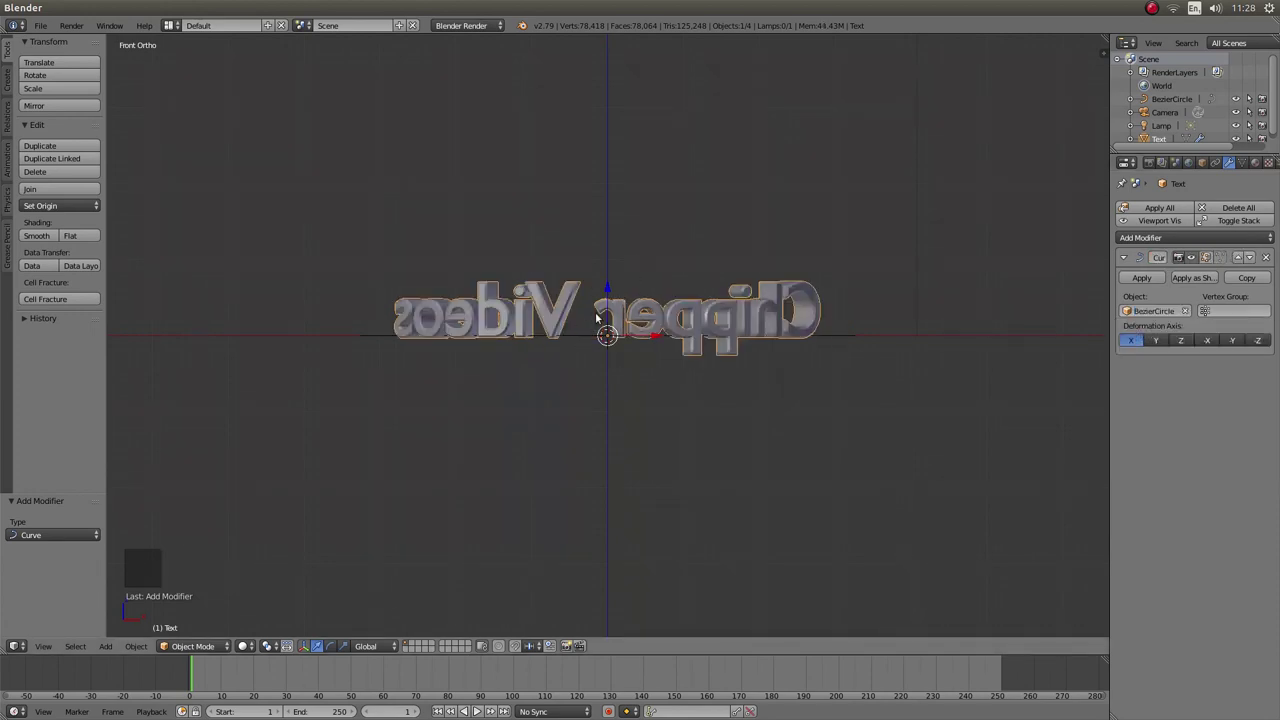
- Zoom the front view in and out to inspect the mirrored lettering on the curve
scroll(up, 3)
scroll(up, 3)
scroll(down, 3)
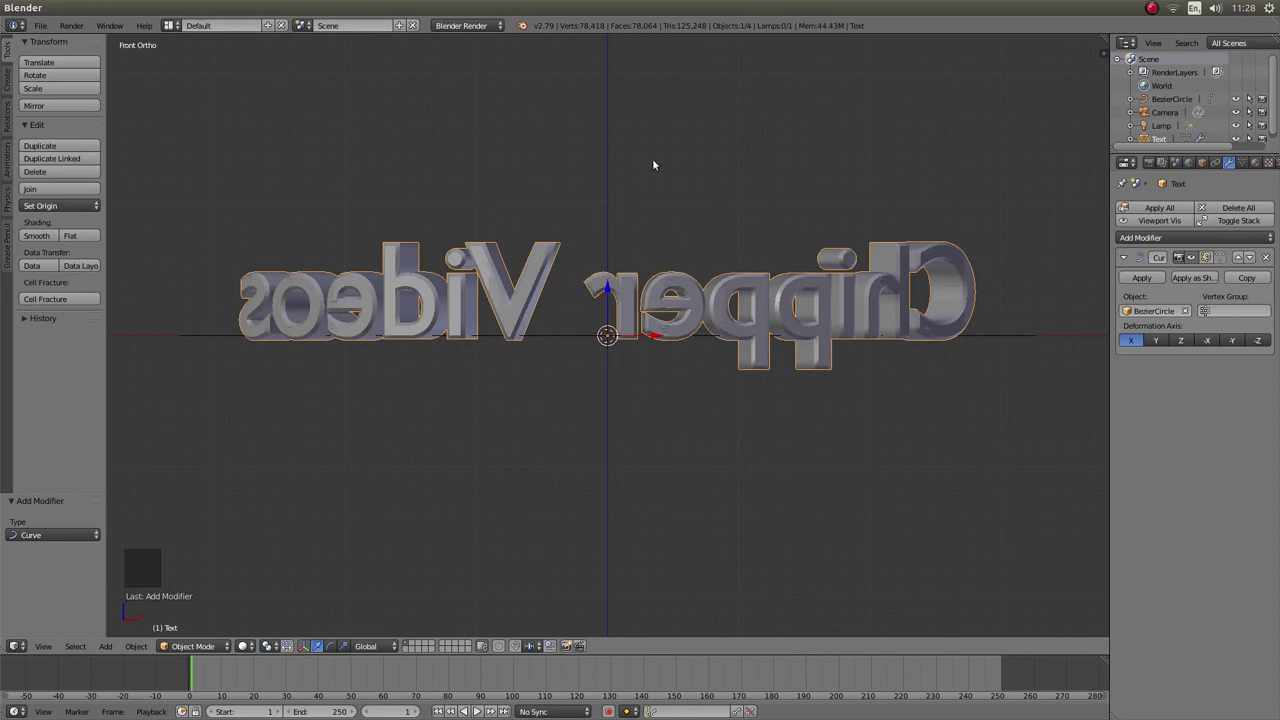
- Rotate and rescale the text so its bend sits correctly along the circle
key(r)
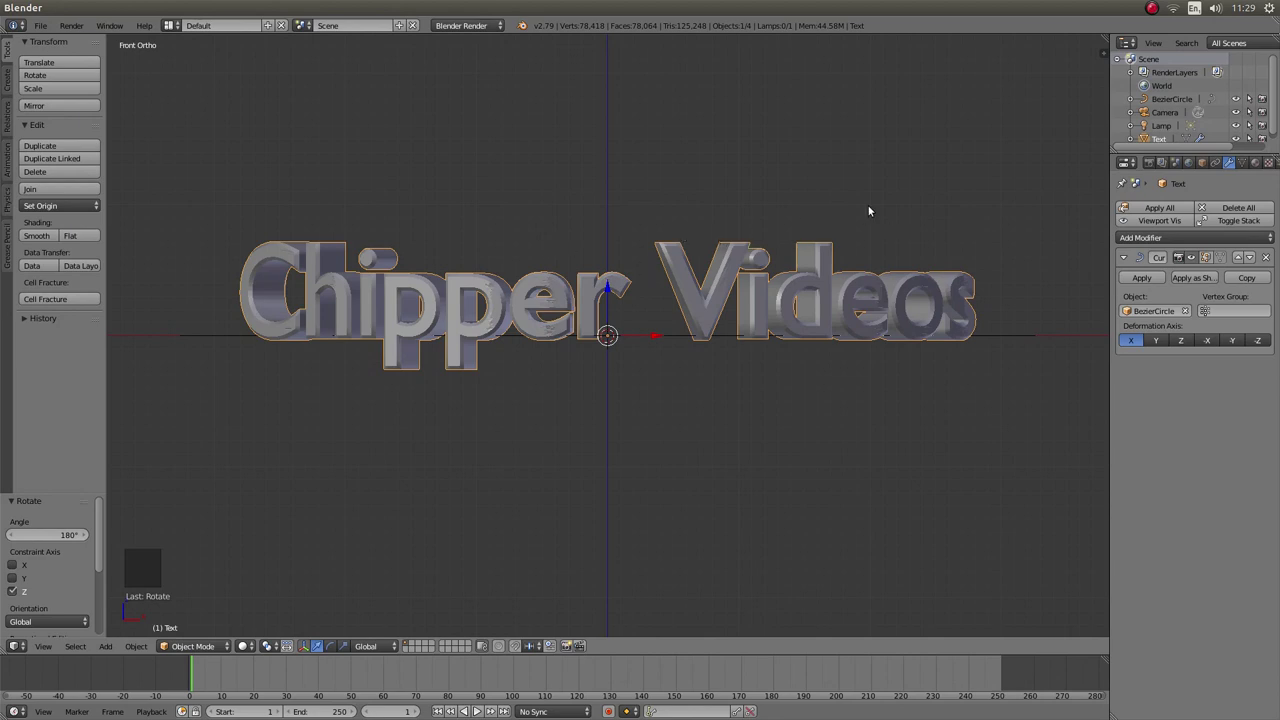
key(s)
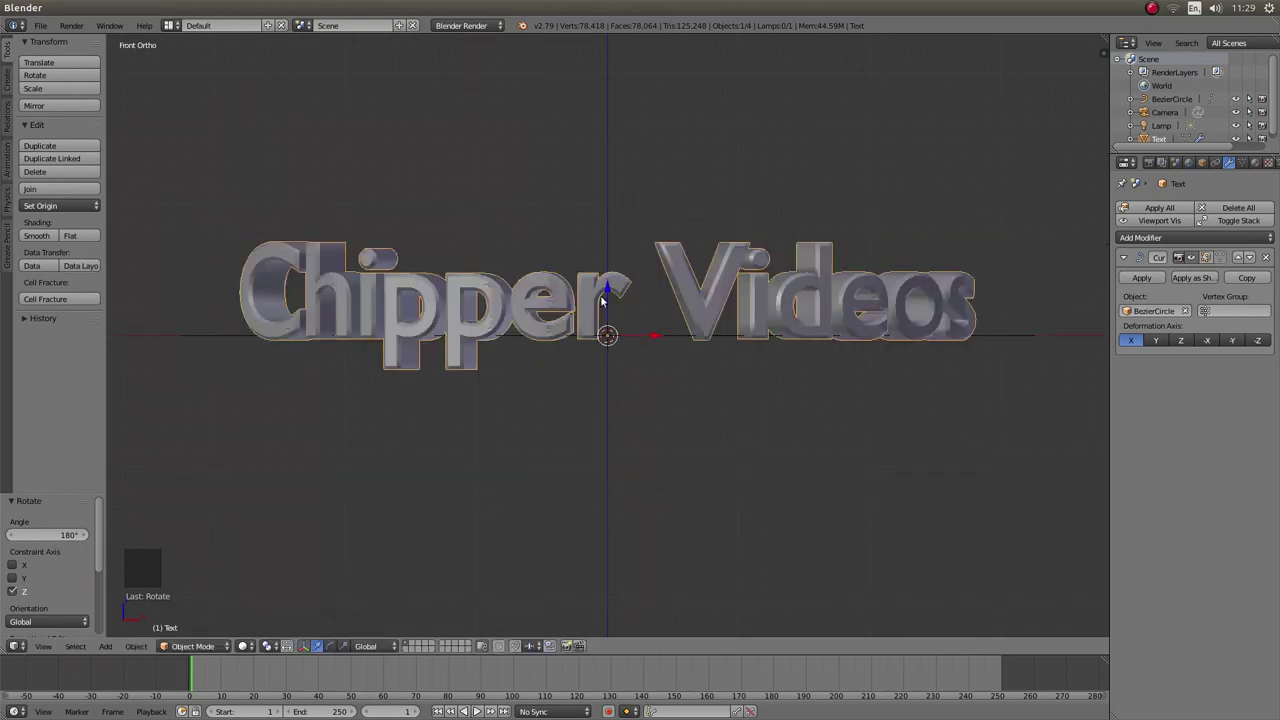
scroll(up, 3)
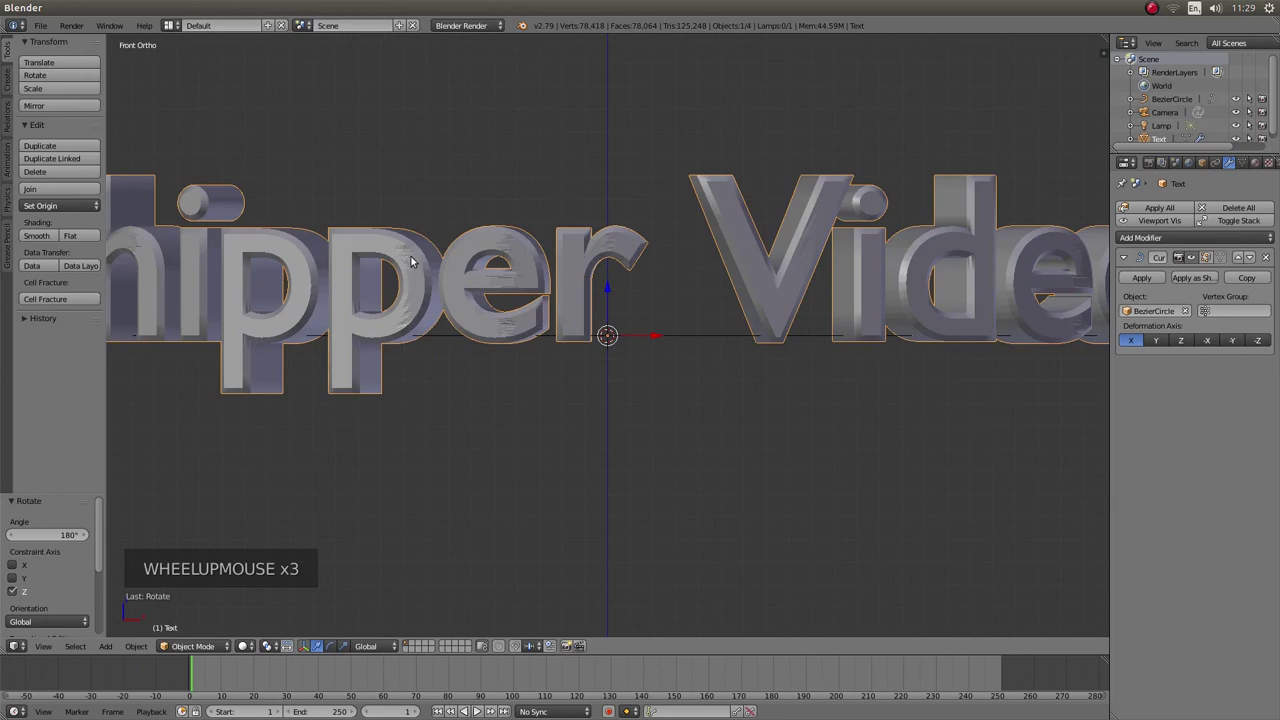
scroll(down, 3)
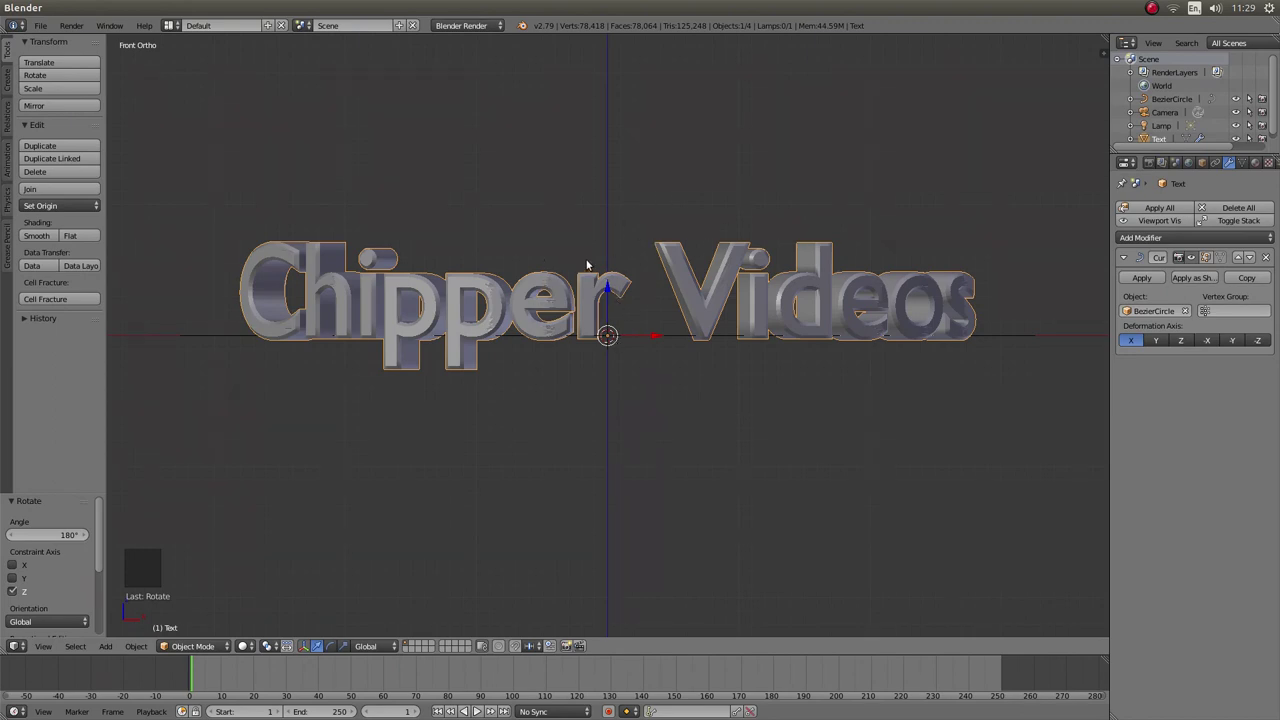
key(s)
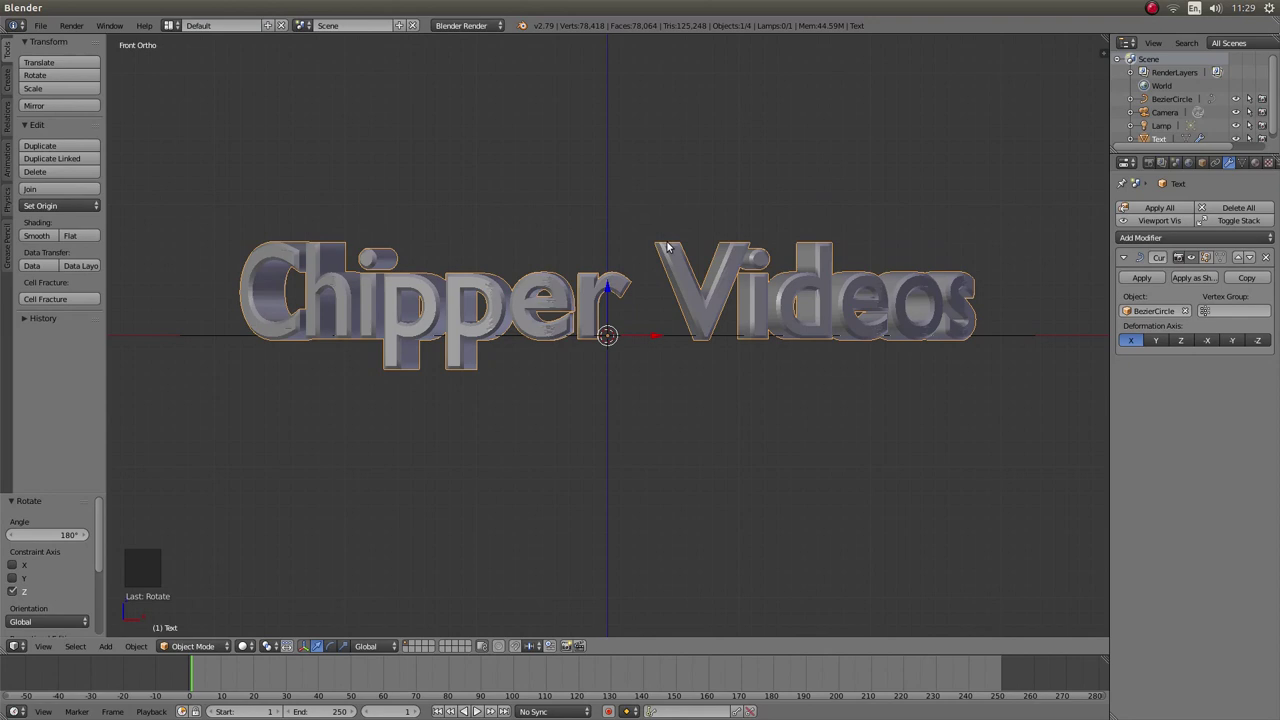
- Scale the Bezier circle from an angled view so Chipper Videos reads correctly while wrapping
middle_click(670, 153)
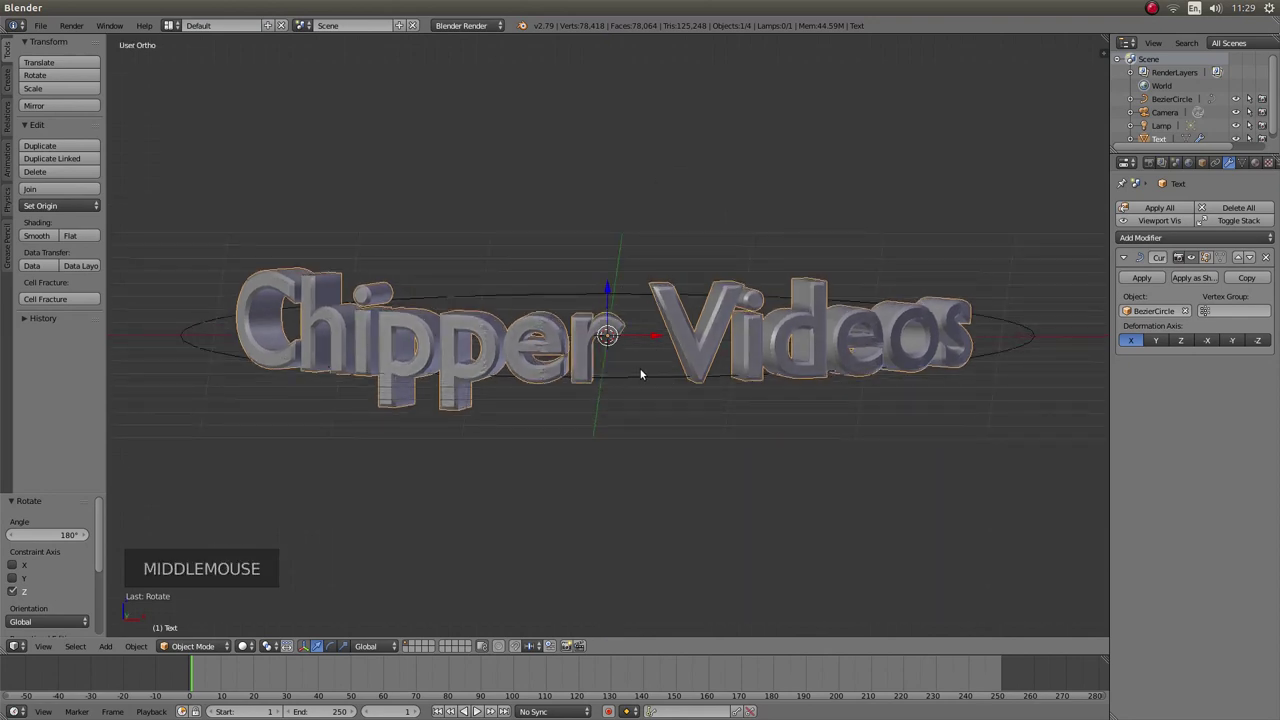
right_click(643, 377)
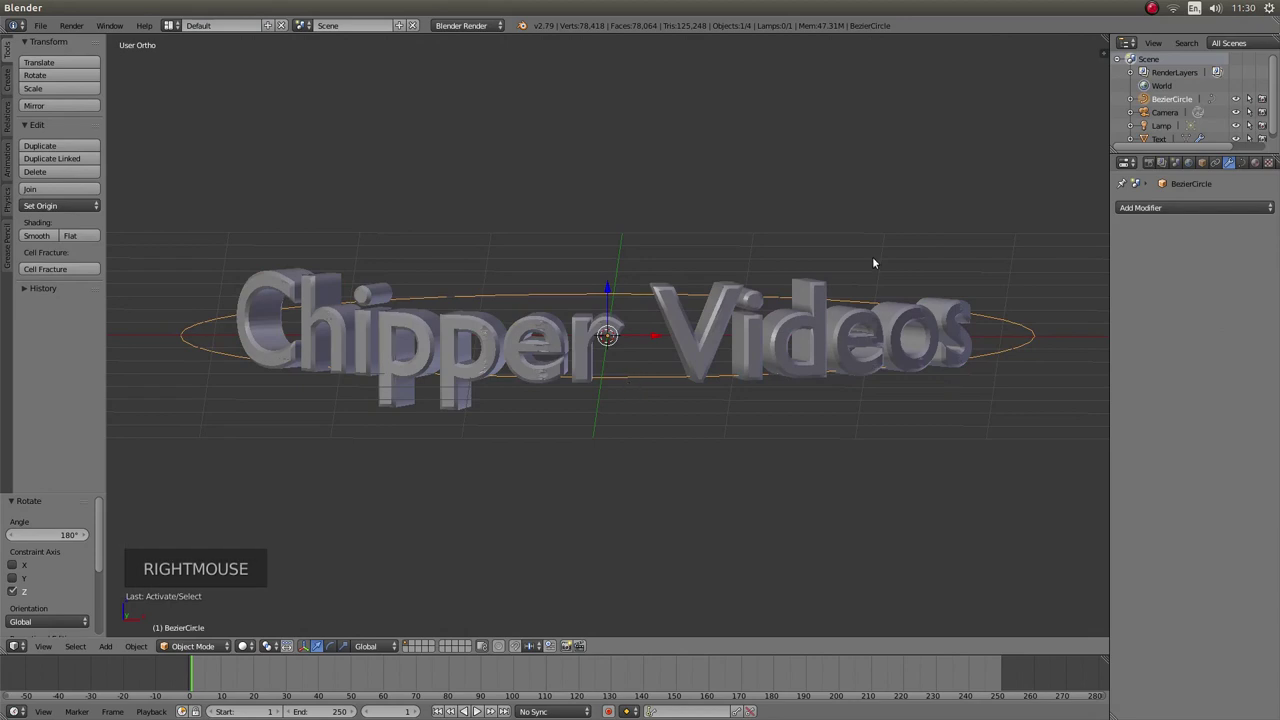
key(s)
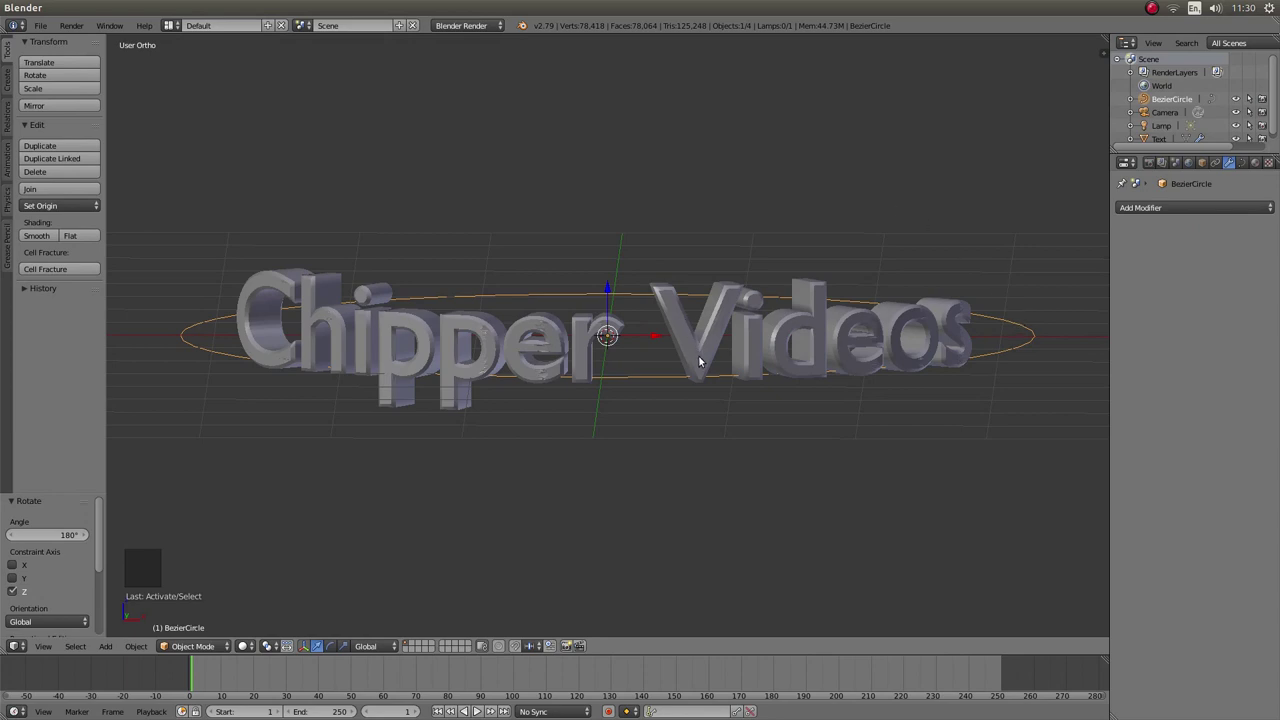
- Apply the Curve modifier to the text, then delete the Bezier circle
right_click(711, 365)
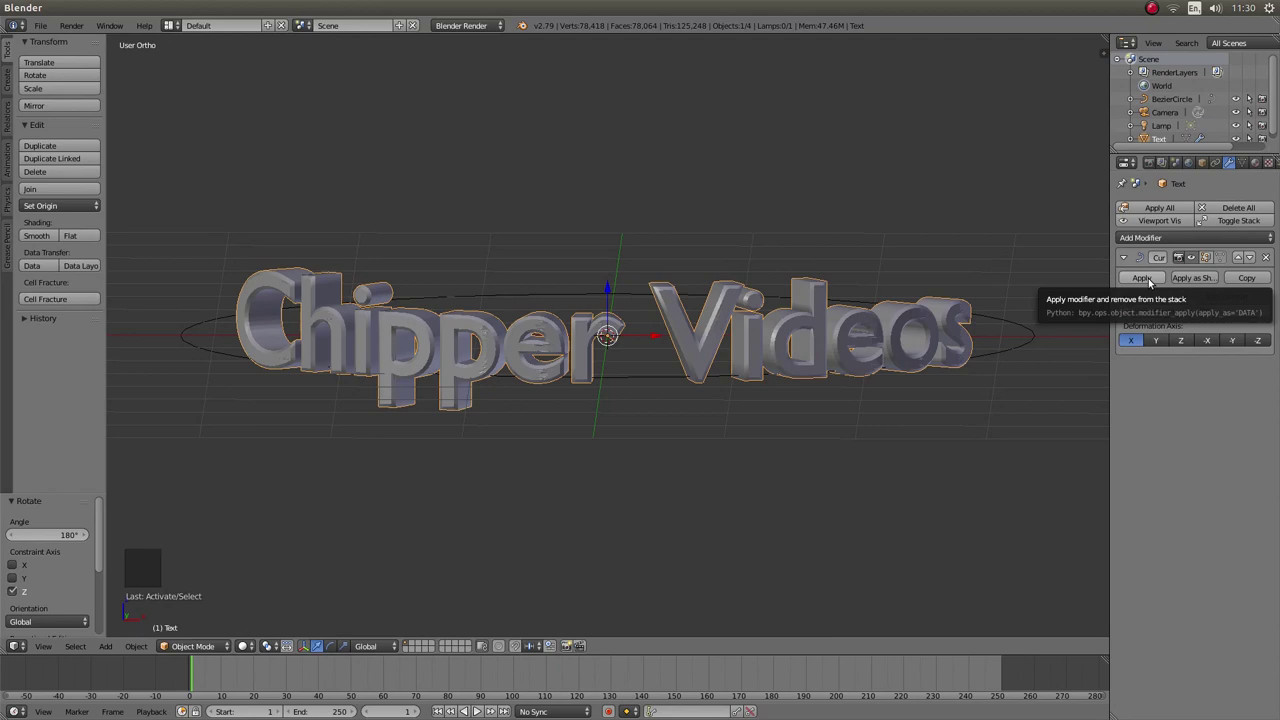
click(1151, 281)
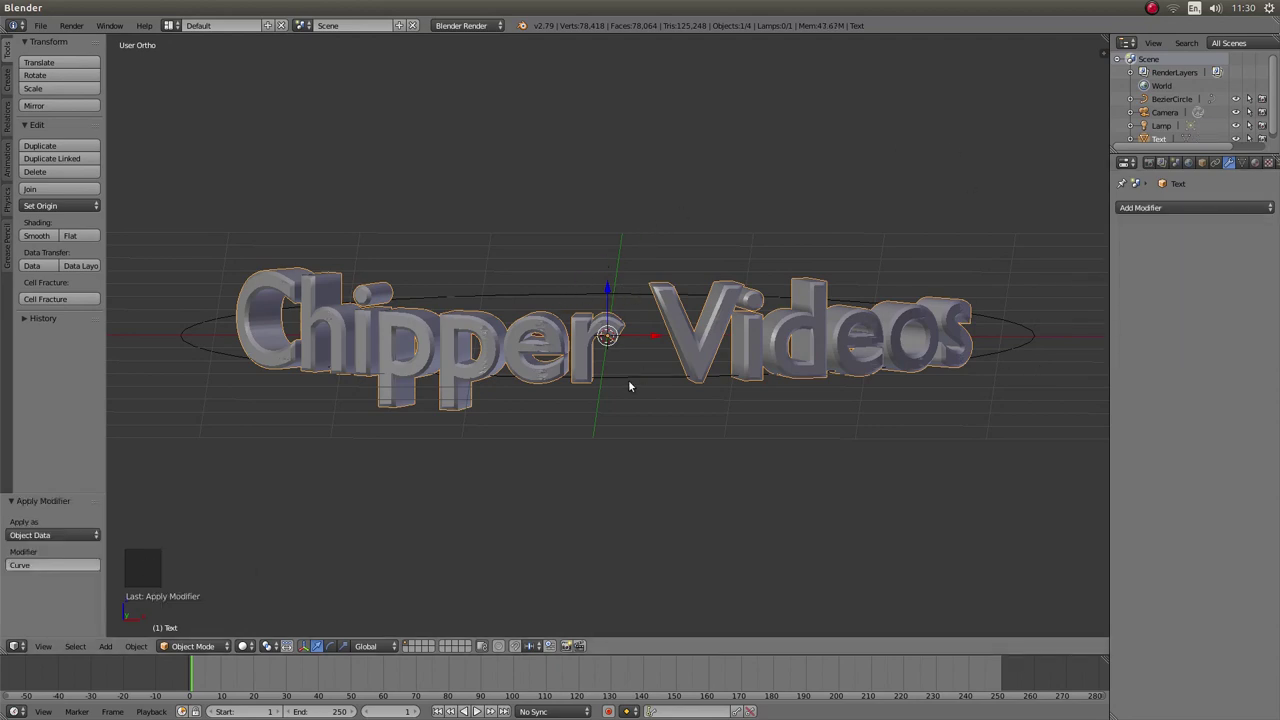
right_click(635, 383)
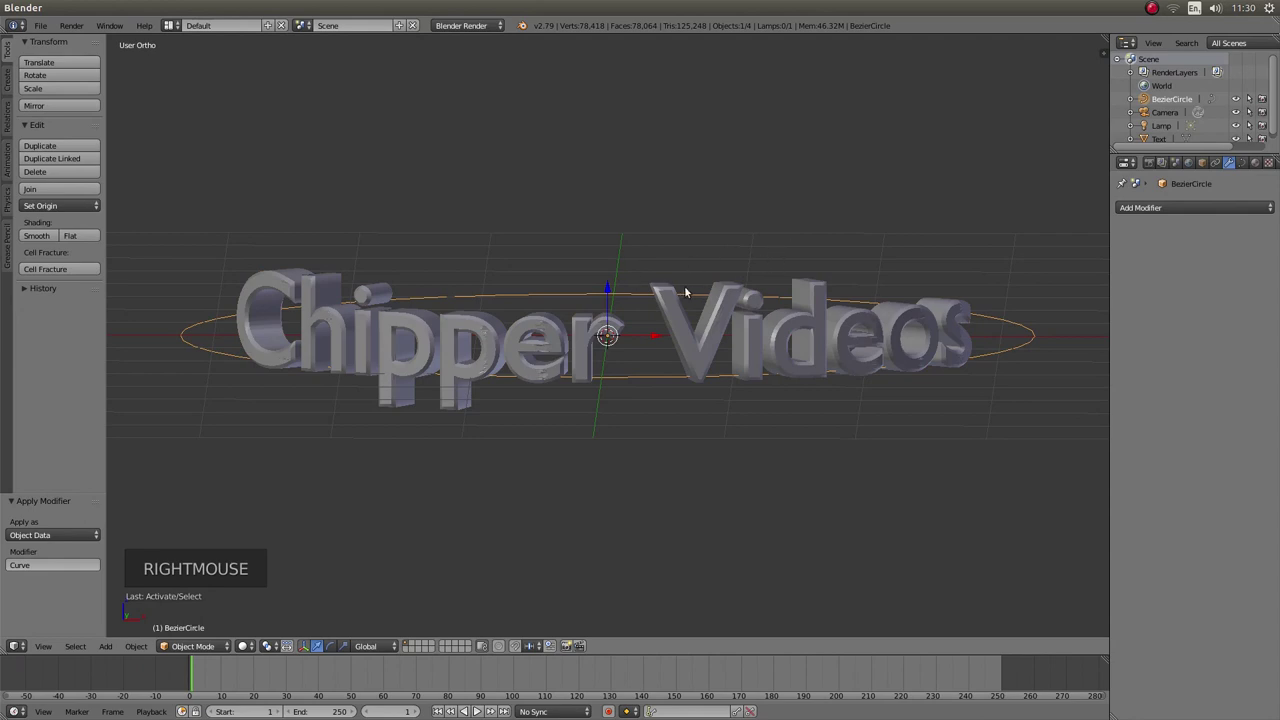
key(x)
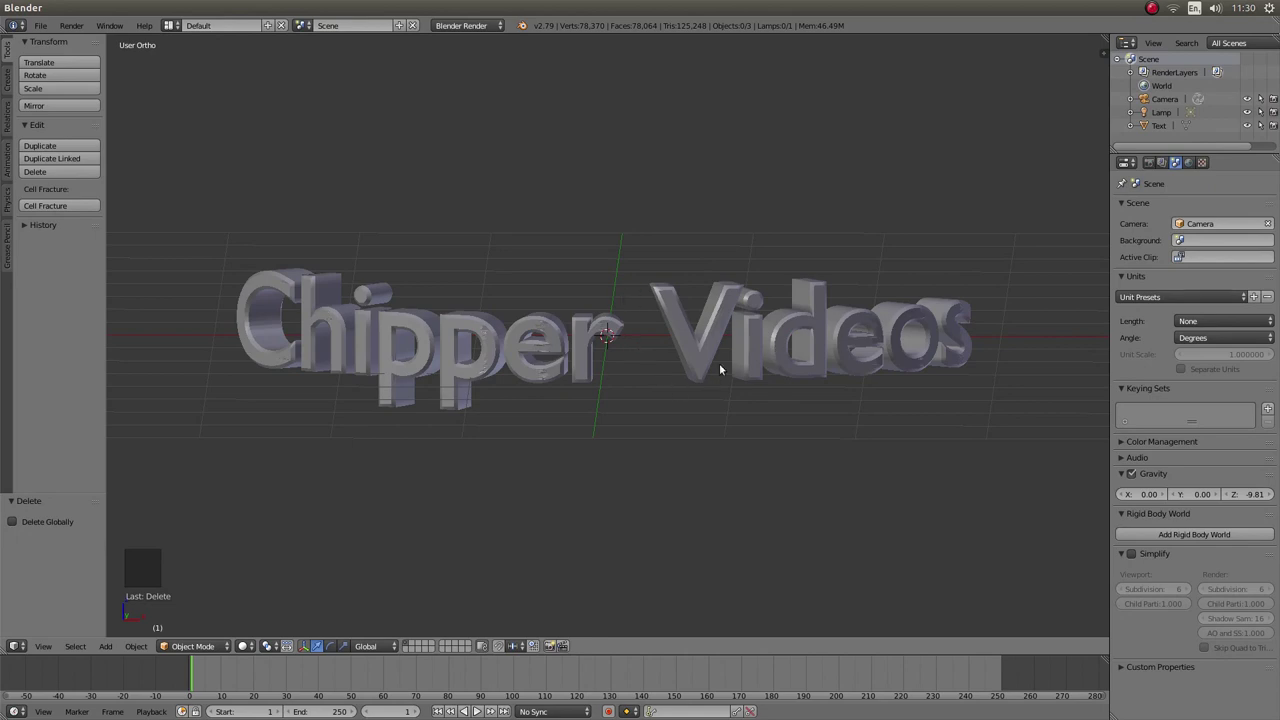
- Save the project as BLENDER TEXT.blend in the home folder via Save As
key(KP_1)
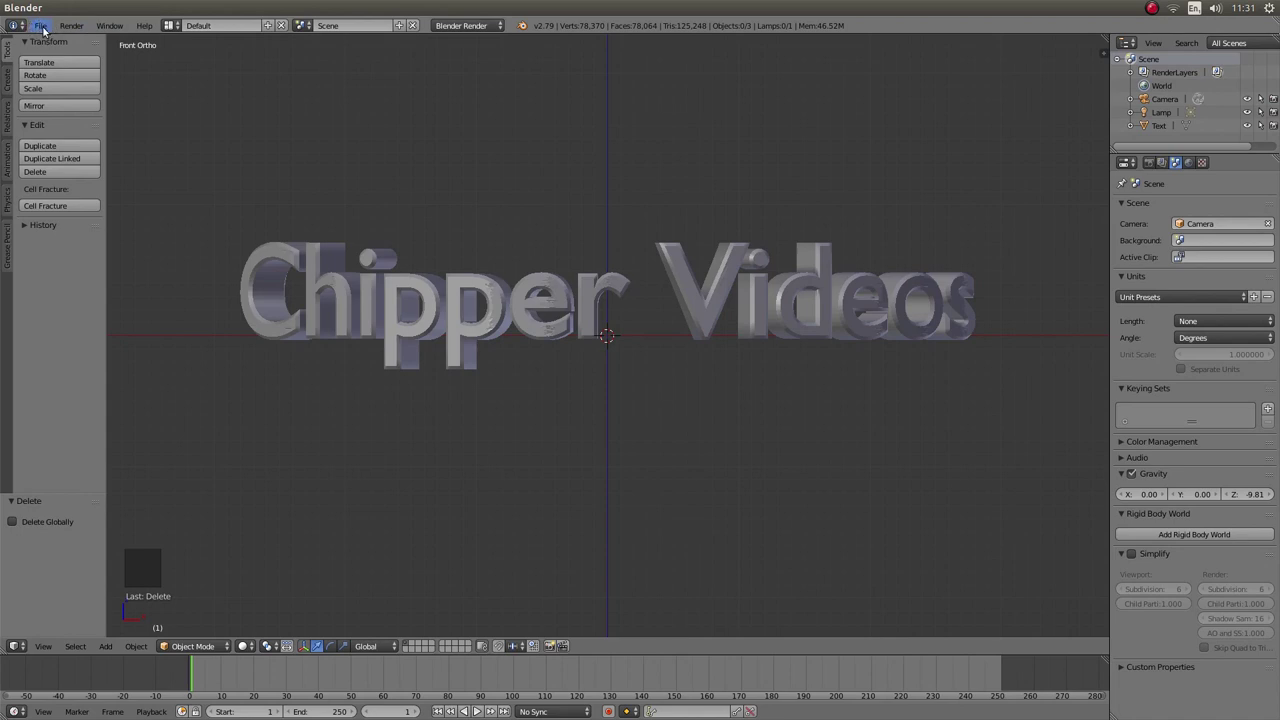
click(46, 30)
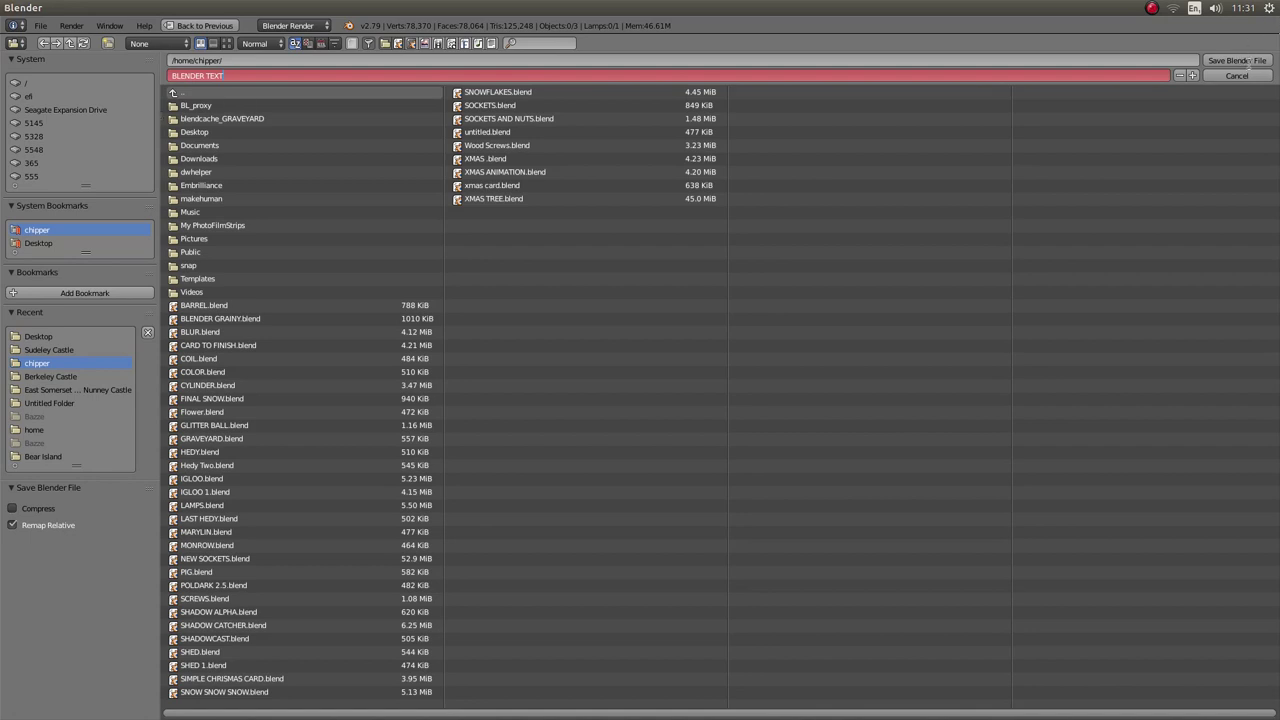
click(1248, 70)
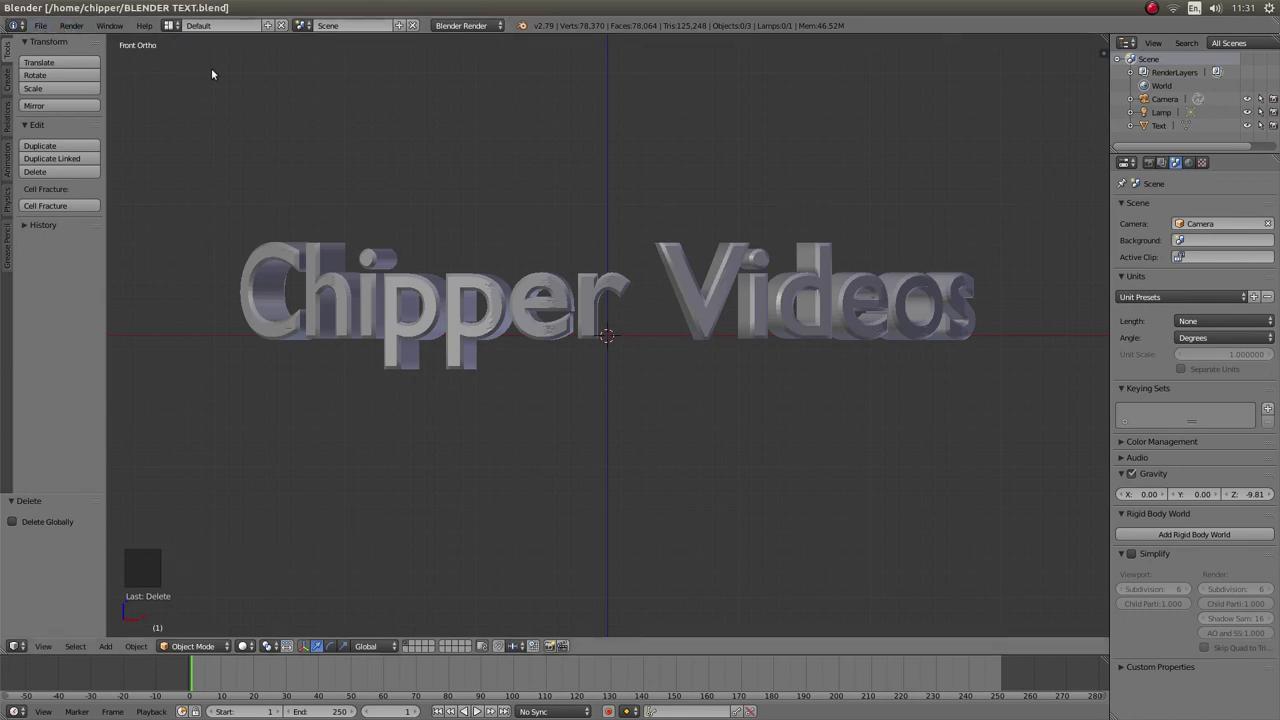
- Switch the render engine from Blender Render to Cycles Render
click(43, 29)
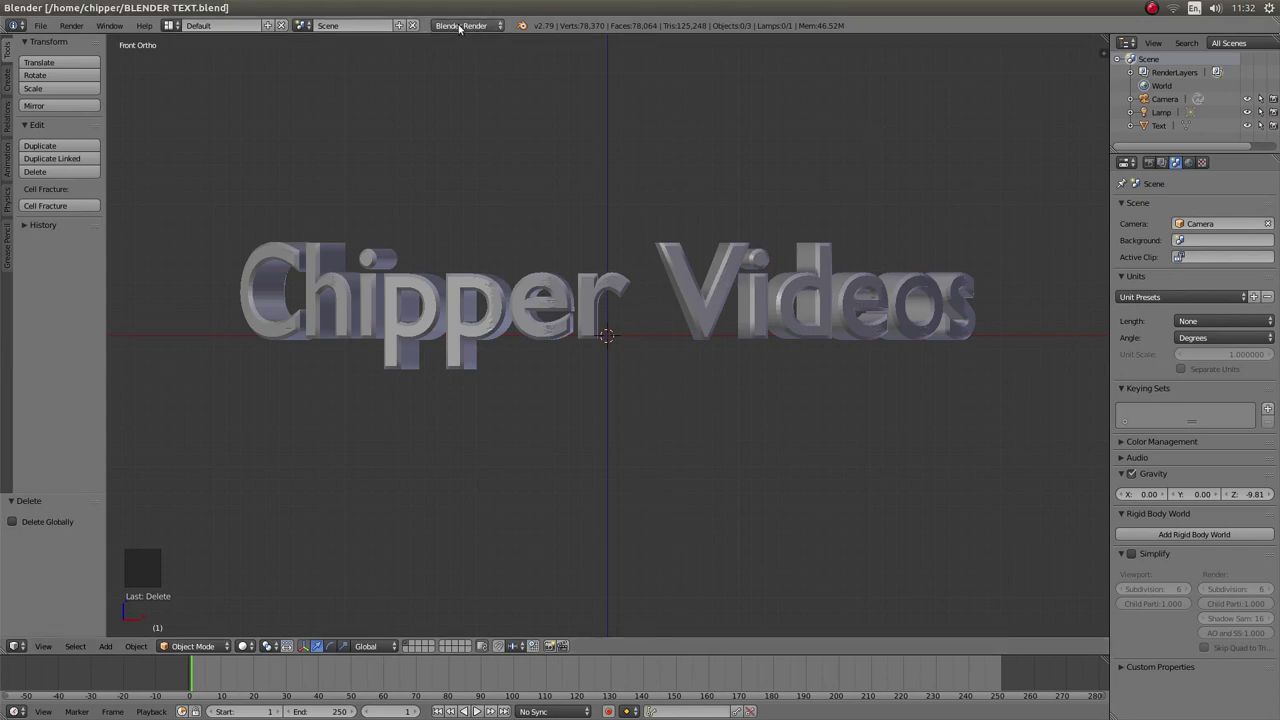
click(471, 33)
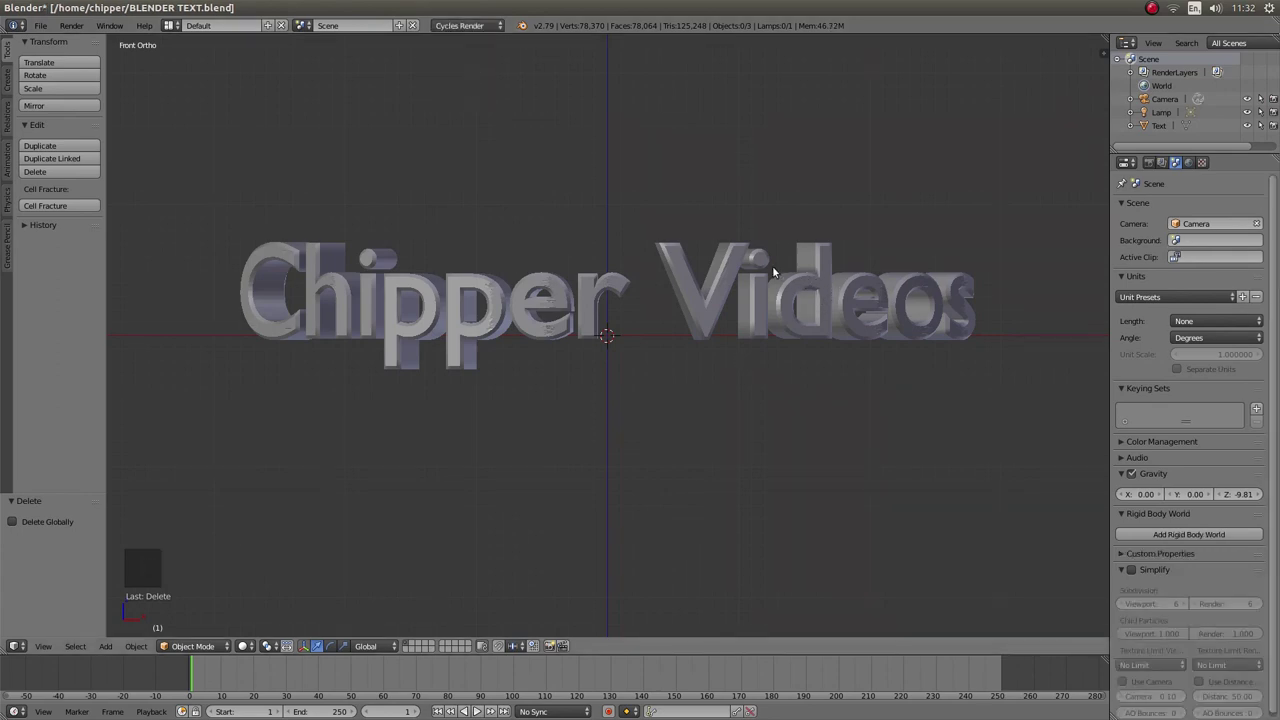
- Add a plane from top view and rotate it upright behind the text
key(KP_7)
scroll(down, 3)
scroll(down, 3)
scroll(down, 3)
scroll(down, 3)
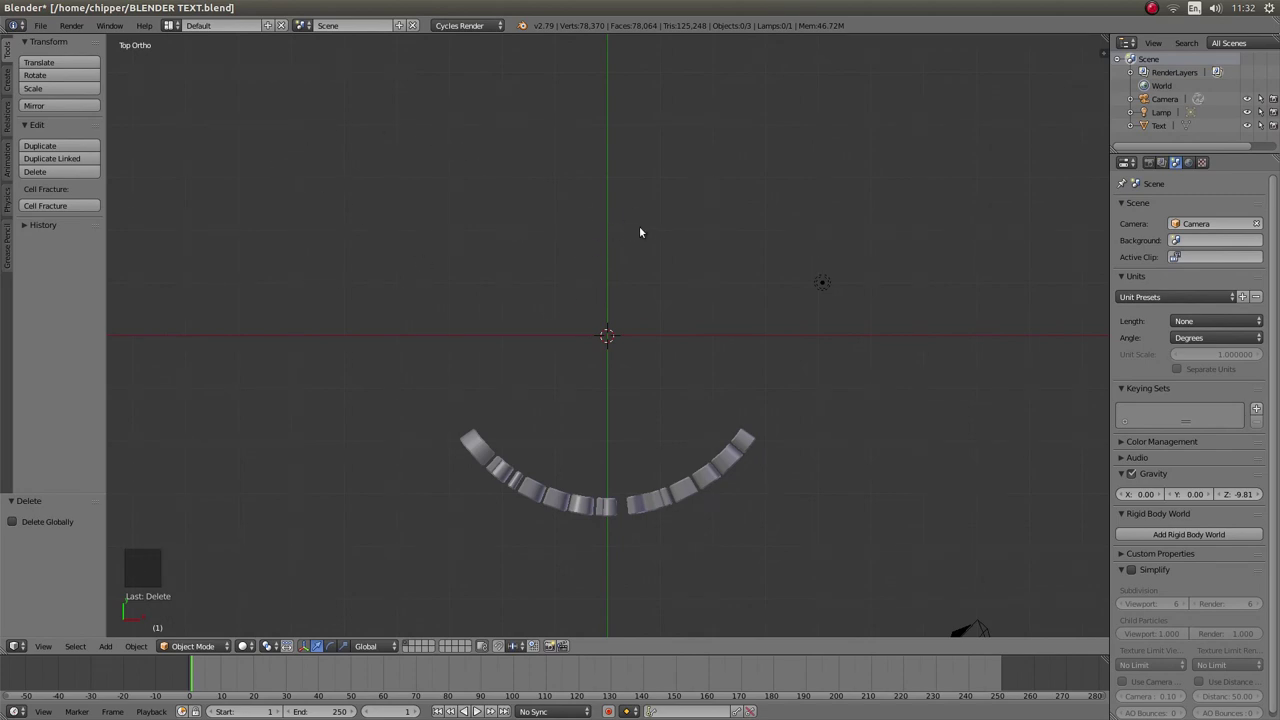
key(shift+a)
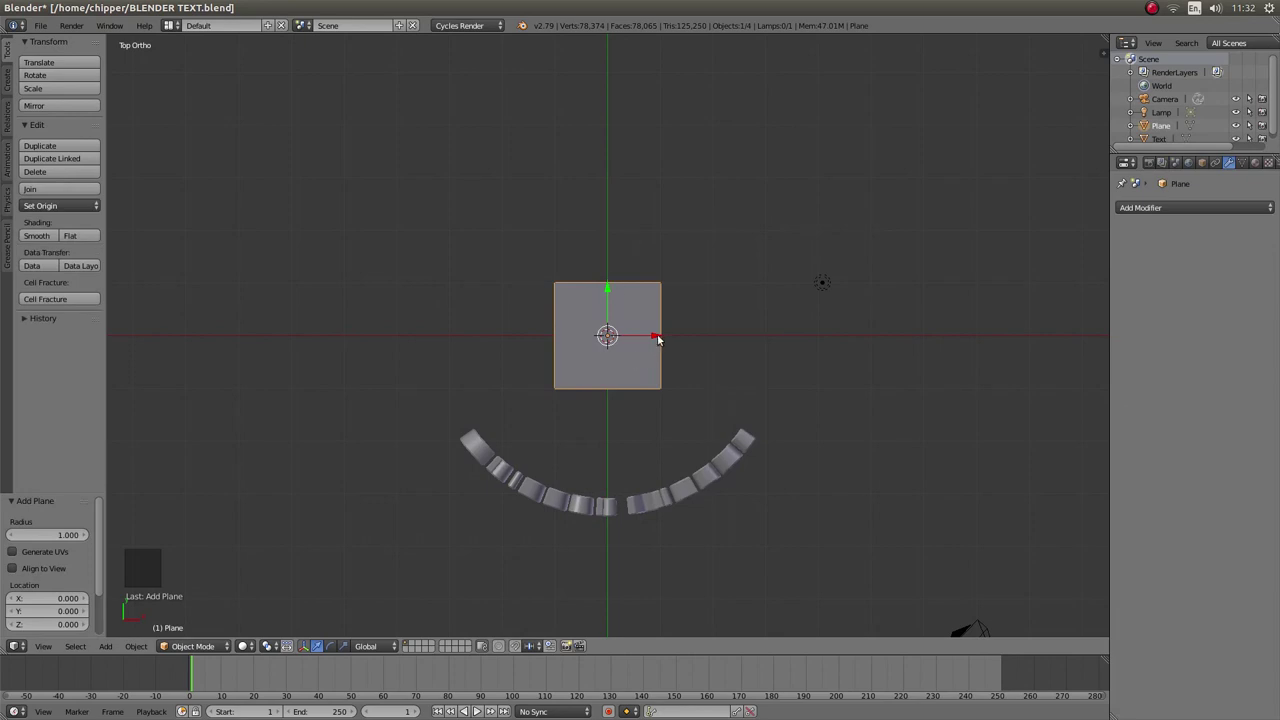
key(r)
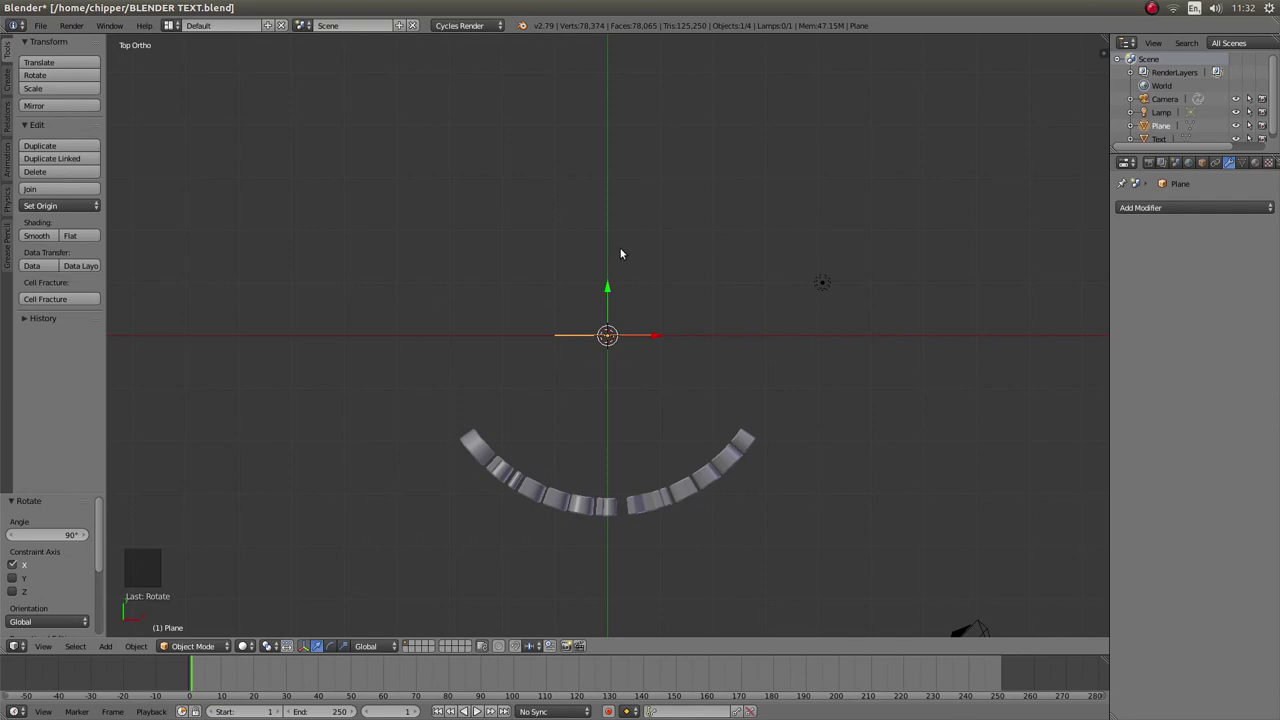
- Scale the plane roughly fivefold into a backdrop filling the camera frame
key(KP_1)
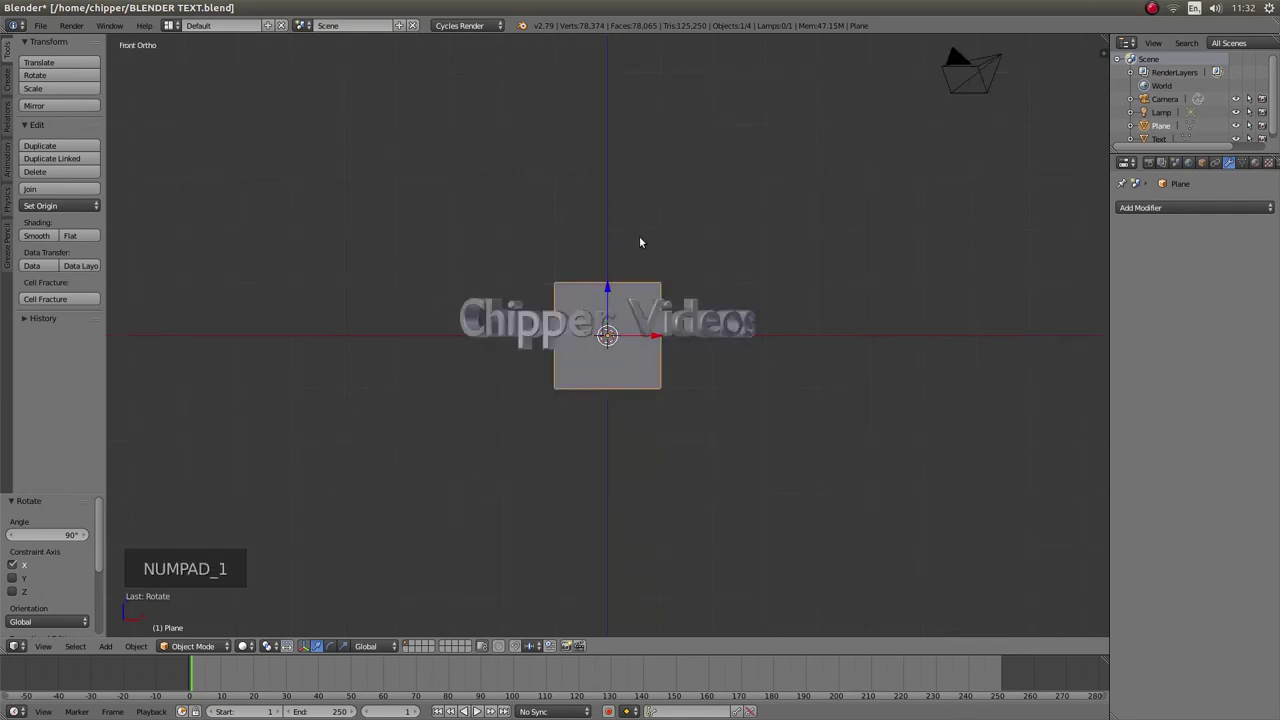
key(space)
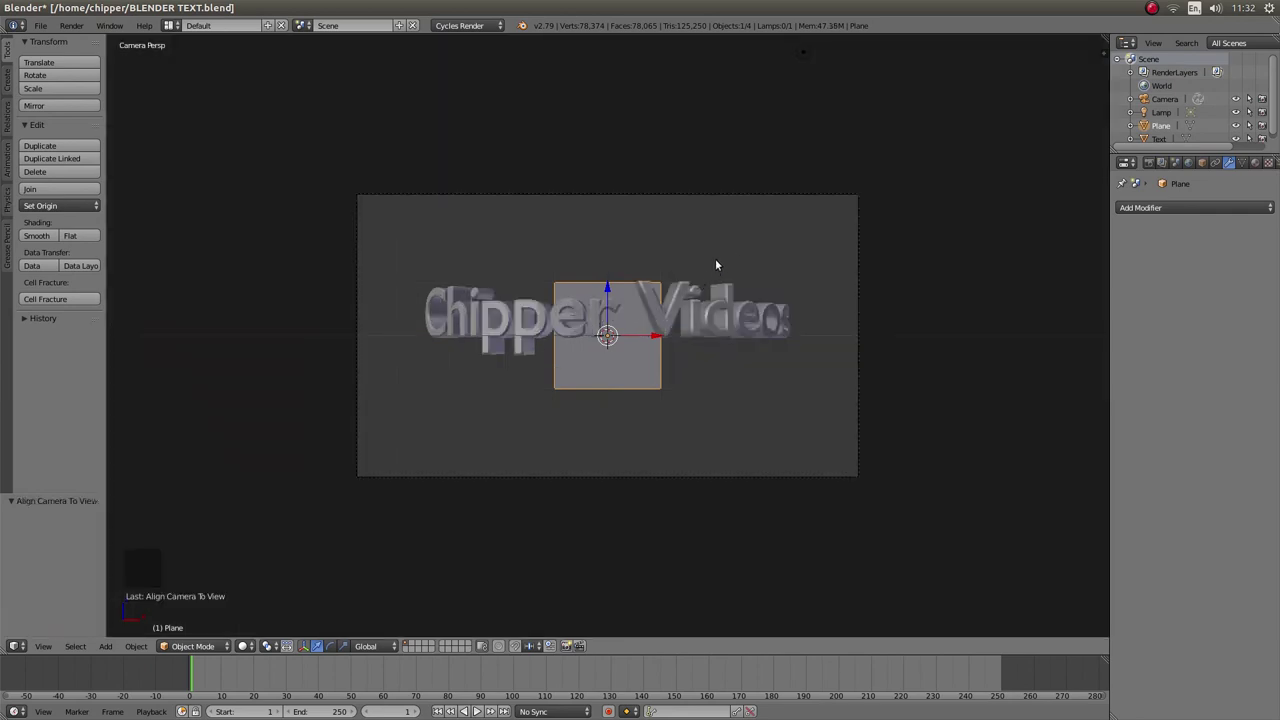
key(s)
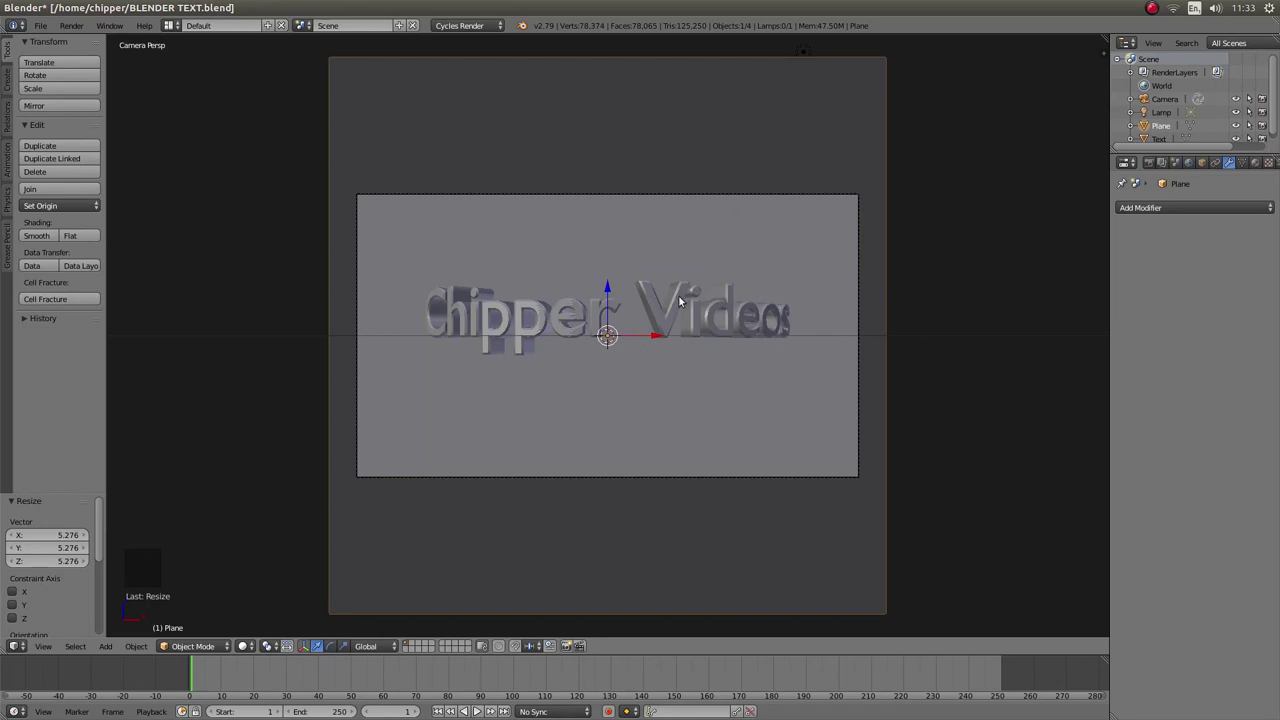
key(KP_7)
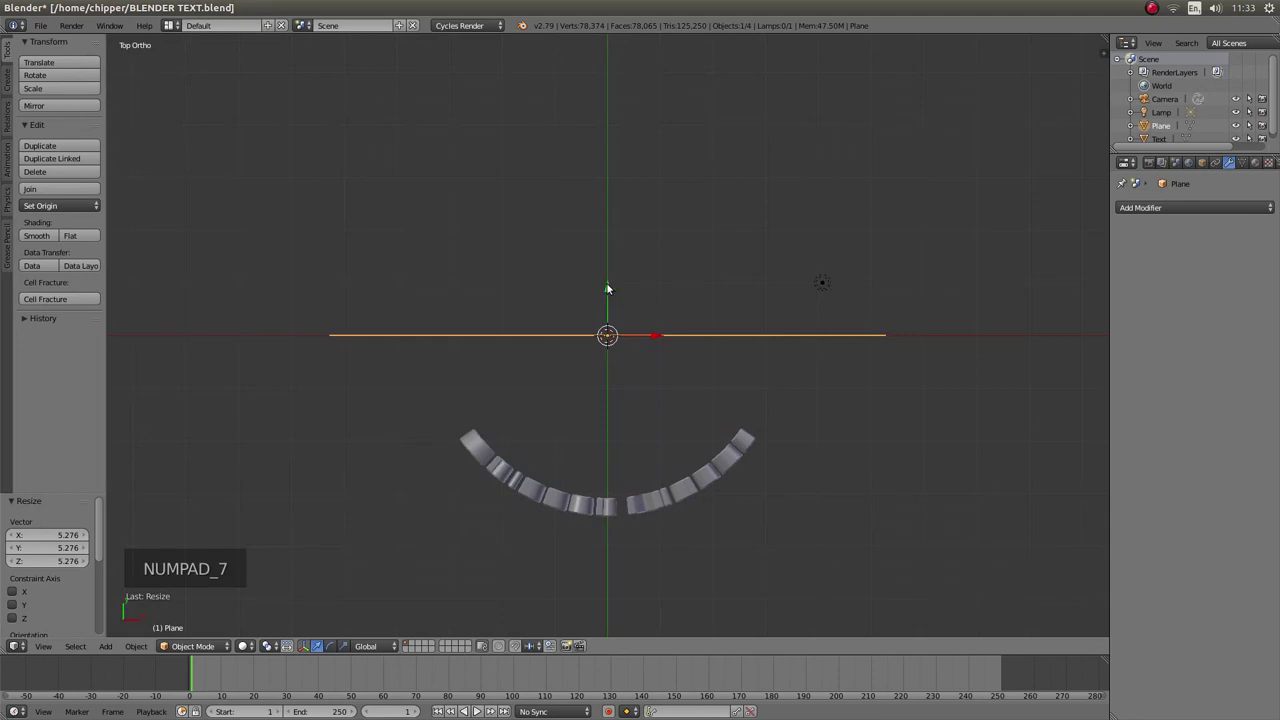
click(613, 286)
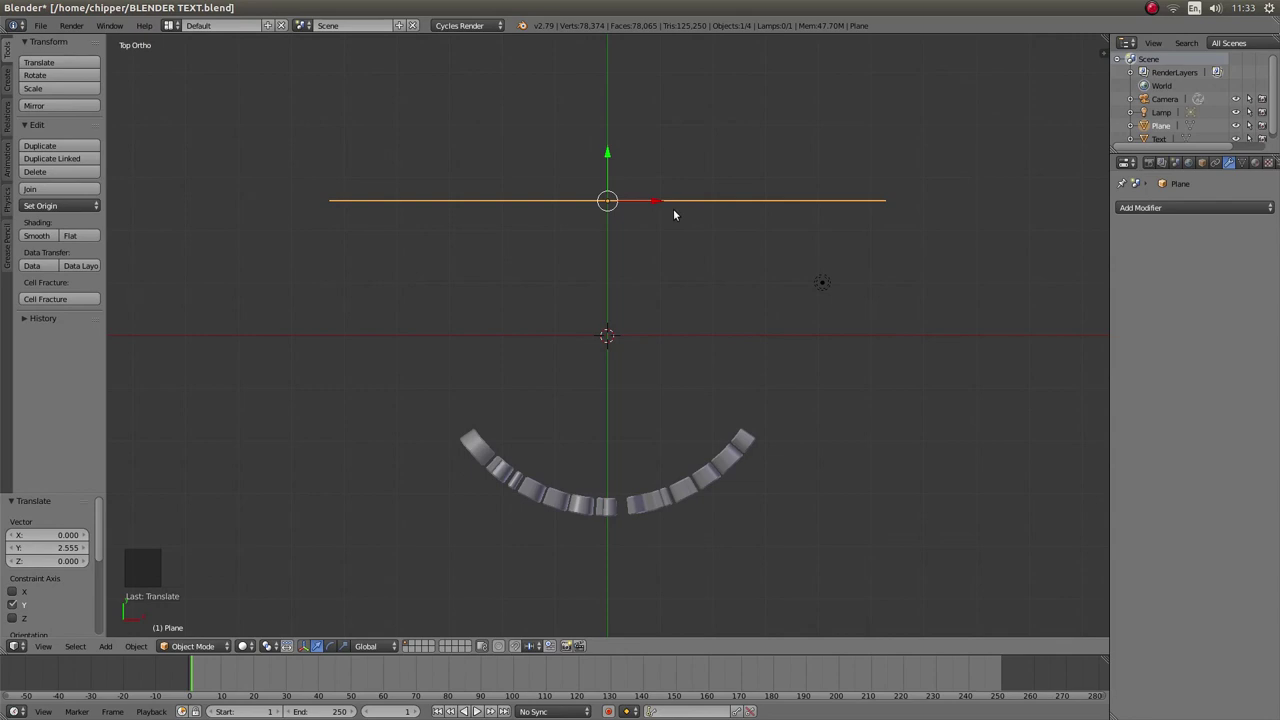
key(ctrl+z)
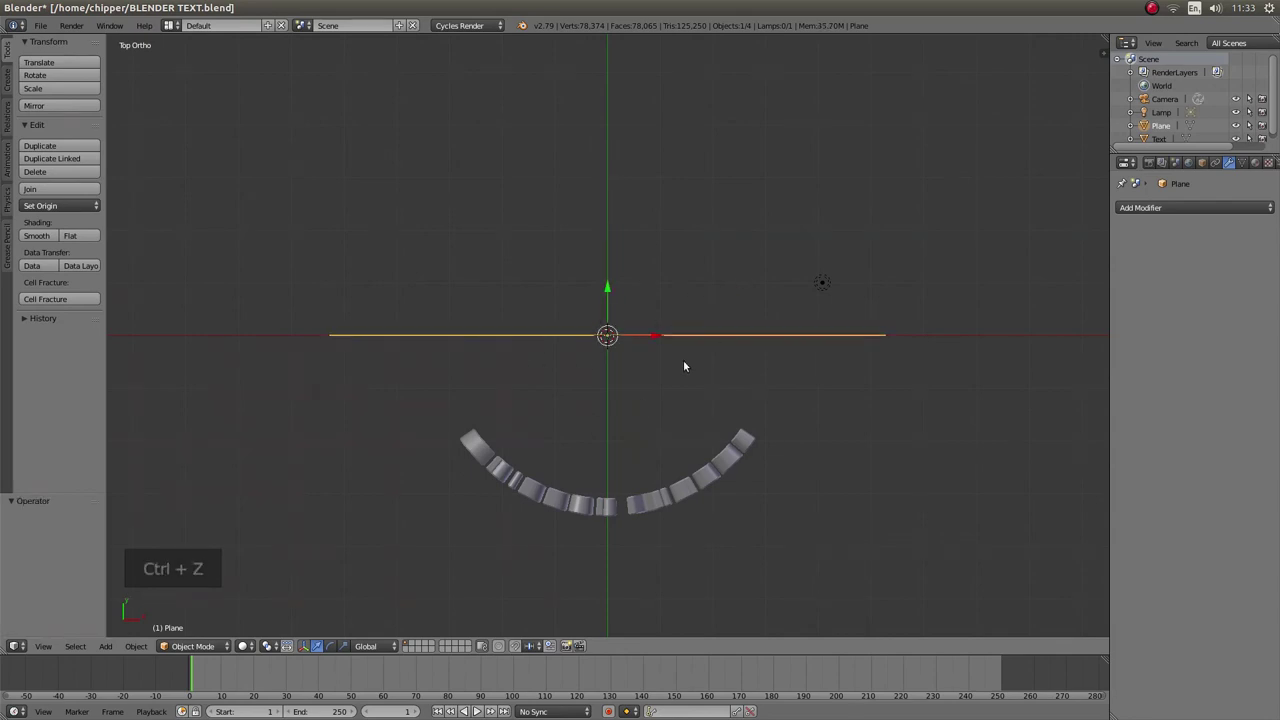
key(KP_0)
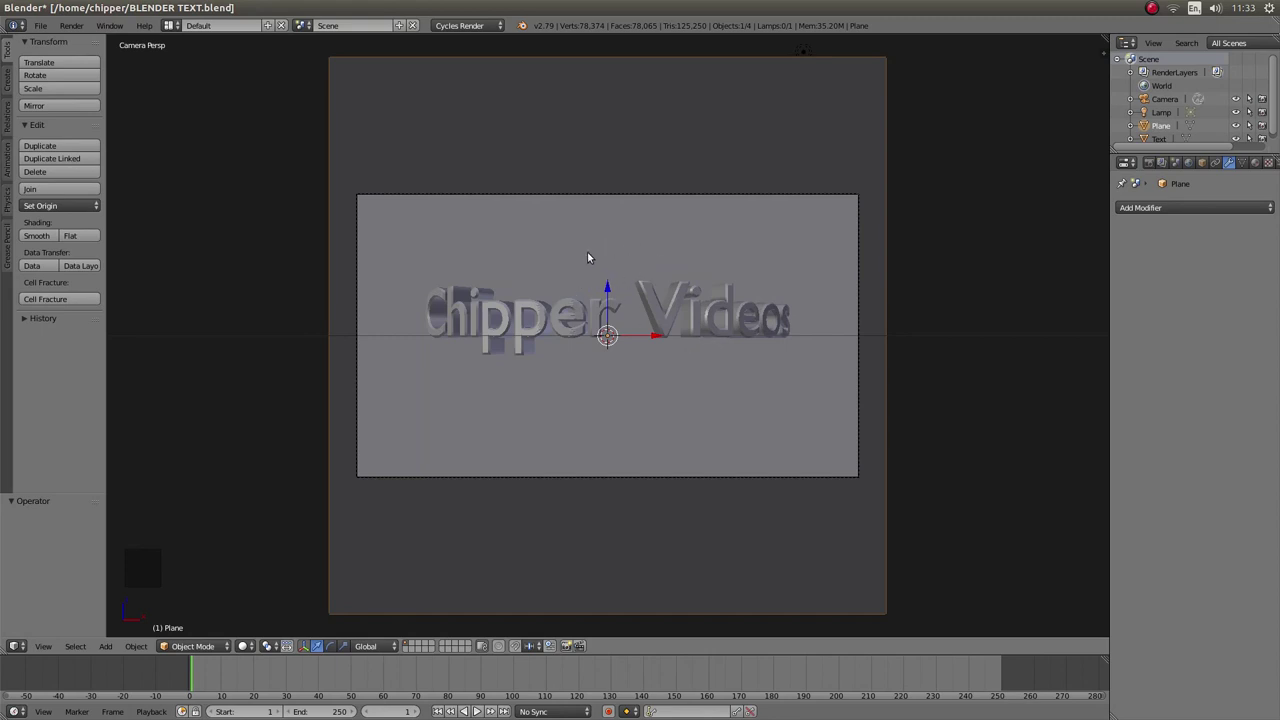
- Lower the text, enlarge it and tilt it toward the camera
click(610, 287)
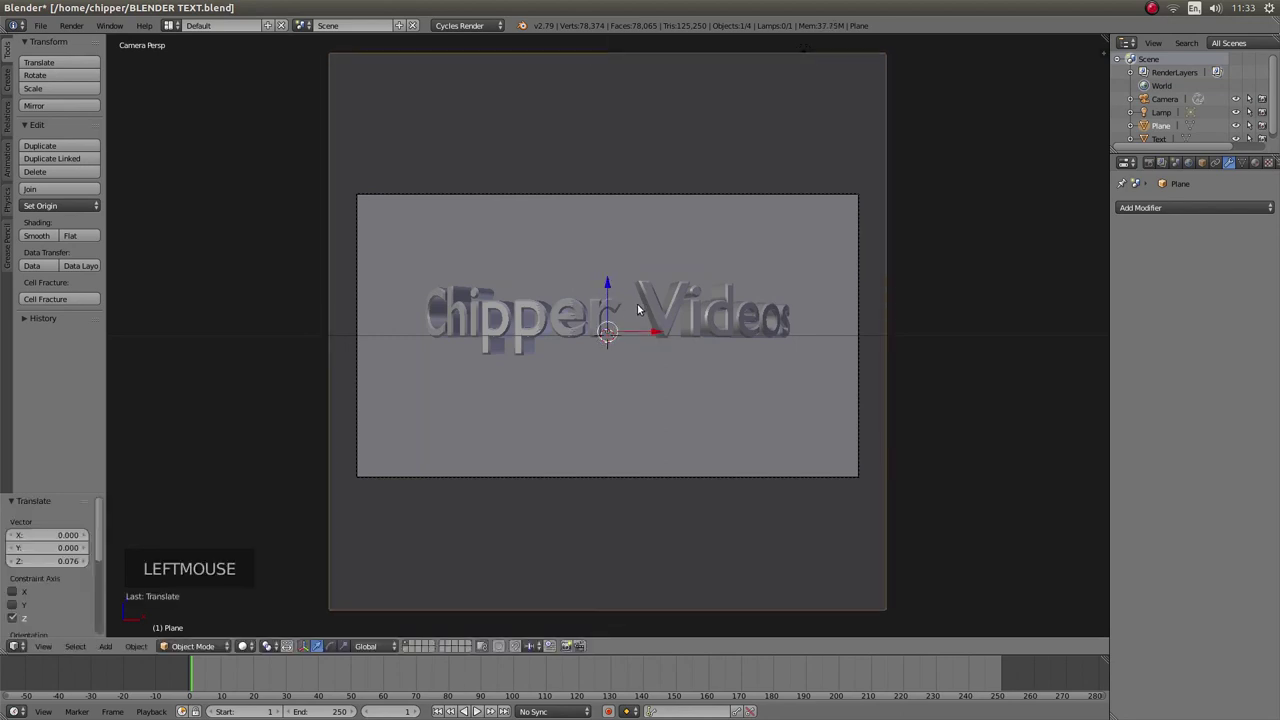
right_click(654, 309)
click(621, 295)
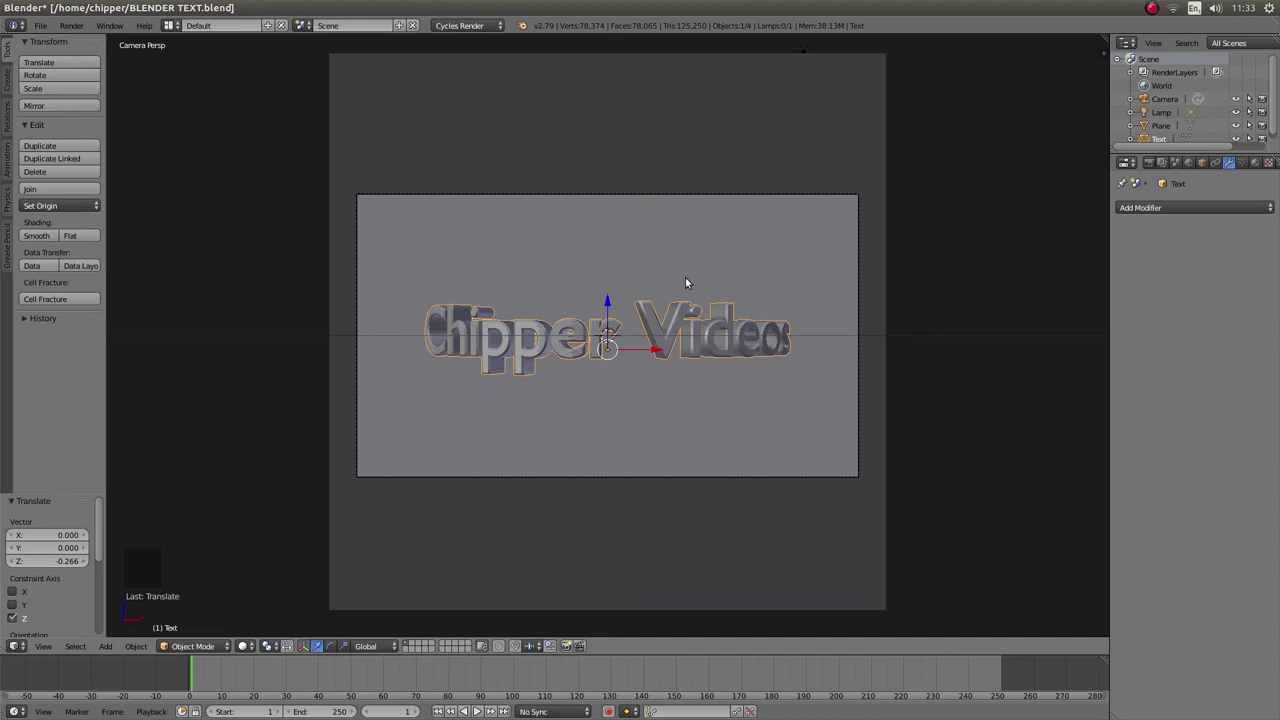
key(s)
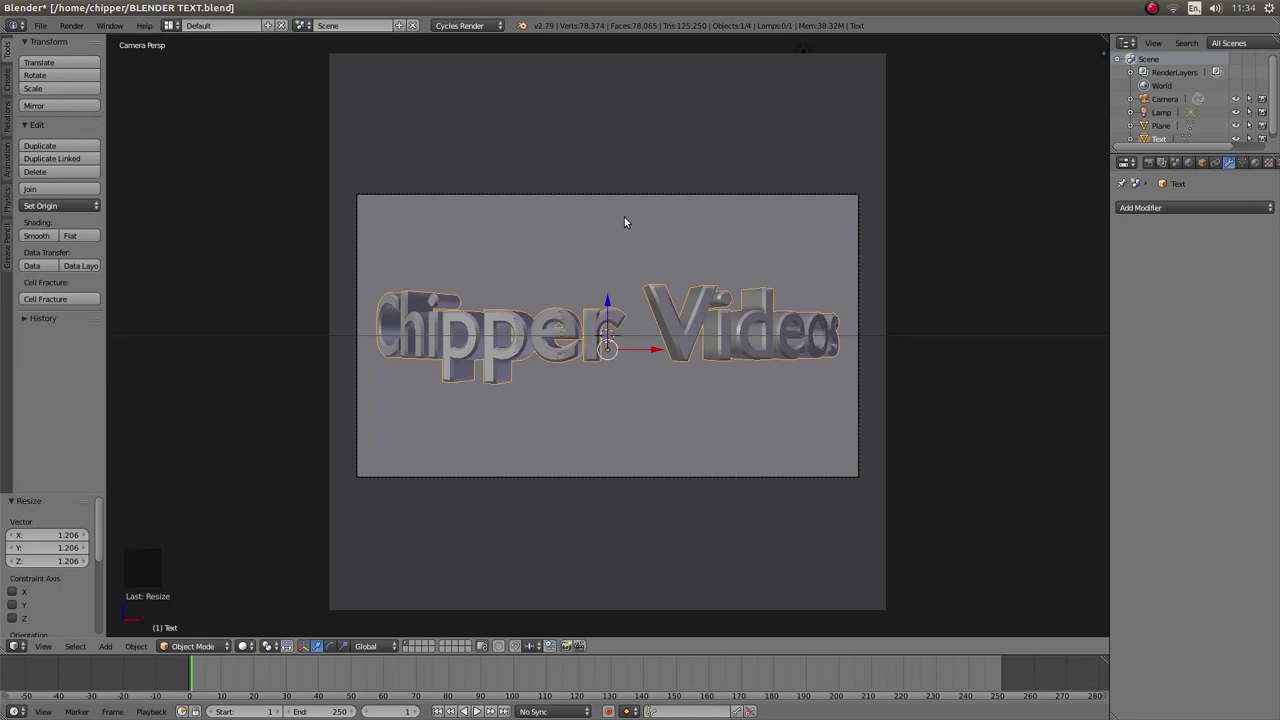
key(r)
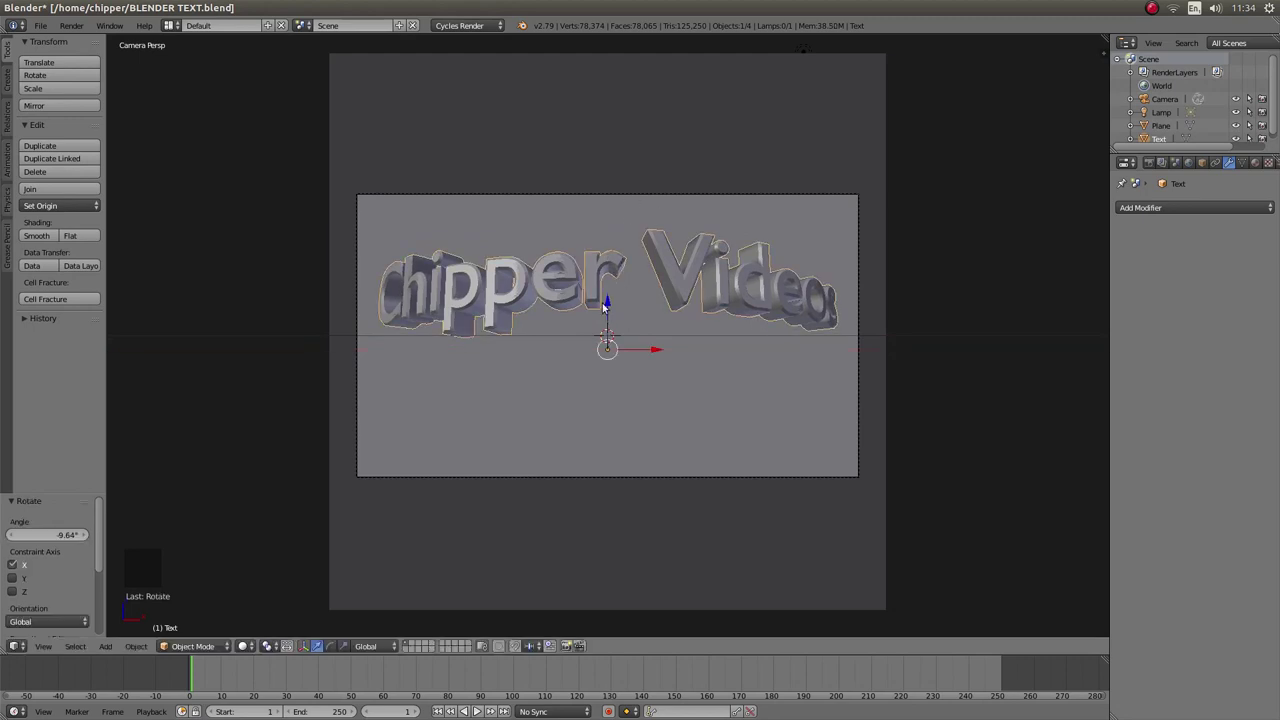
click(609, 304)
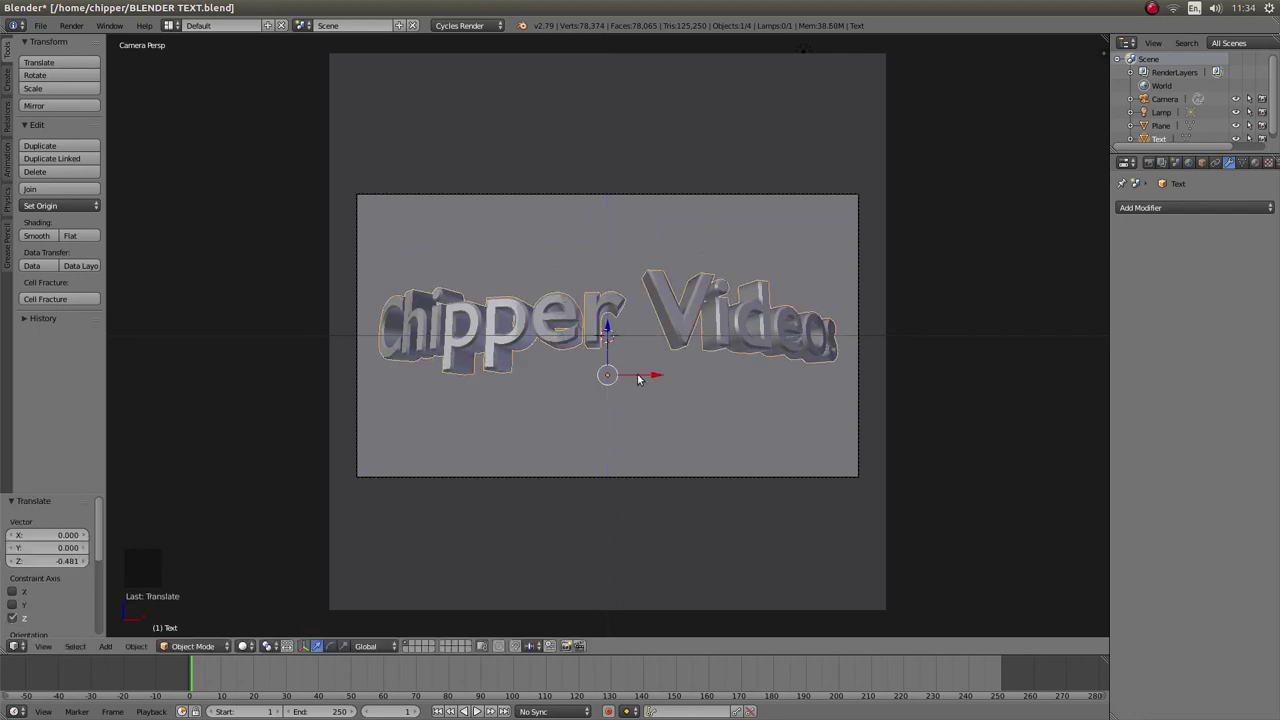
- Undo a sideways nudge and scale the text further to span the backdrop
click(663, 379)
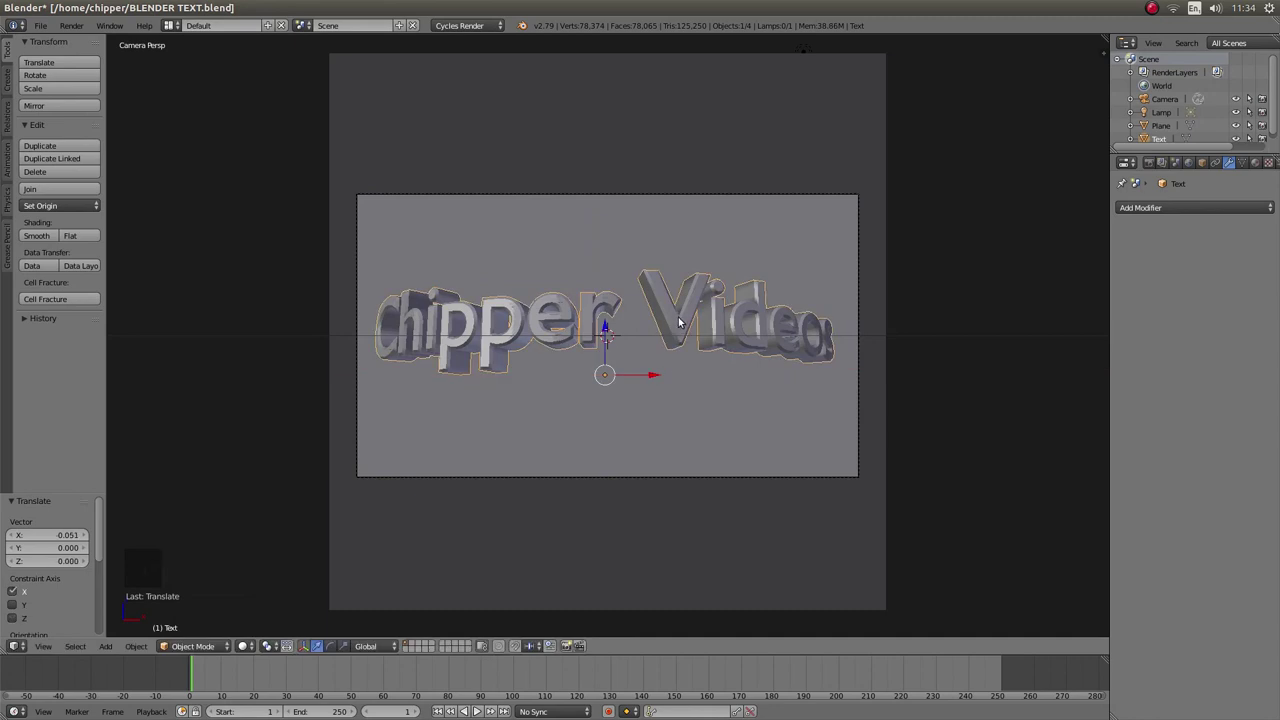
key(ctrl+z)
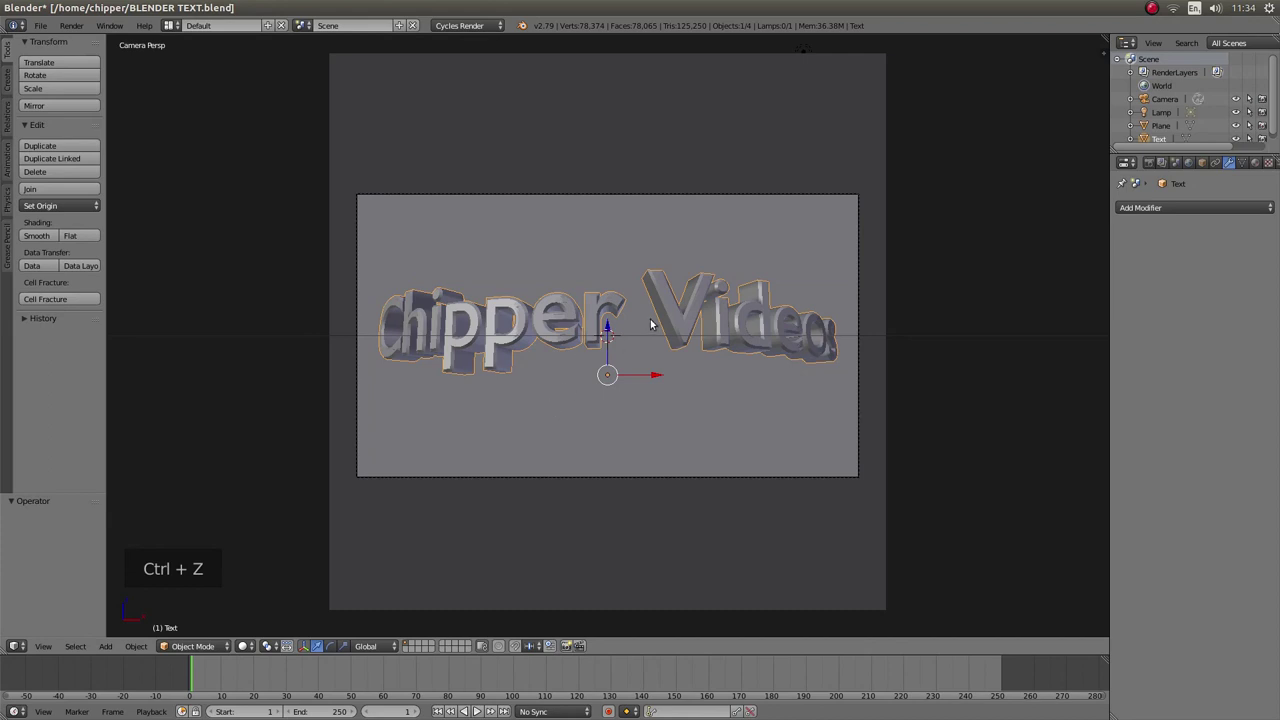
key(s)
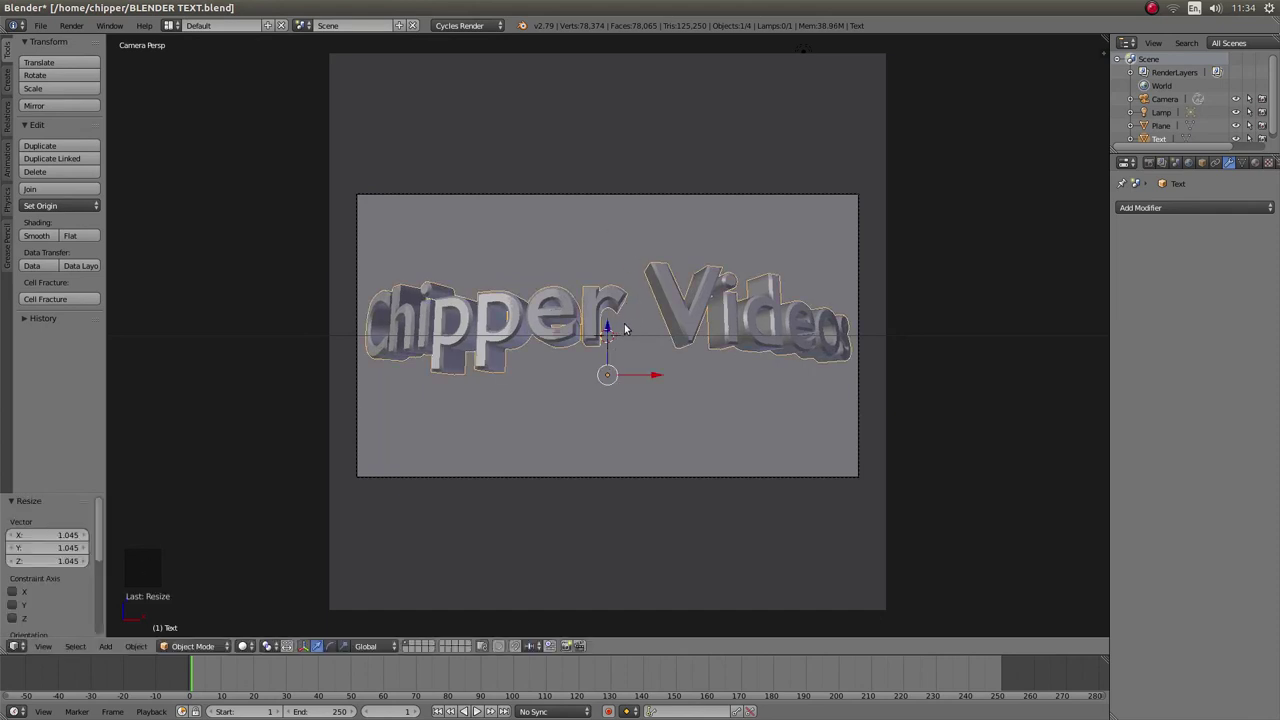
click(608, 329)
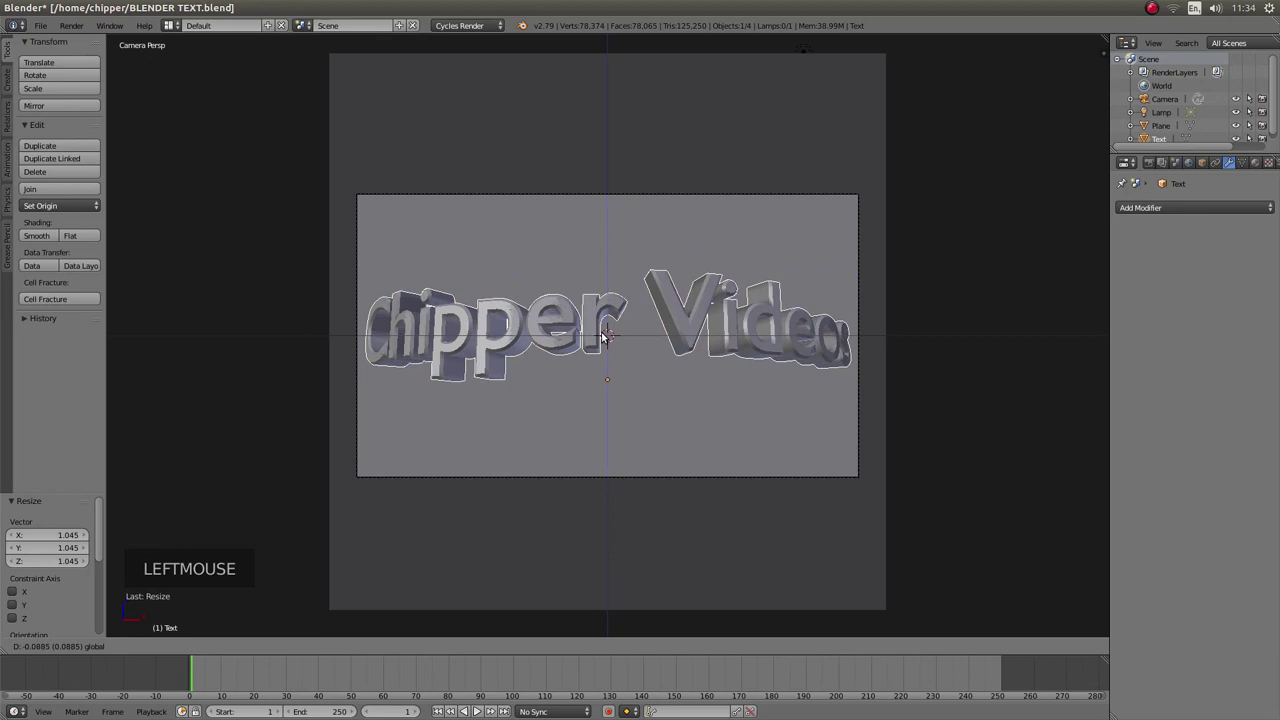
- Settle the text's height and apply Smooth shading to its surfaces
click(604, 334)
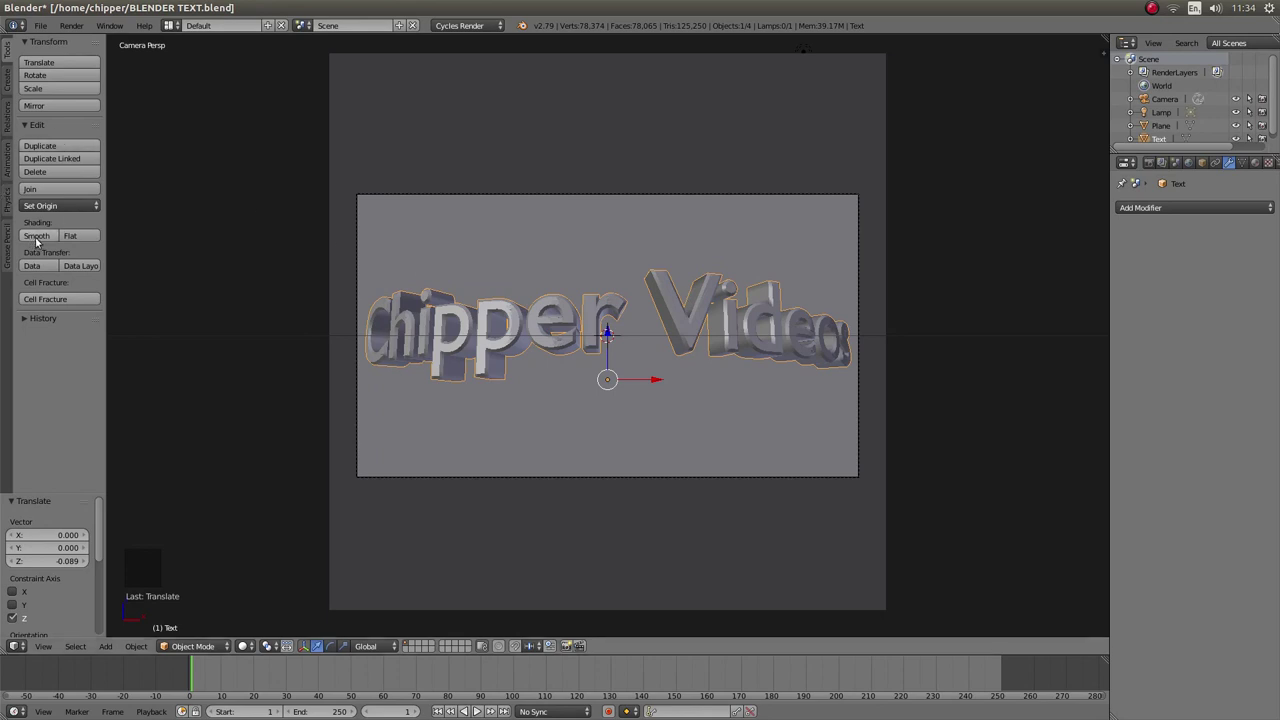
click(50, 246)
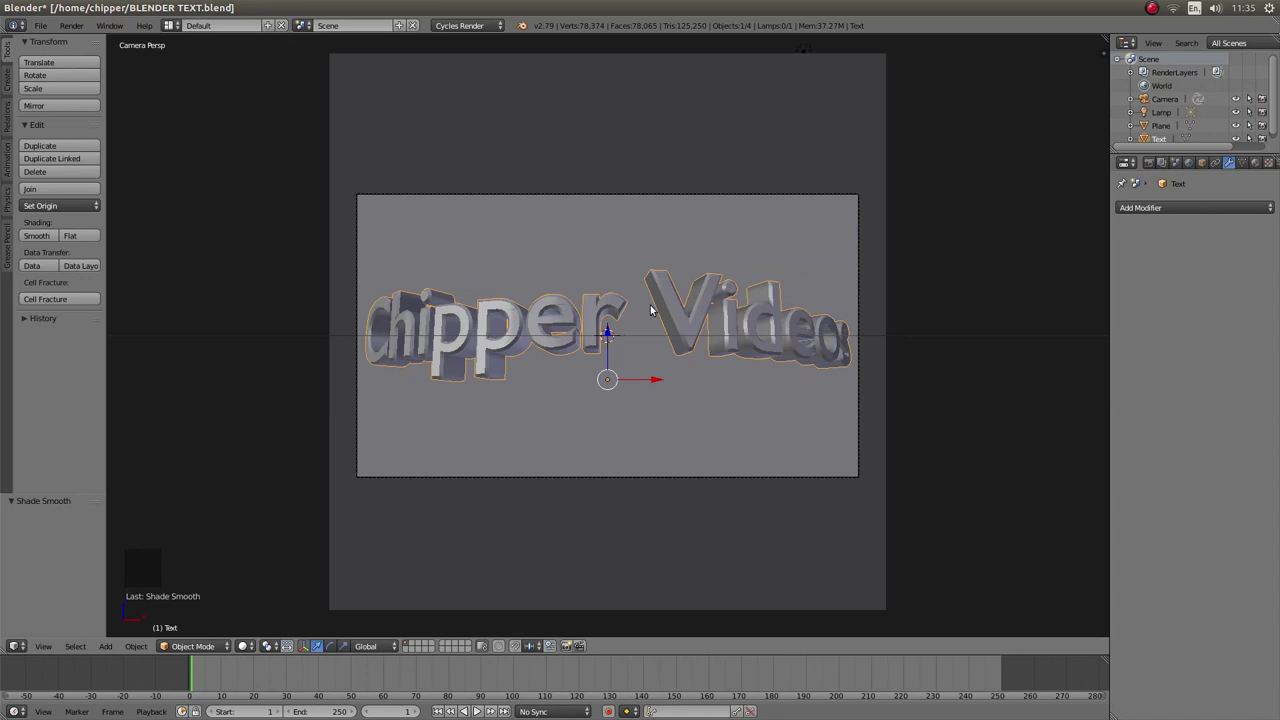
- Centre the lamp on the scene's centre line and pull it forward to about Y -11.16 beside the camera
key(KP_7)
scroll(down, 3)
scroll(down, 3)
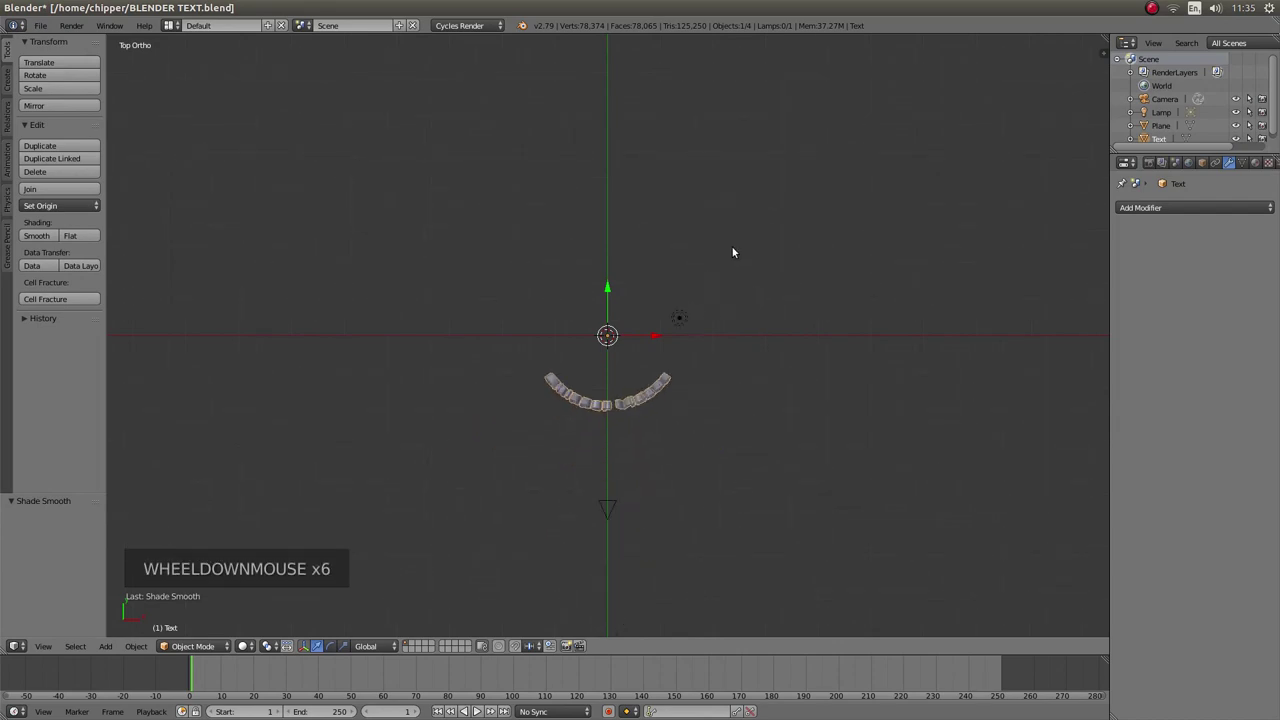
scroll(up, 3)
scroll(down, 3)
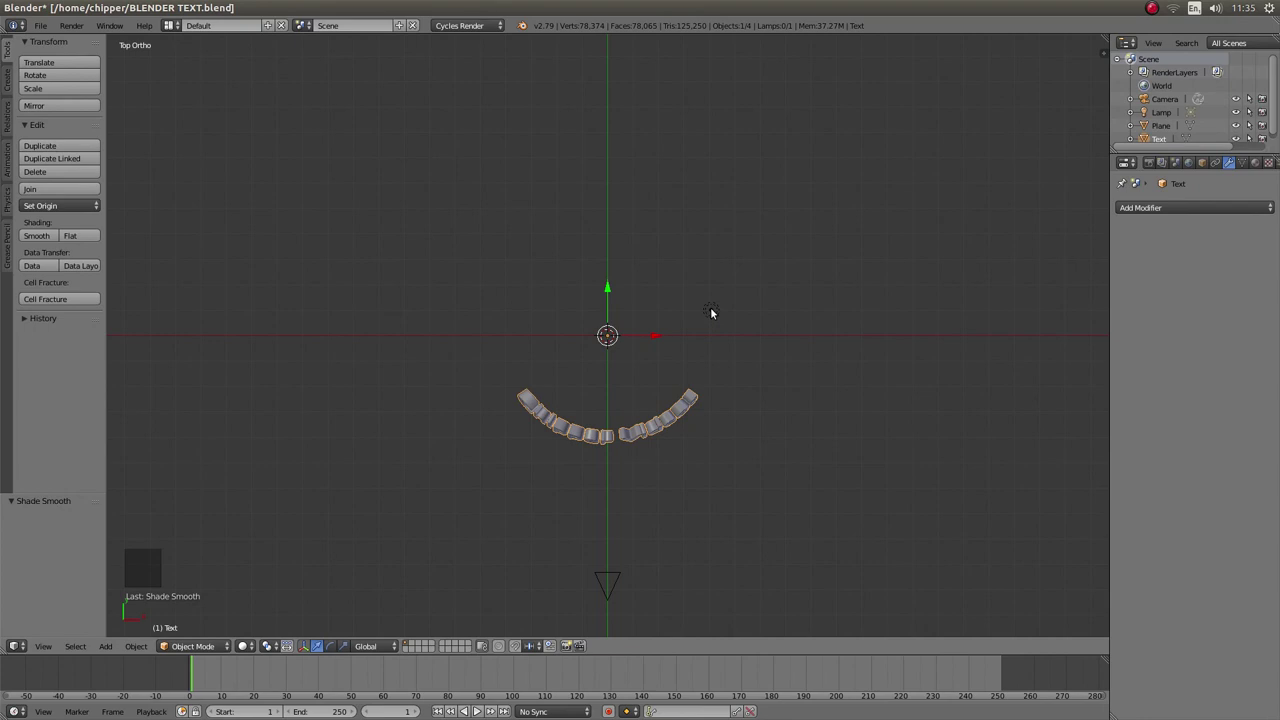
right_click(715, 315)
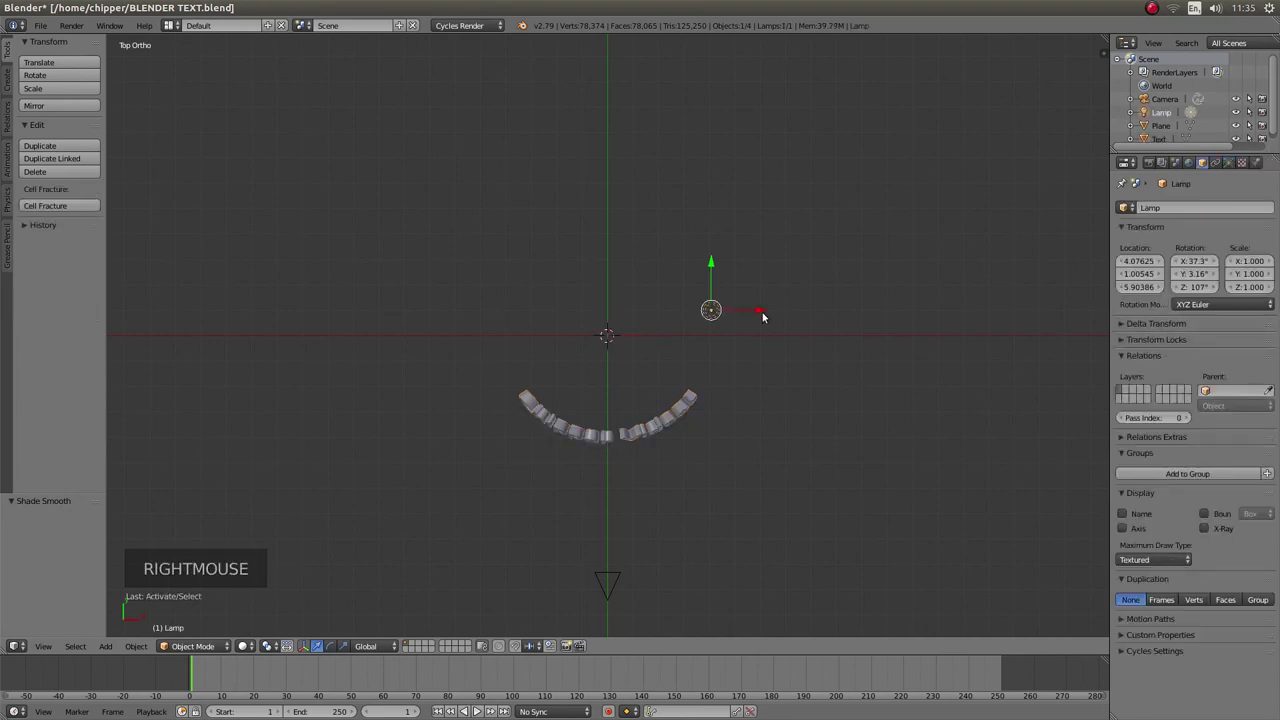
click(764, 318)
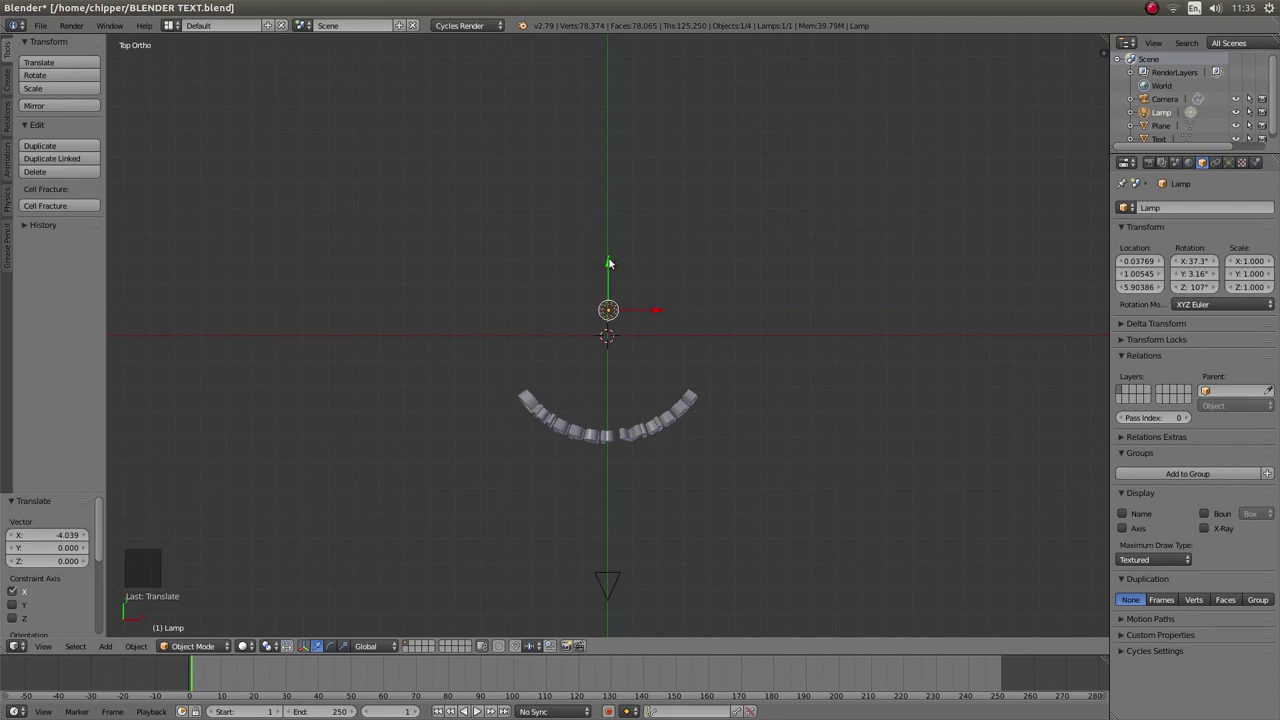
click(613, 265)
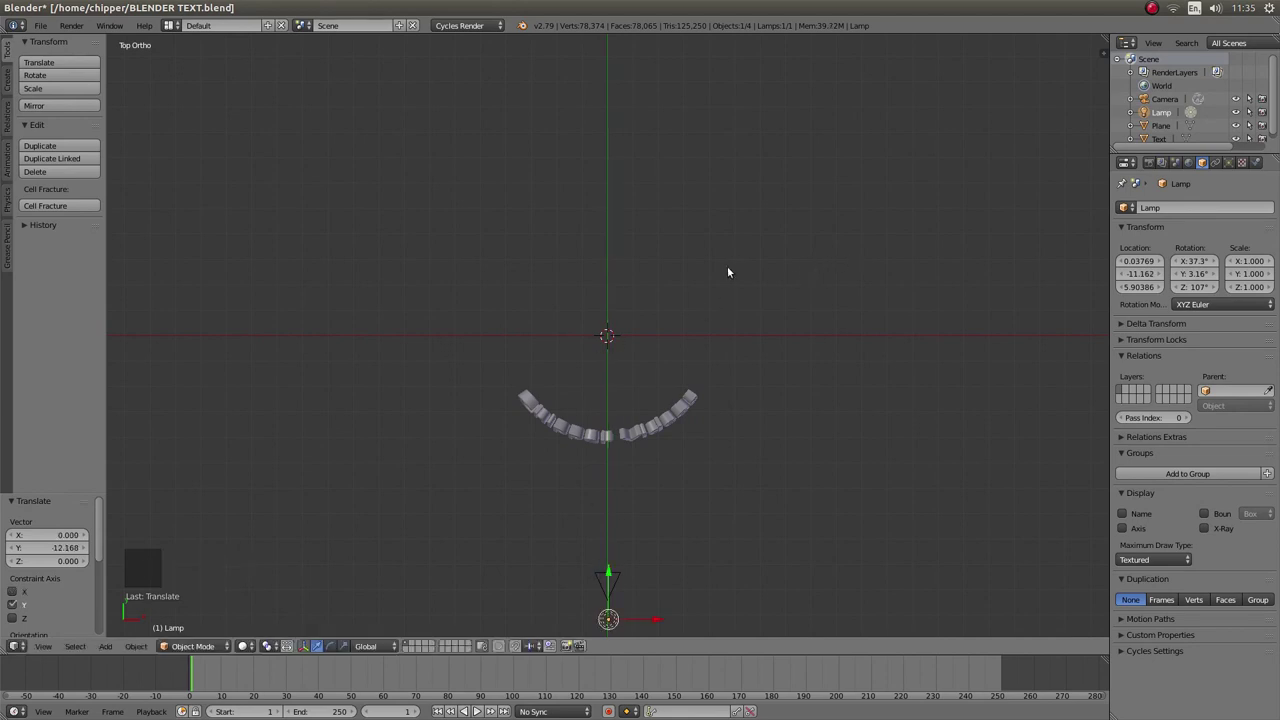
- From the camera view, select the backdrop plane and give it a new Diffuse BSDF material coloured black
key(KP_0)
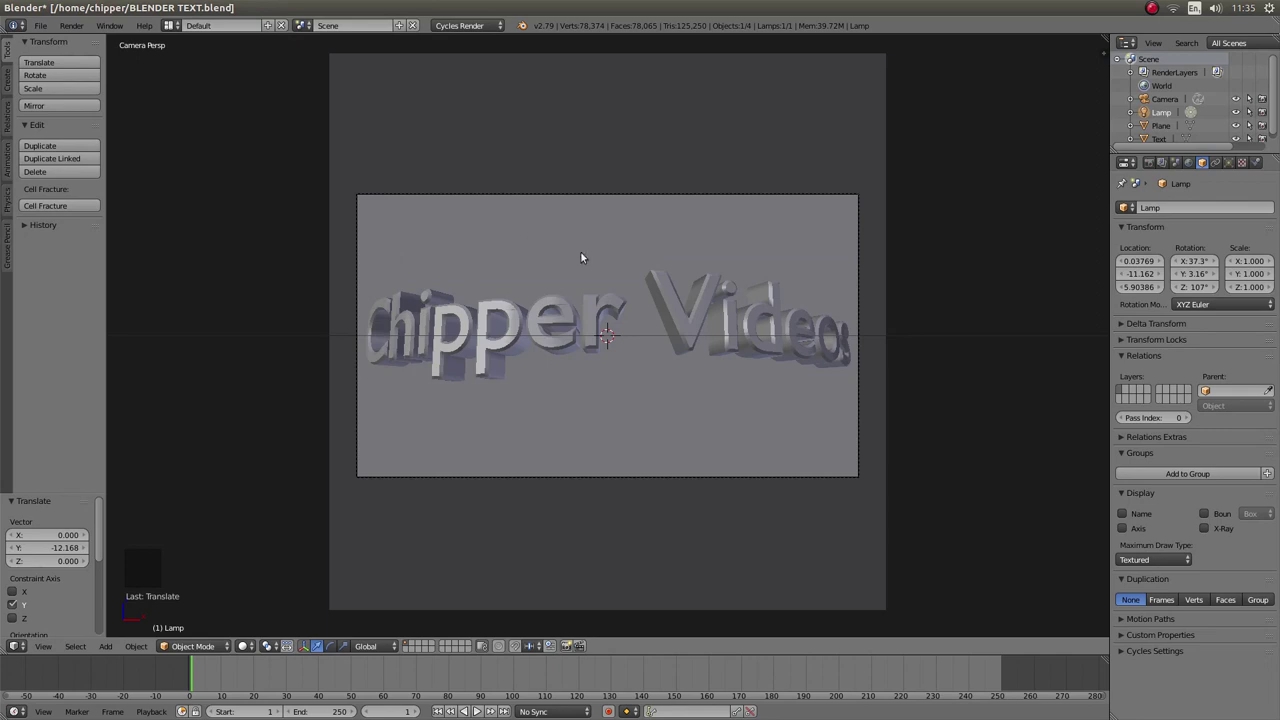
right_click(596, 243)
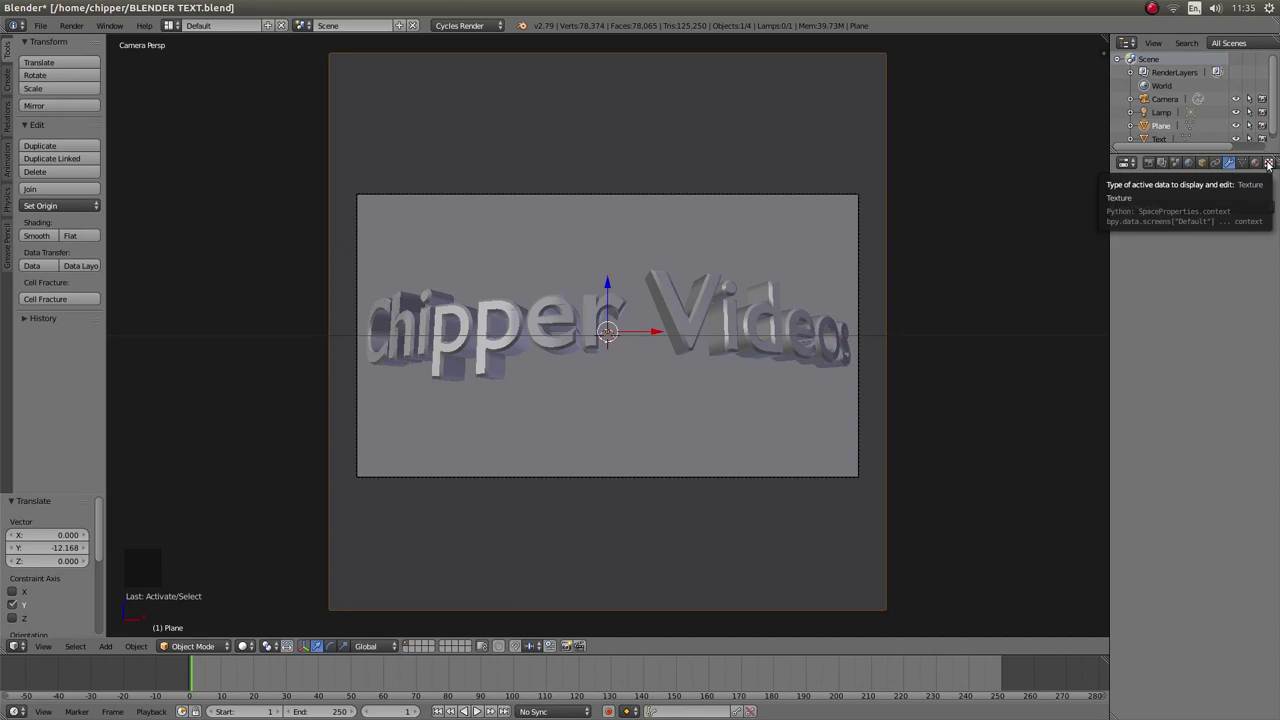
click(1264, 166)
click(1170, 251)
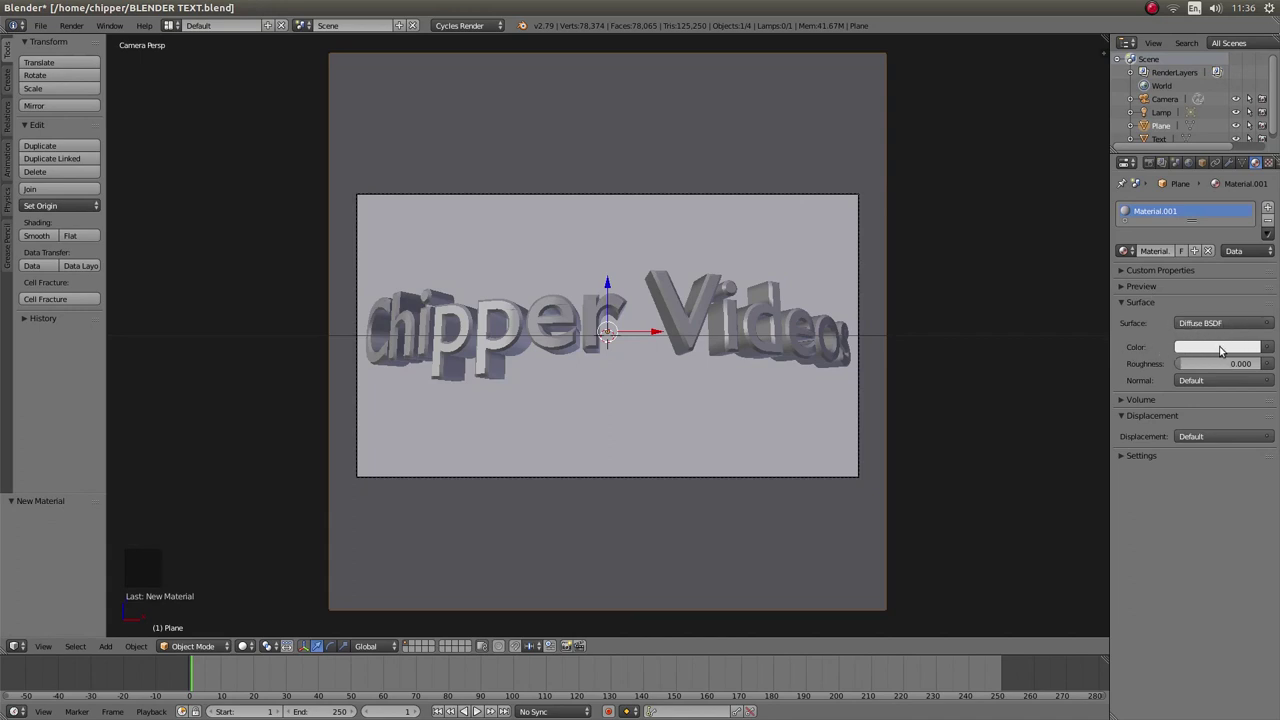
click(1243, 357)
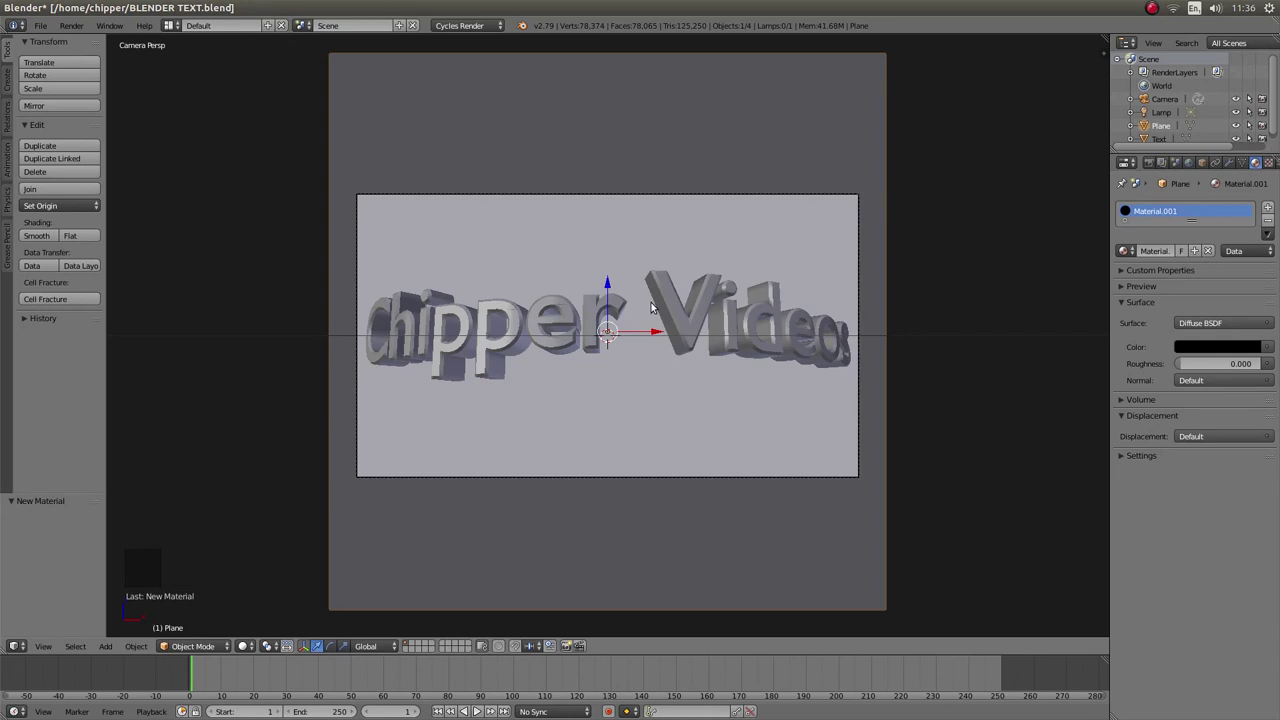
- Select the 3D text and switch the viewport shading to Rendered preview
right_click(683, 322)
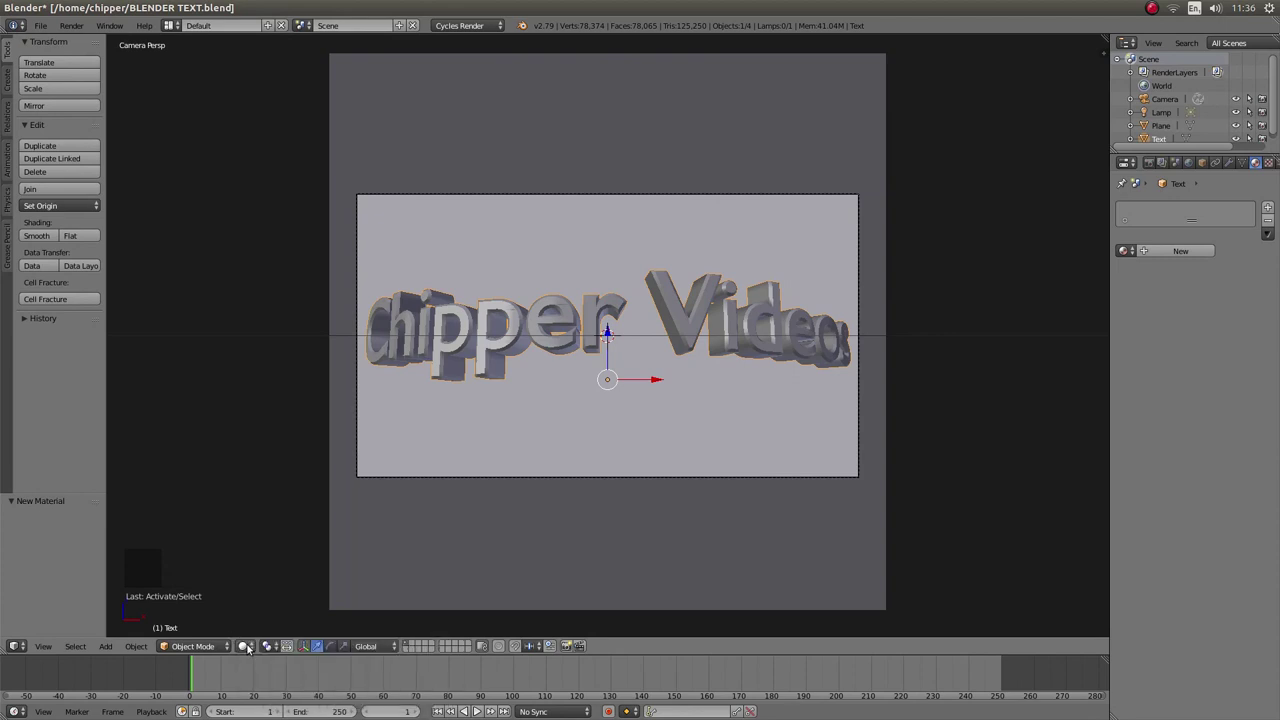
click(251, 651)
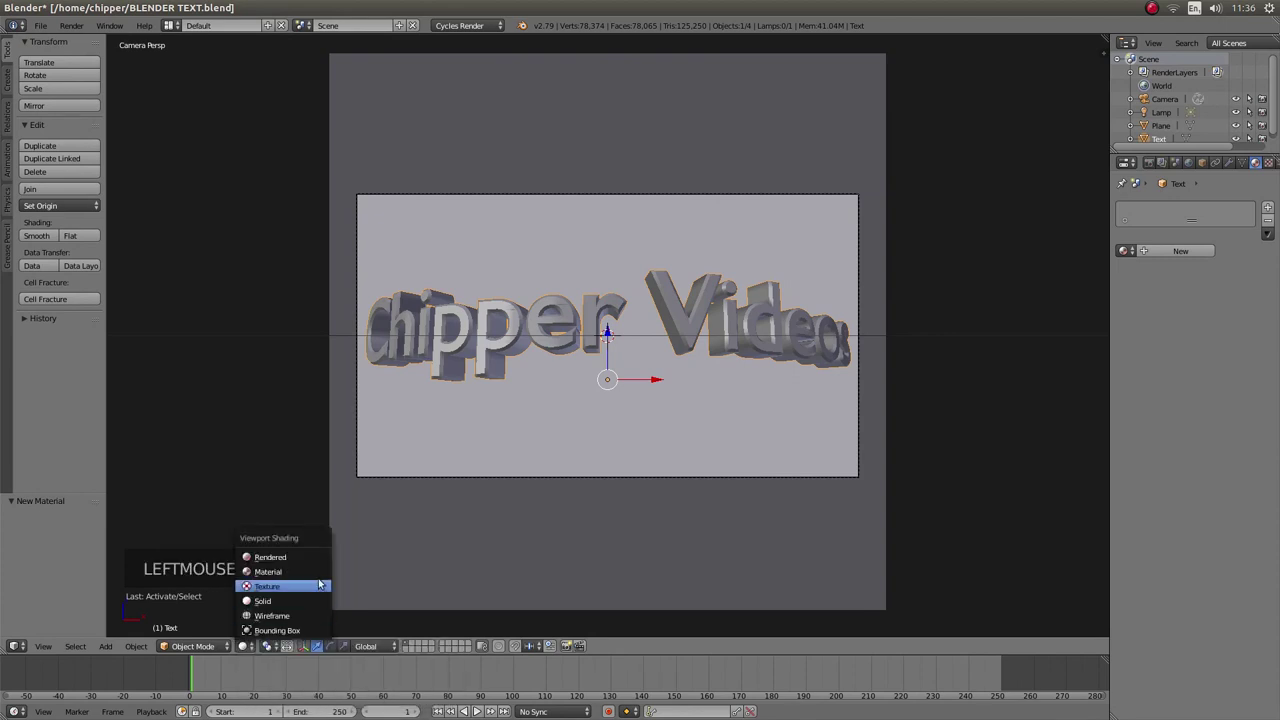
- Create Material.002 on the text as a Glossy BSDF with a yellow colour and adjusted roughness
click(269, 558)
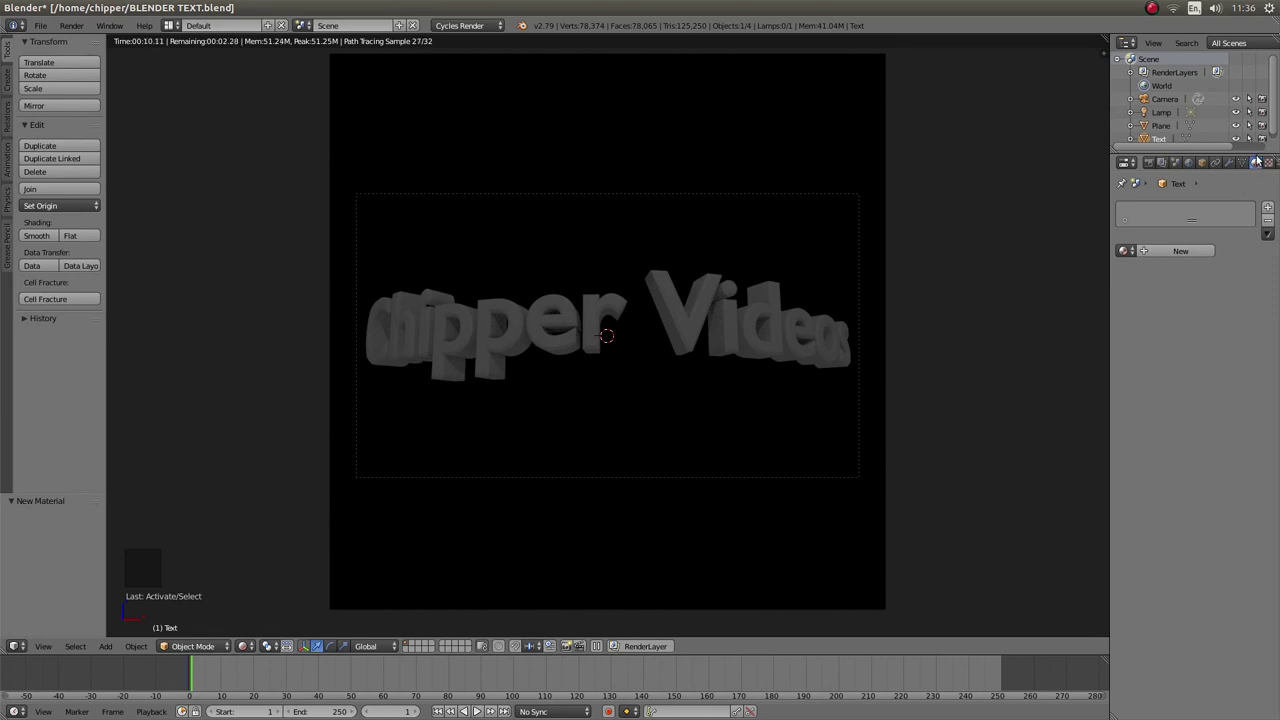
click(1179, 250)
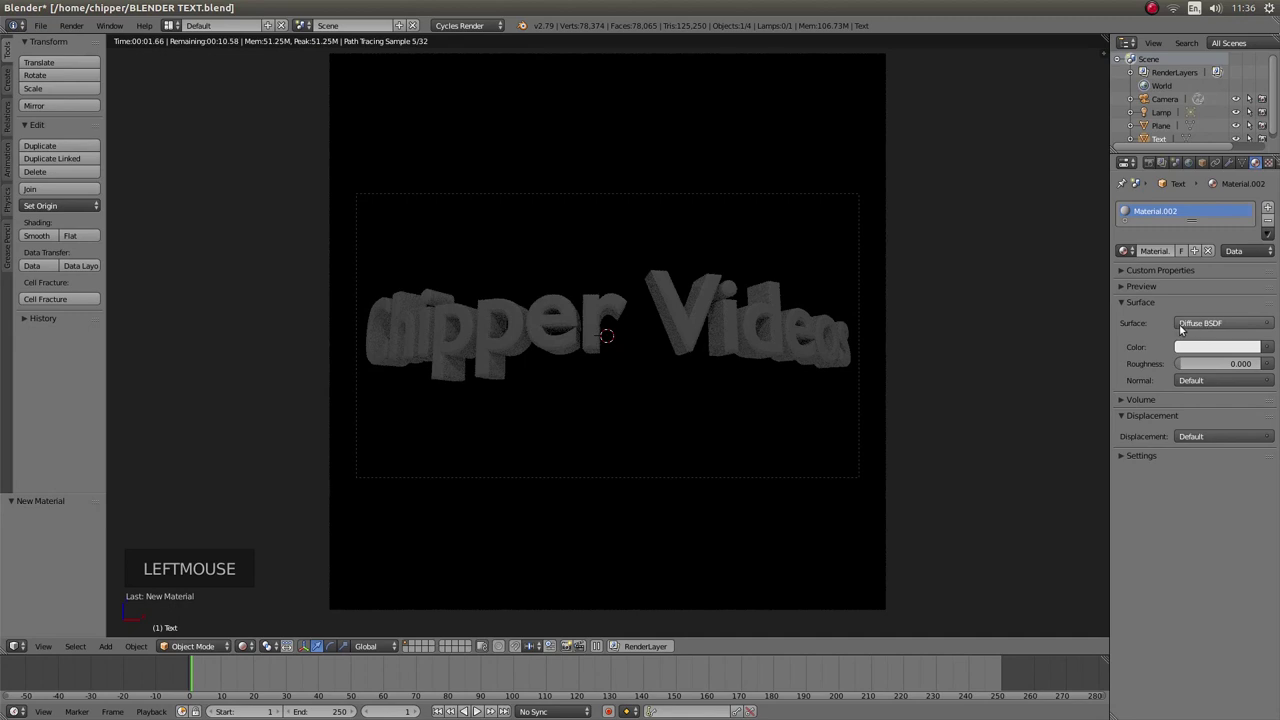
click(1202, 328)
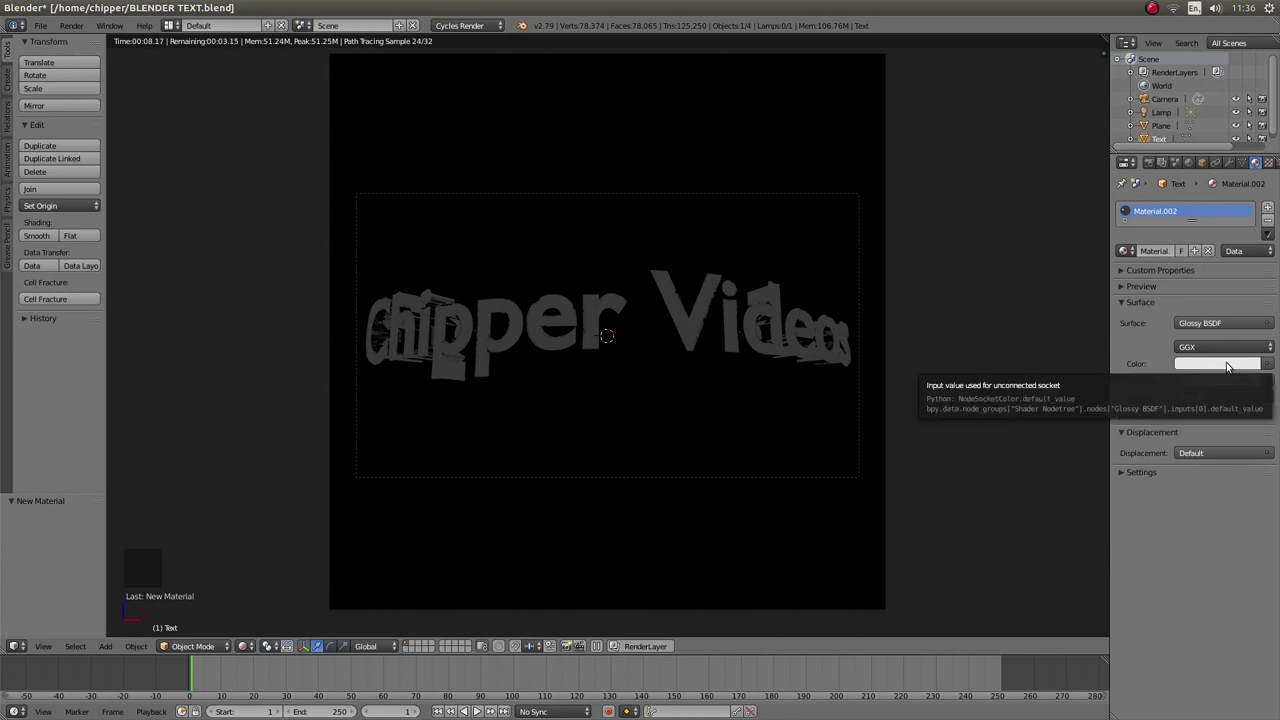
click(1233, 365)
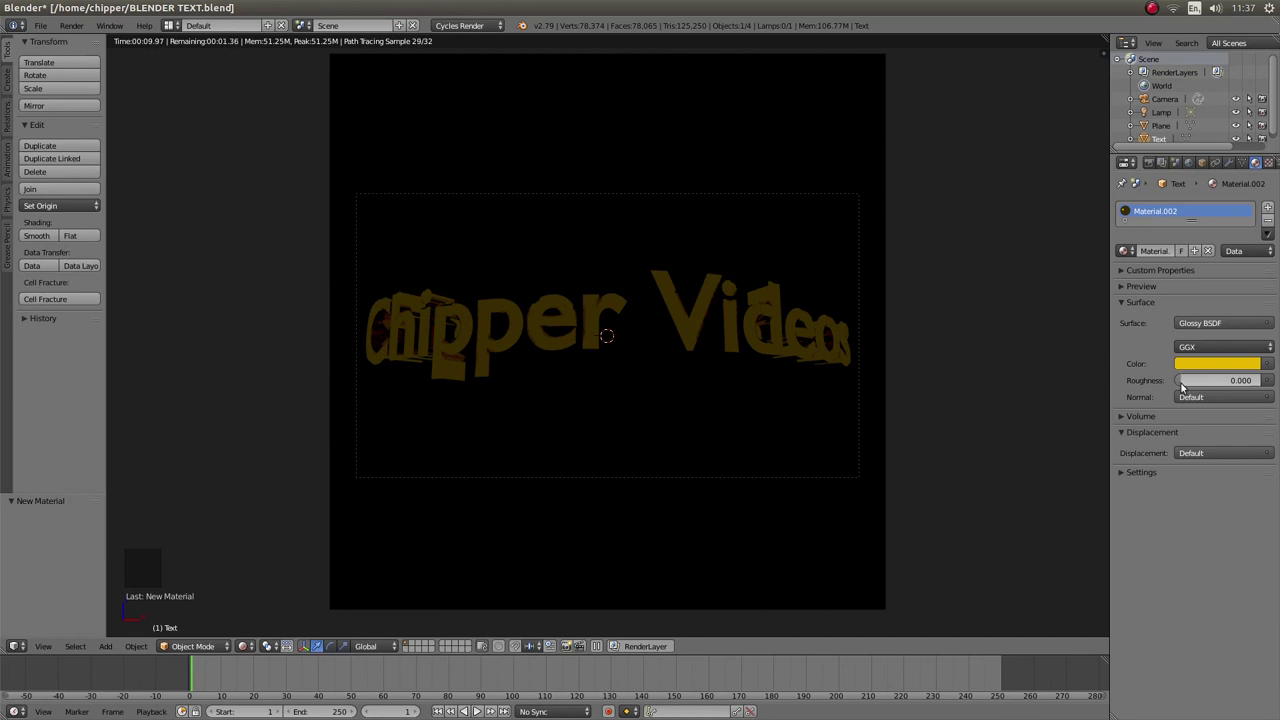
click(1184, 386)
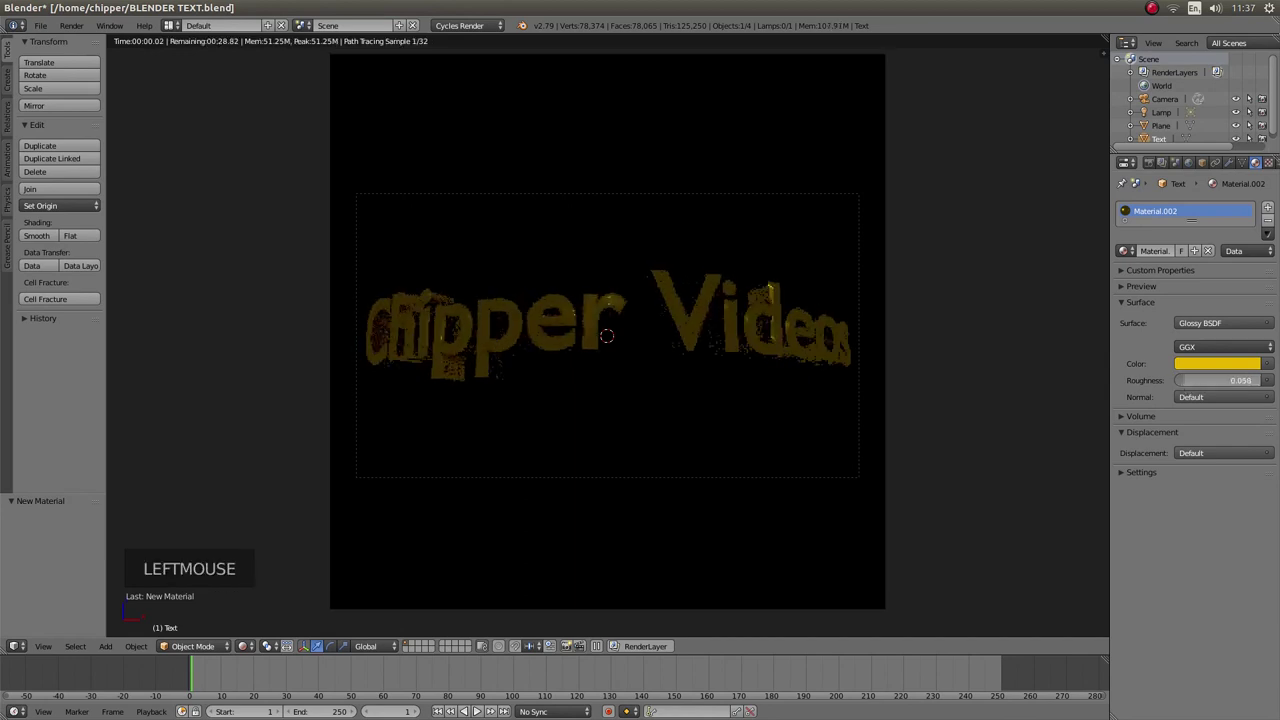
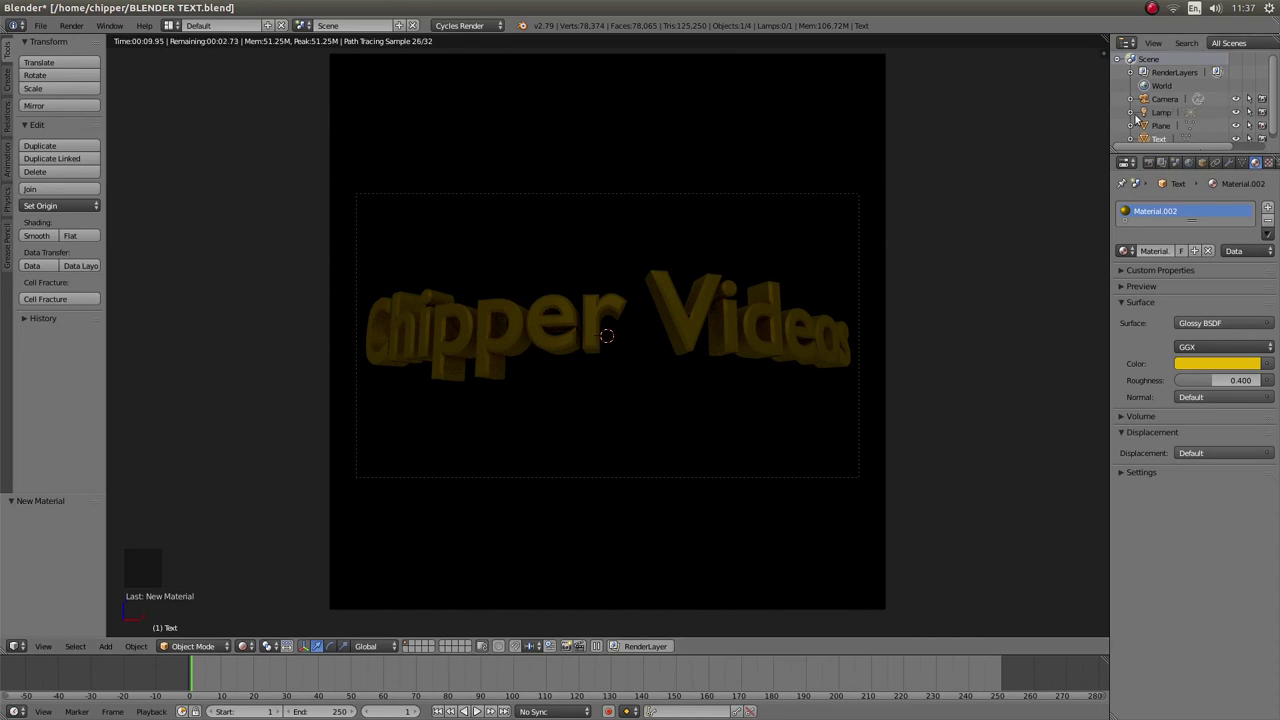
- Select the lamp, set its size to 2.000 and enable node-based emission settings
click(1164, 115)
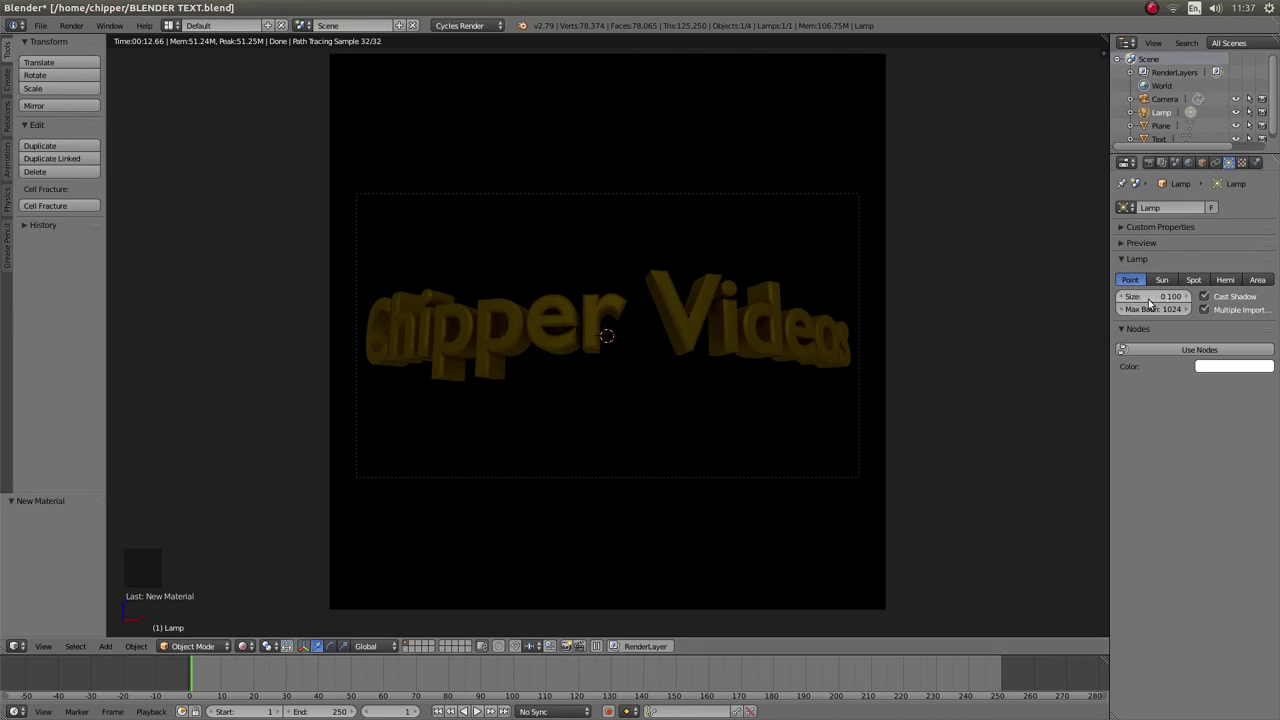
click(1273, 370)
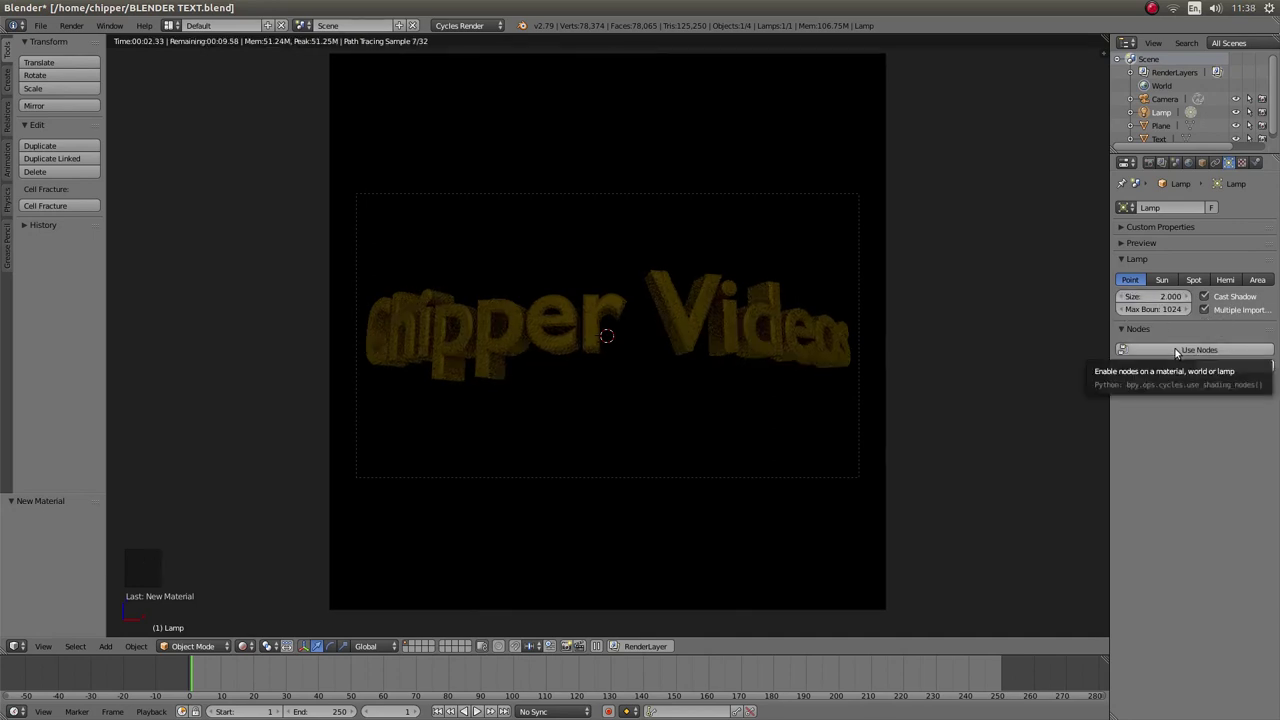
click(1178, 355)
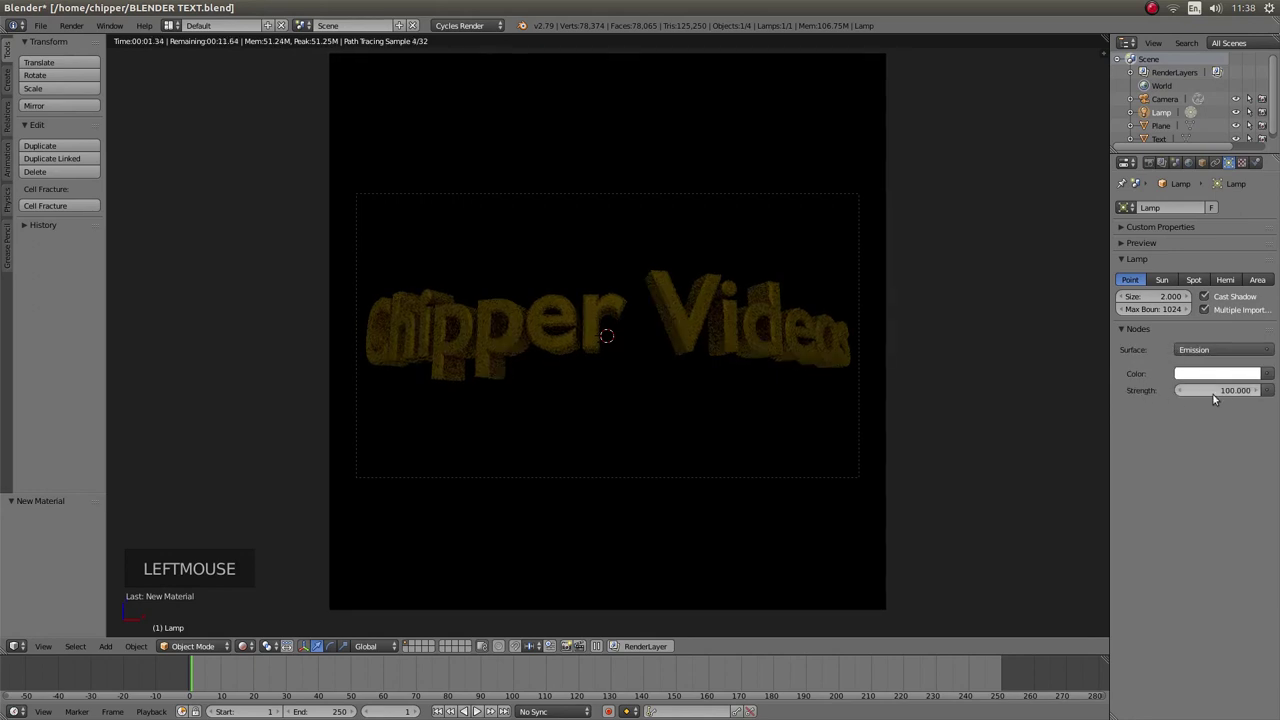
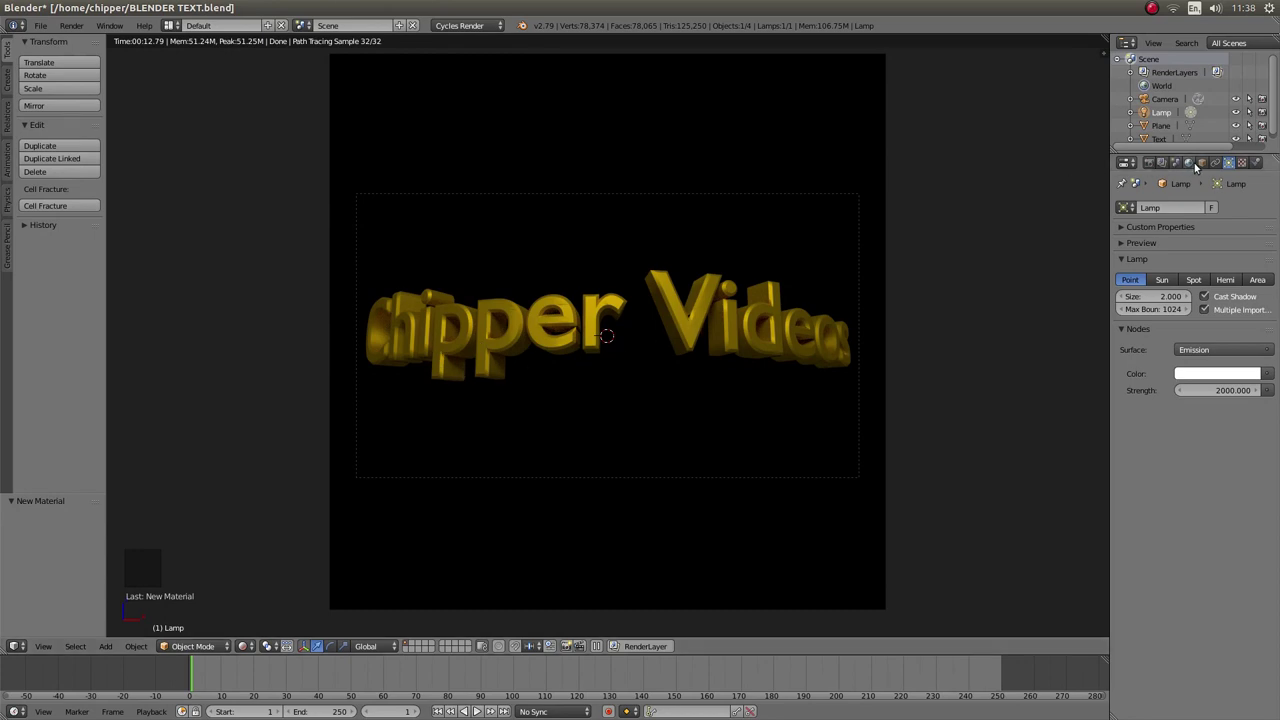
- Adjust the world background colour in its colour picker and enlarge the outliner area
click(1202, 171)
click(1203, 290)
click(1236, 302)
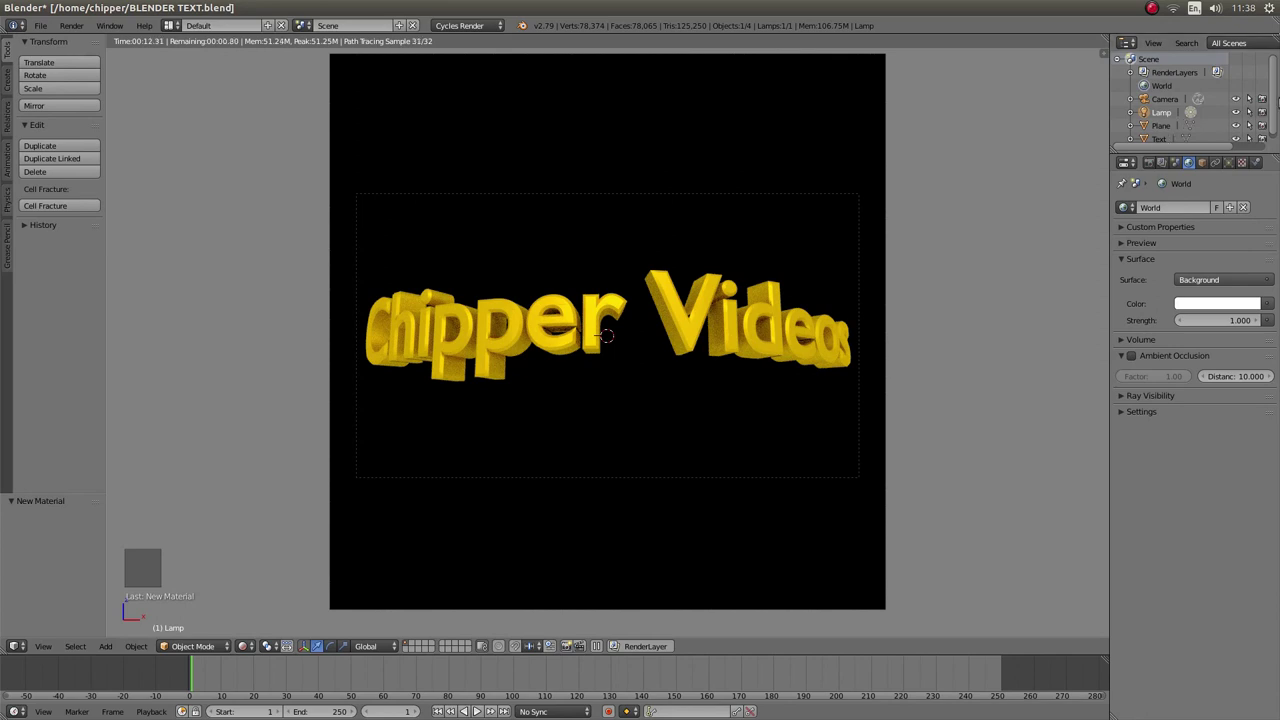
click(1197, 164)
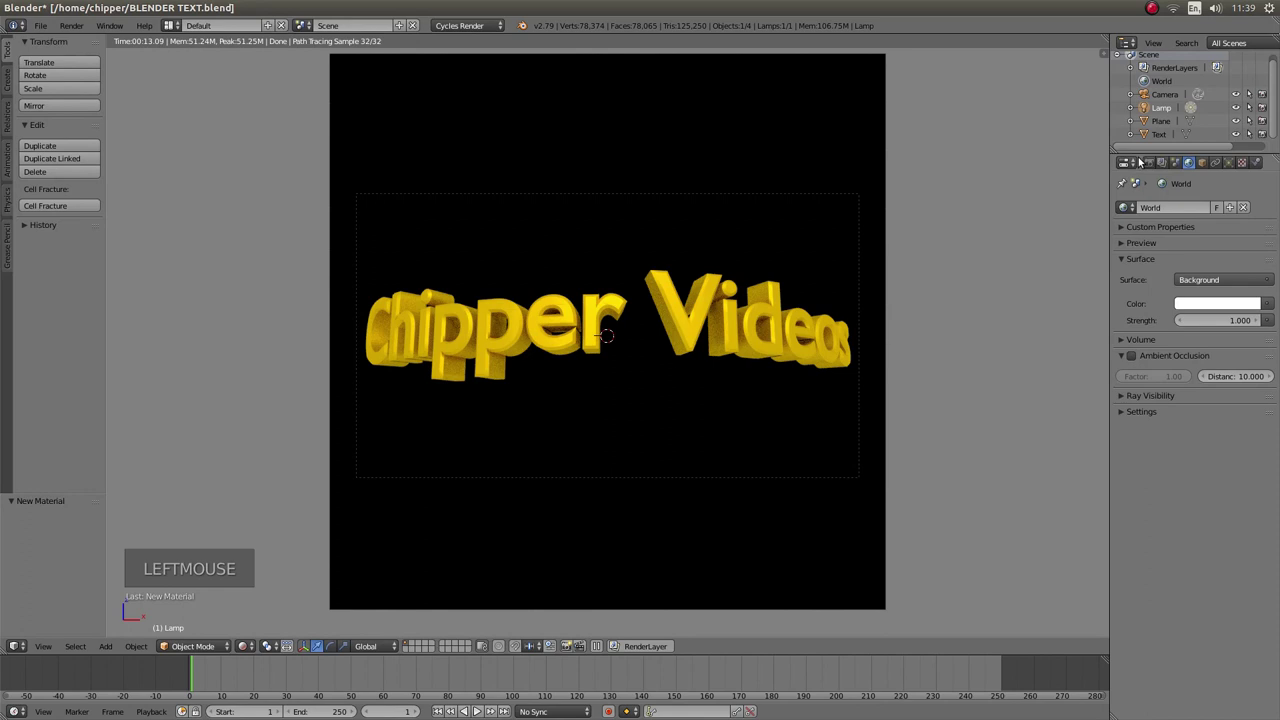
click(1150, 162)
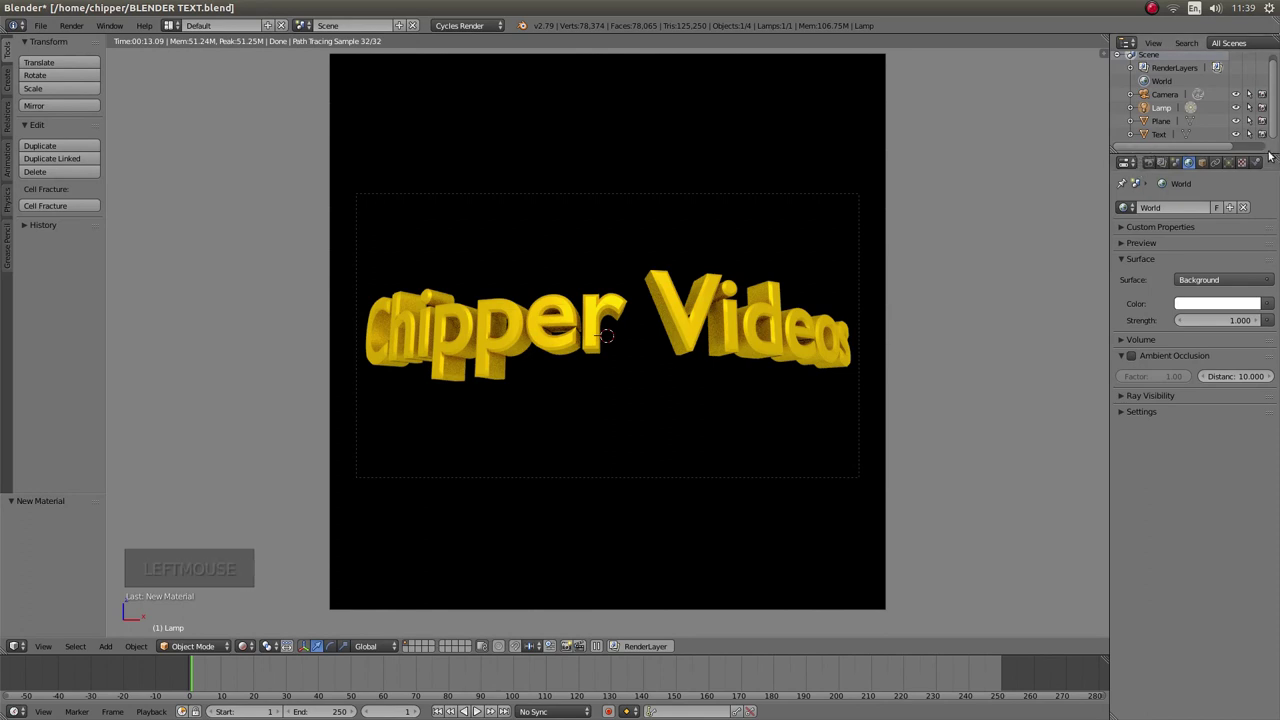
- Select the Text object from the outliner and lower its material roughness for more shine
click(1197, 164)
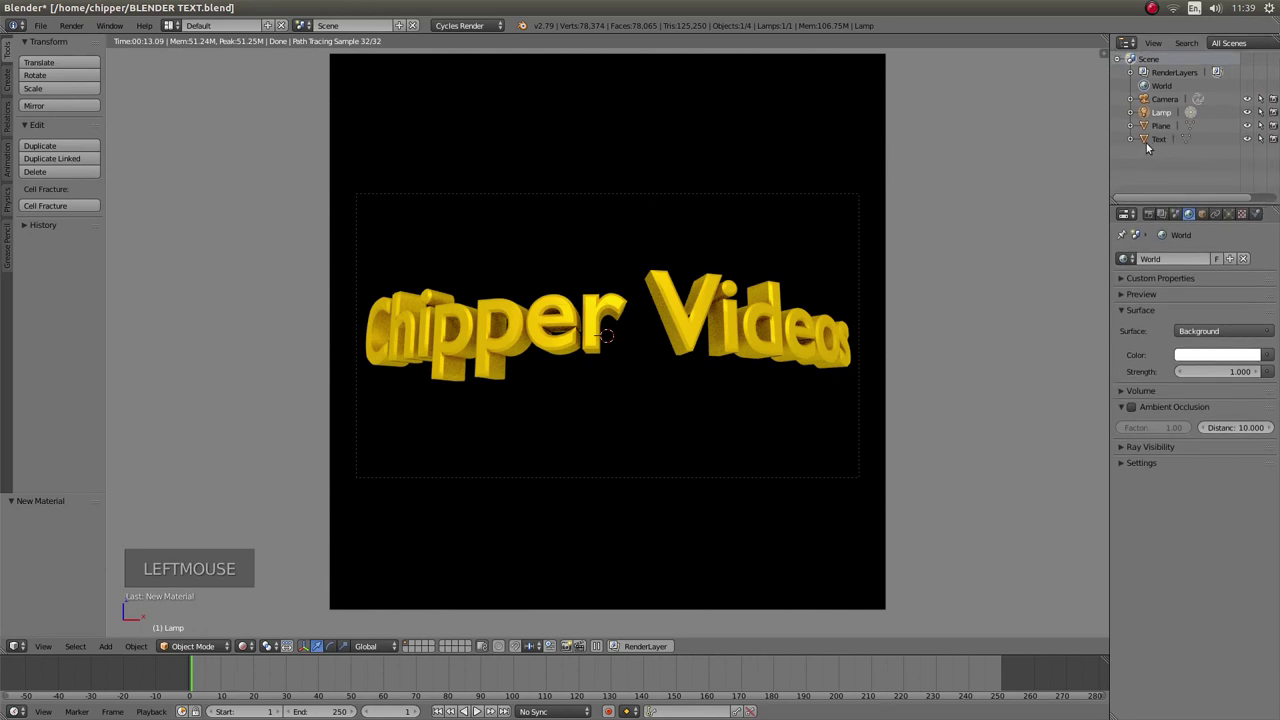
click(1167, 147)
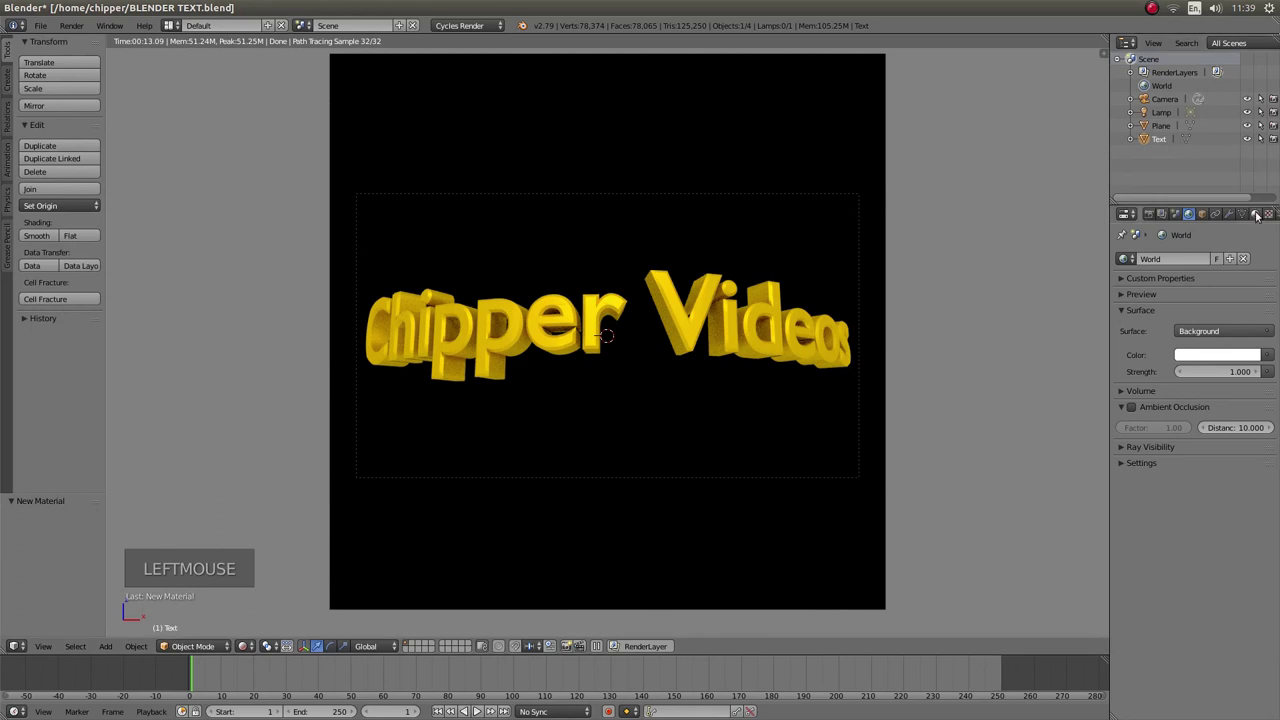
click(1268, 220)
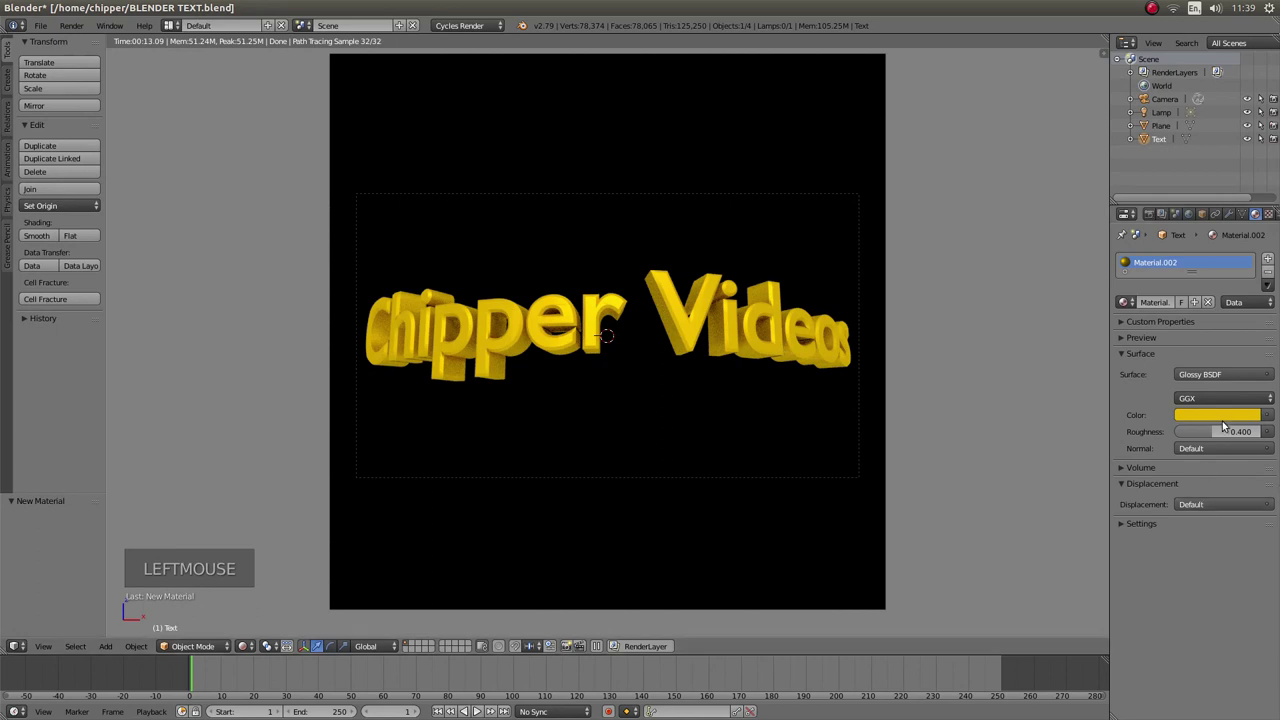
click(1224, 441)
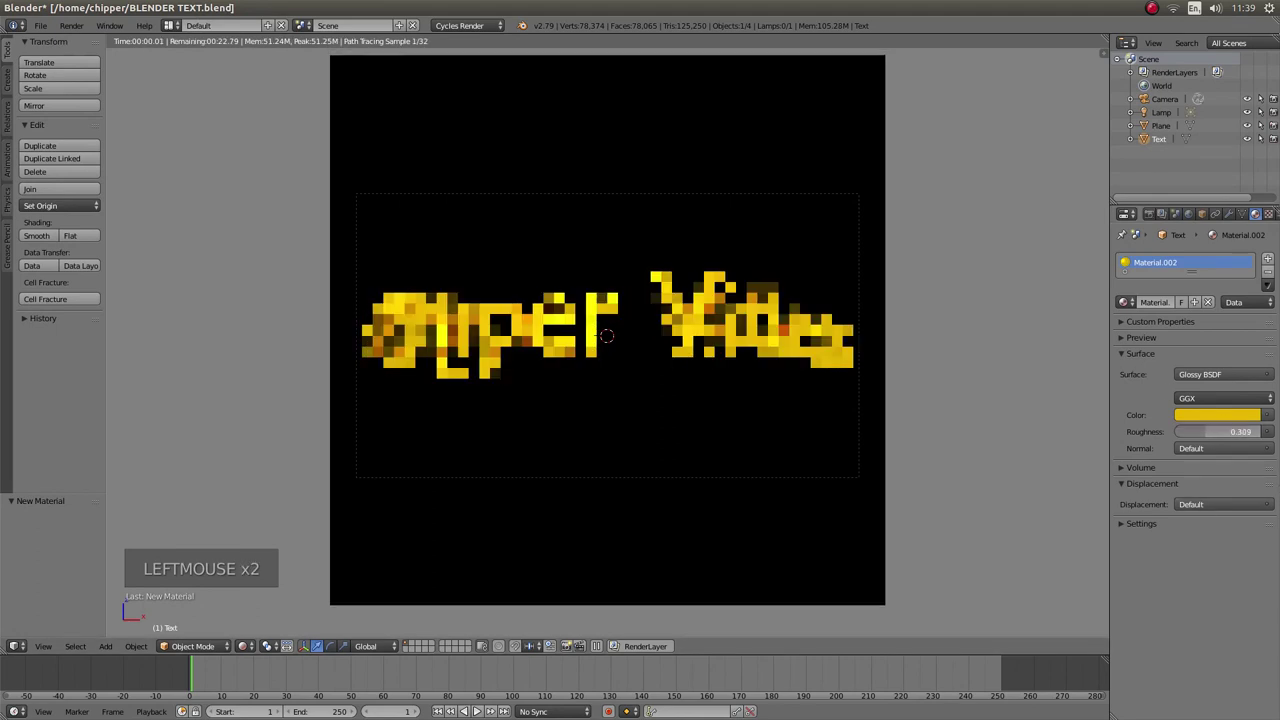
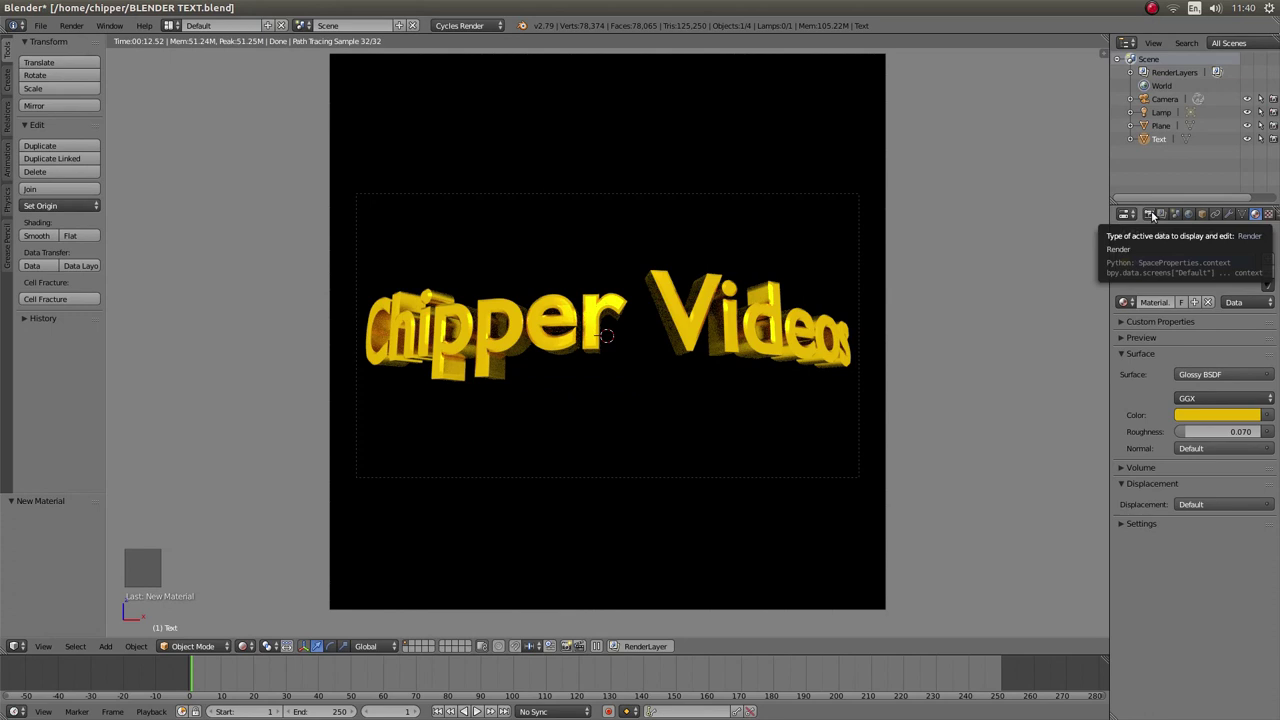
- Raise the render resolution scale from 50% to 100% for full 1920×1080 output
click(1156, 211)
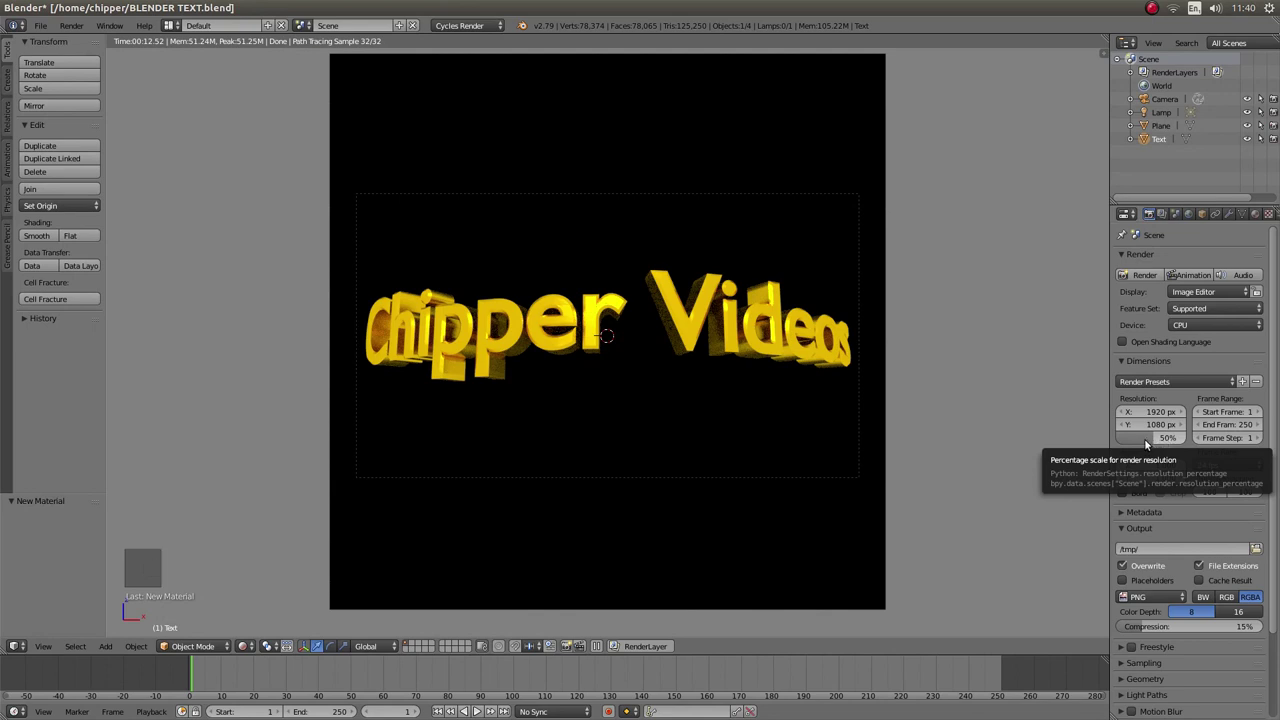
click(1149, 446)
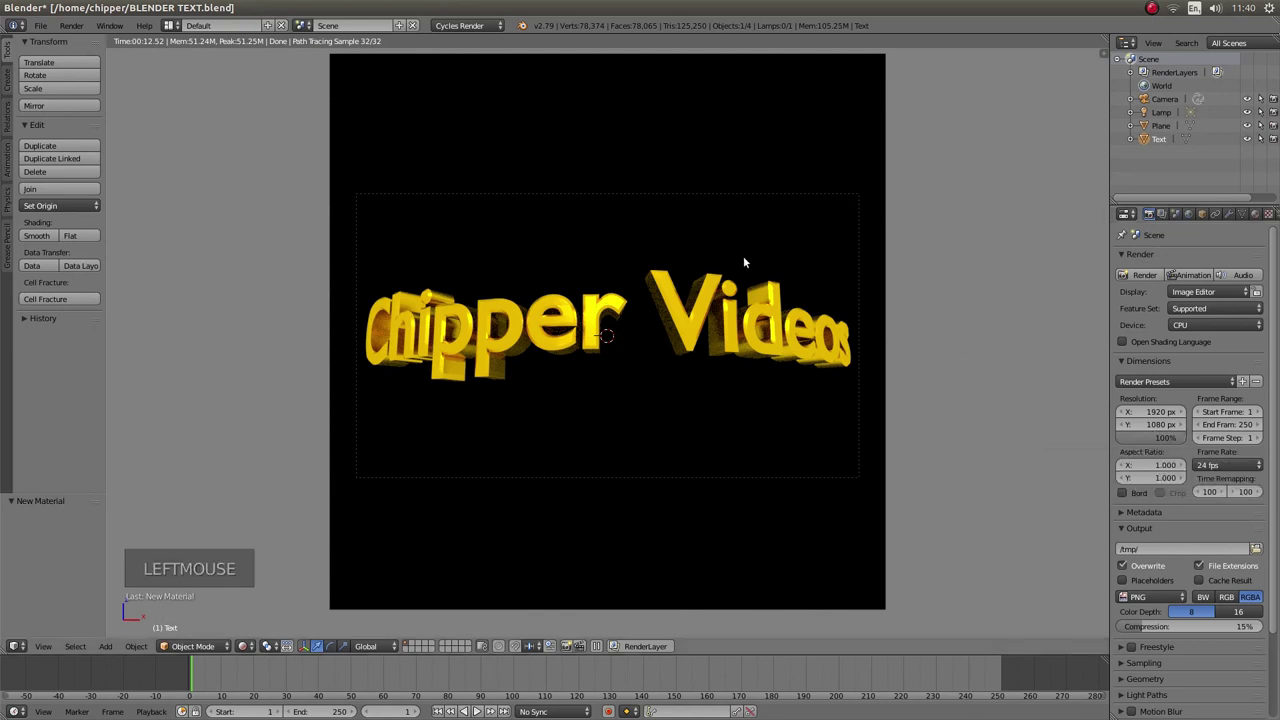
- Enable Denoising in the Render Layers settings and return to the Render settings
scroll(up, 3)
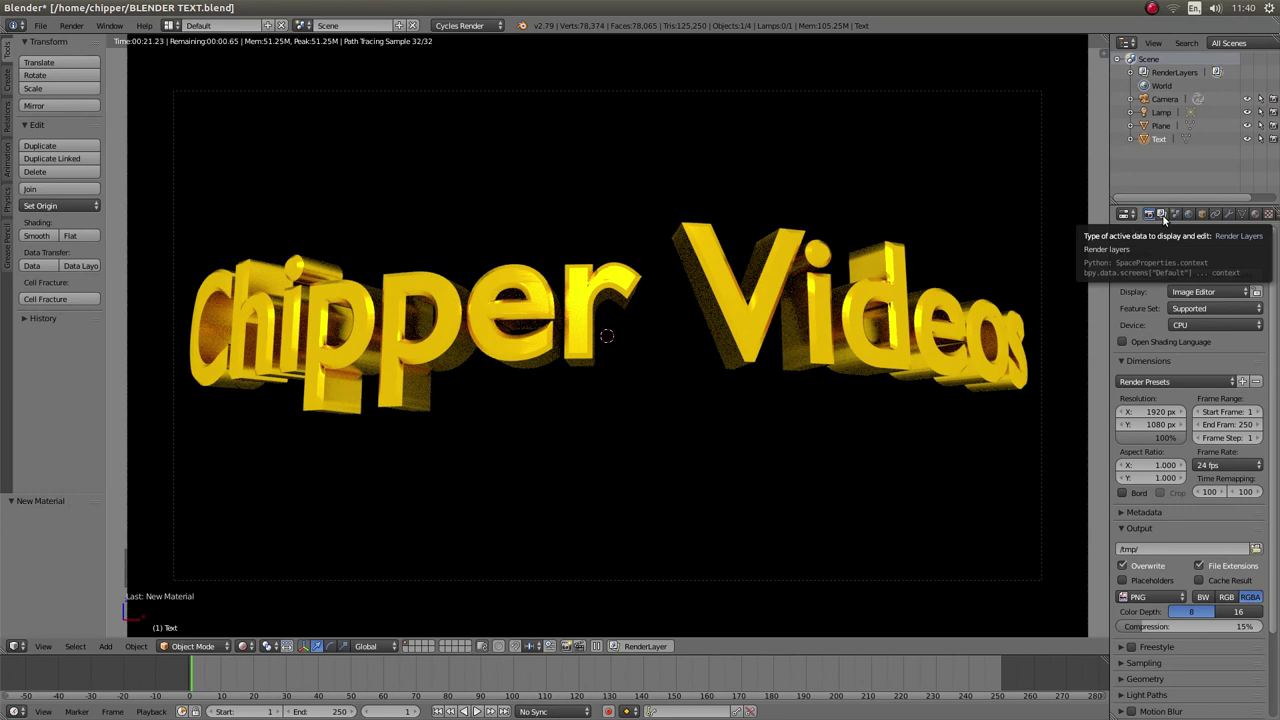
click(1166, 222)
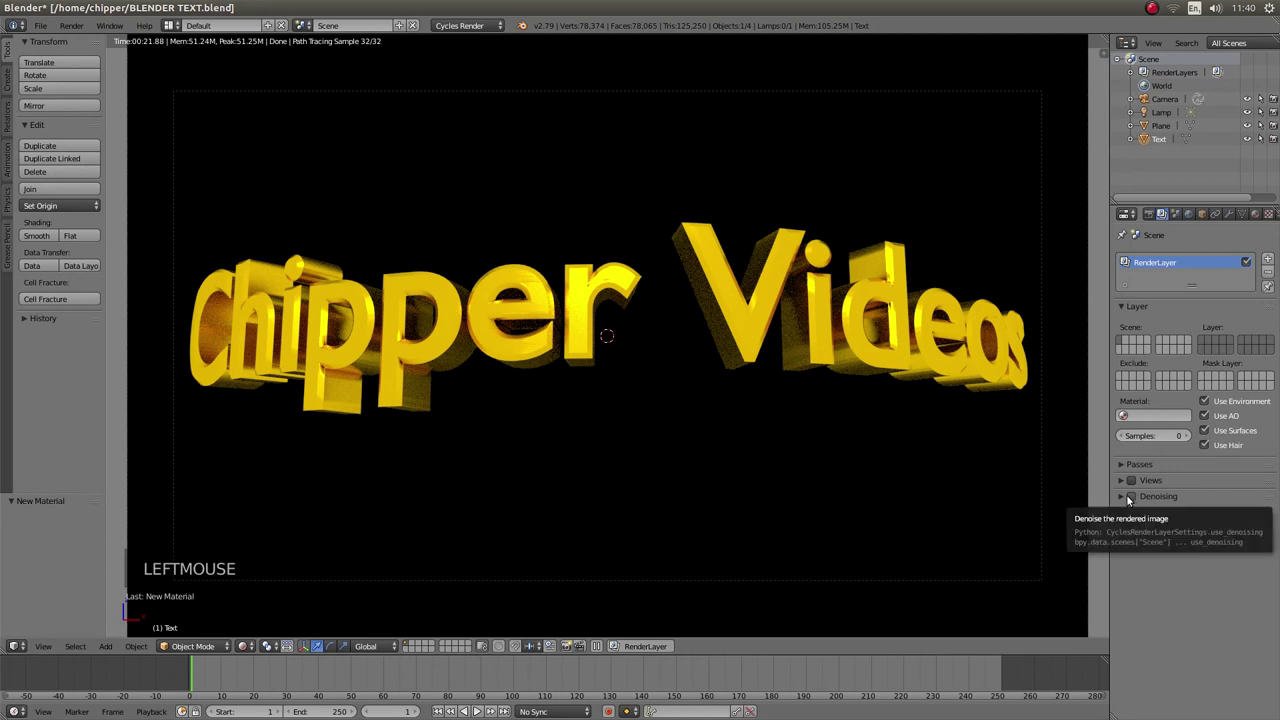
click(1137, 501)
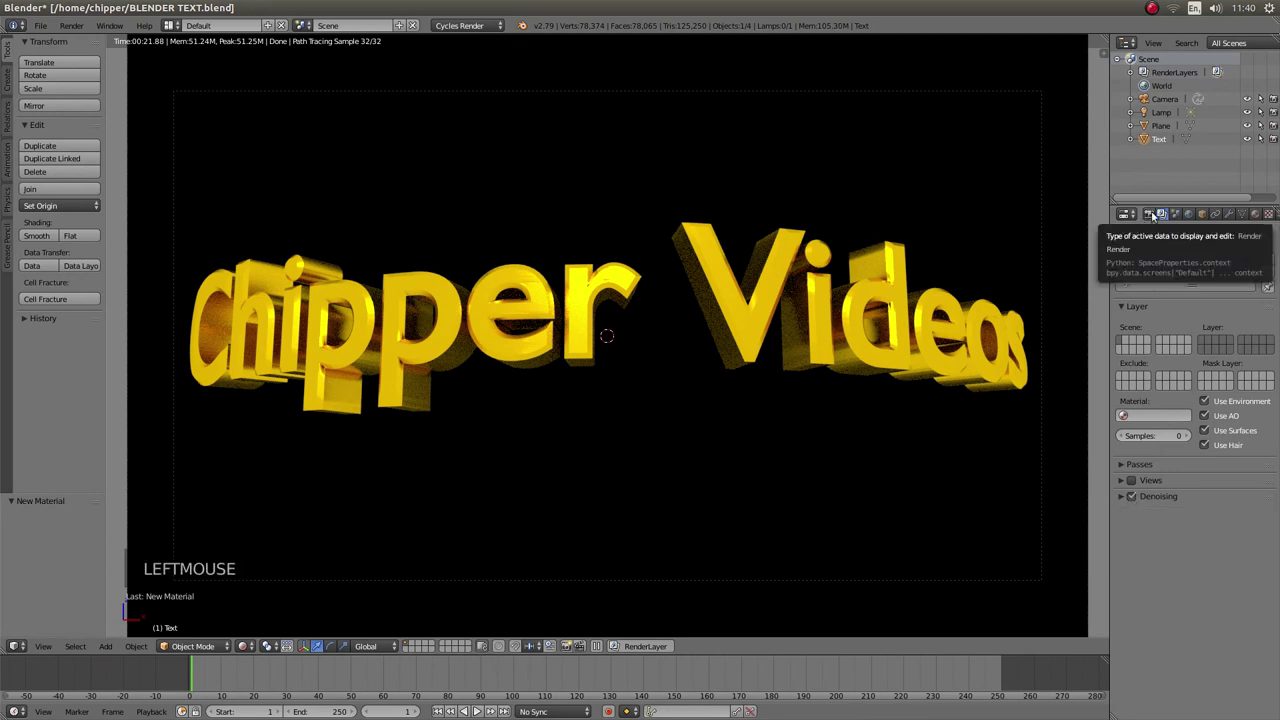
click(1150, 214)
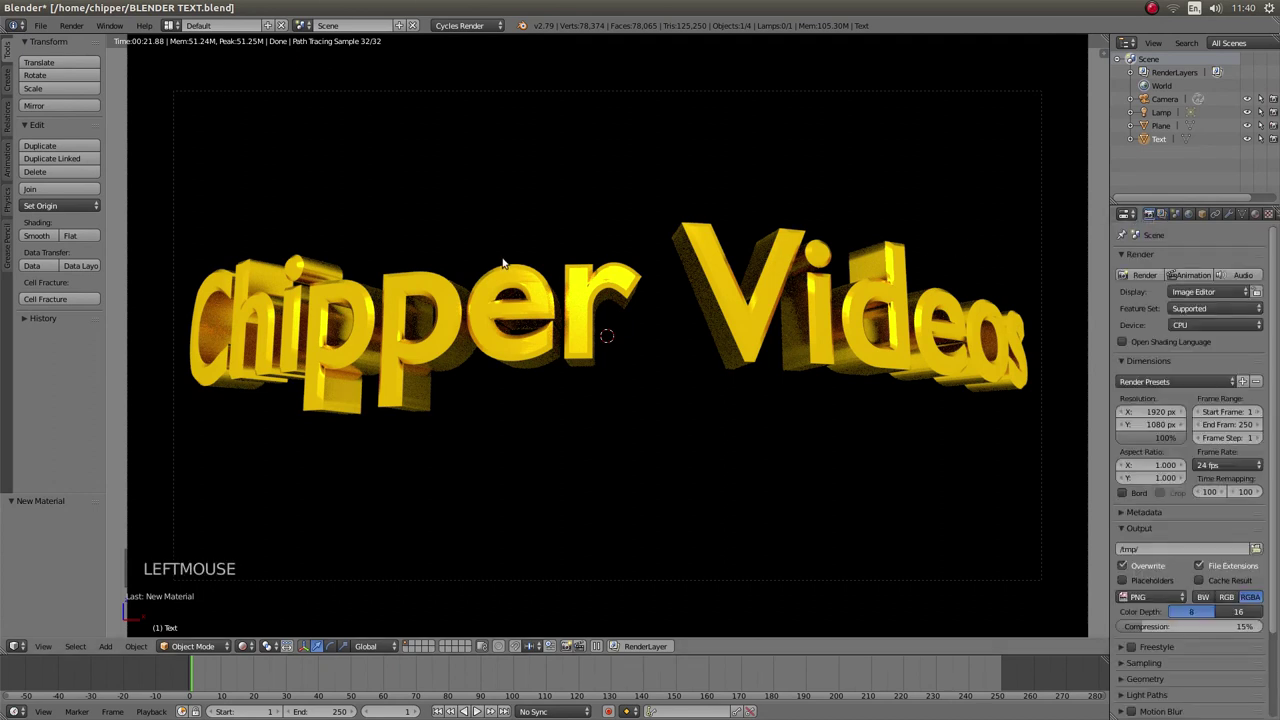